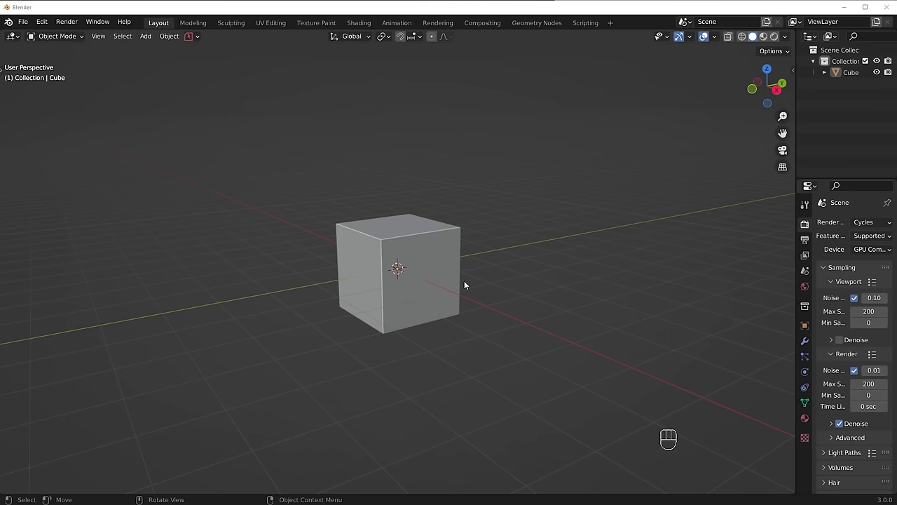
# Step: Toggle the toolbar and sidebar briefly, then select the default cube
pyautogui.press('t')
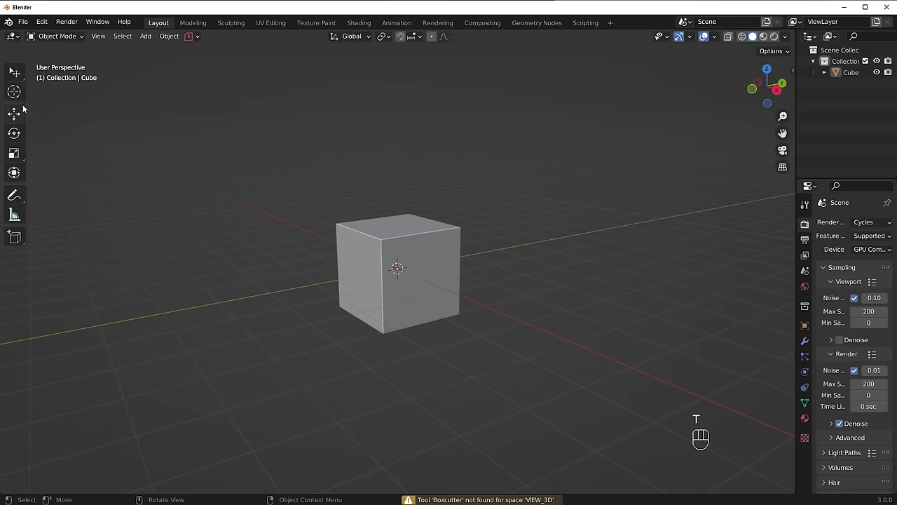
pyautogui.press('t')
pyautogui.press('n')
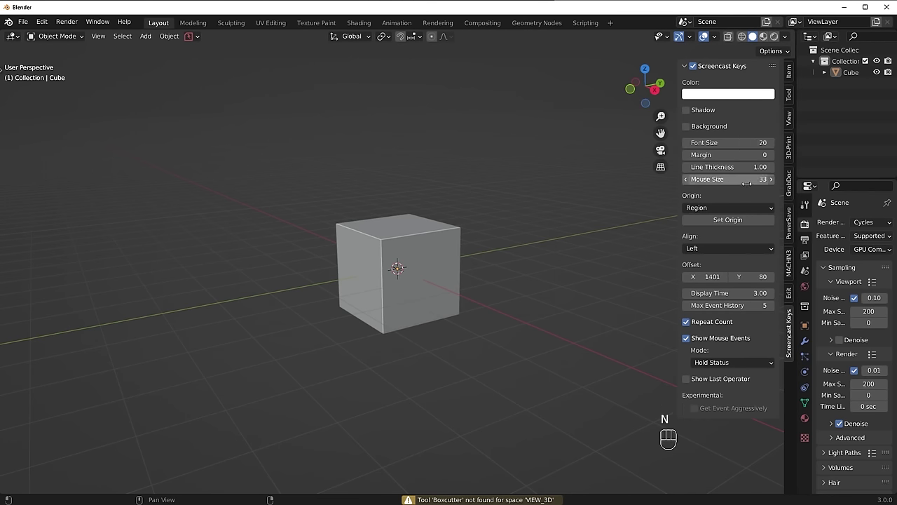
pyautogui.press('n')
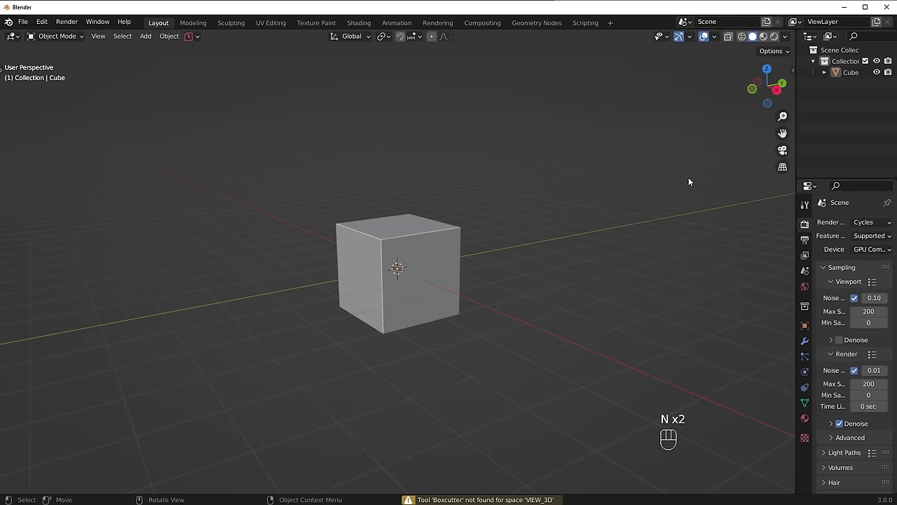
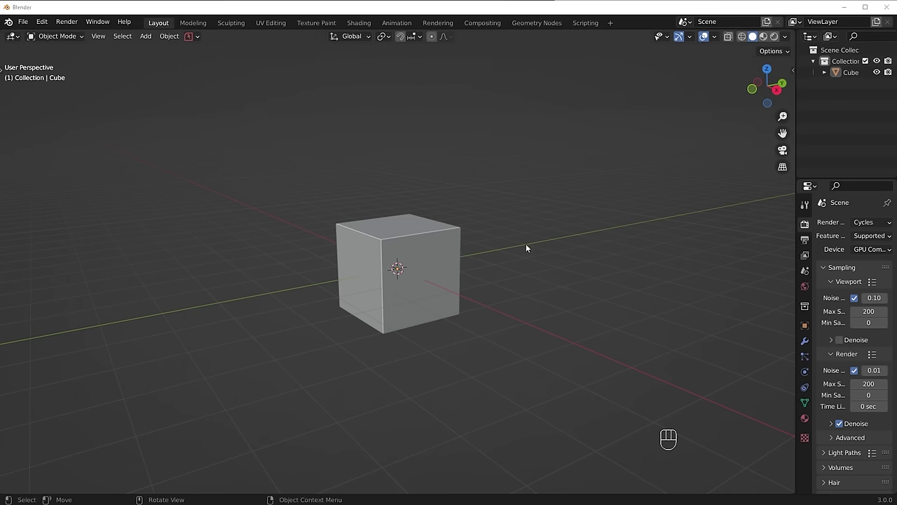
pyautogui.middleClick(448, 250)
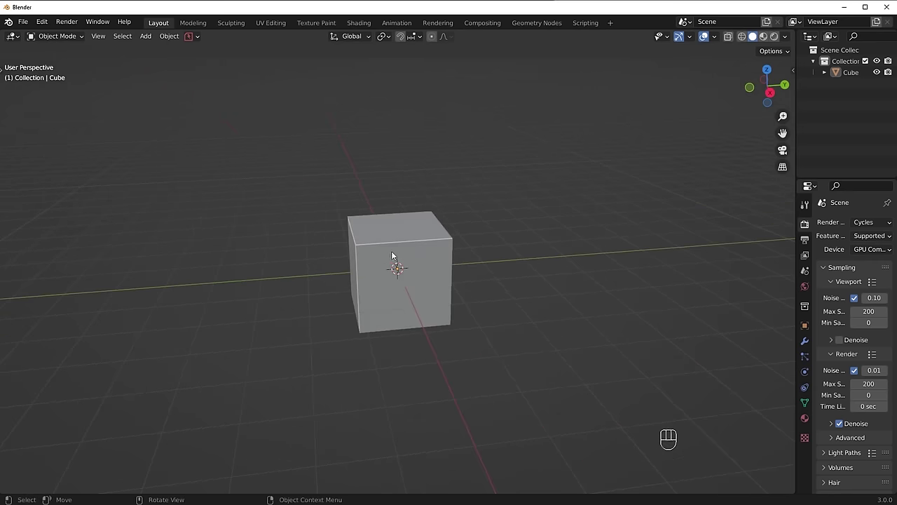
pyautogui.click(395, 254)
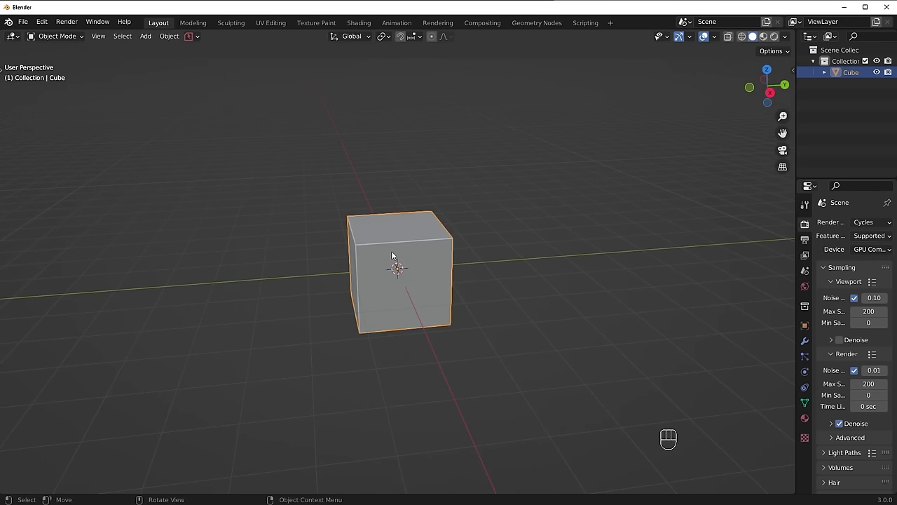
pyautogui.middleClick(431, 252)
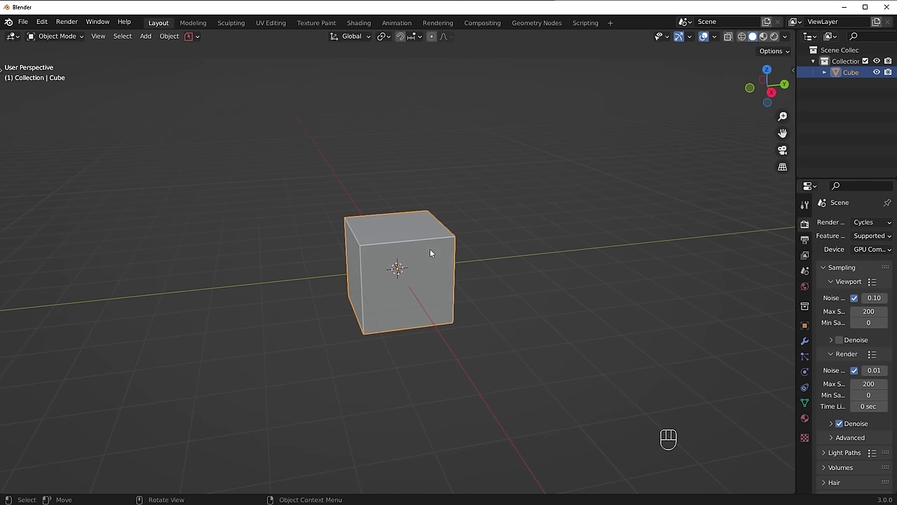
# Step: Scale the cube along its axes and overall into a tall, narrow box at the origin
pyautogui.press('s')
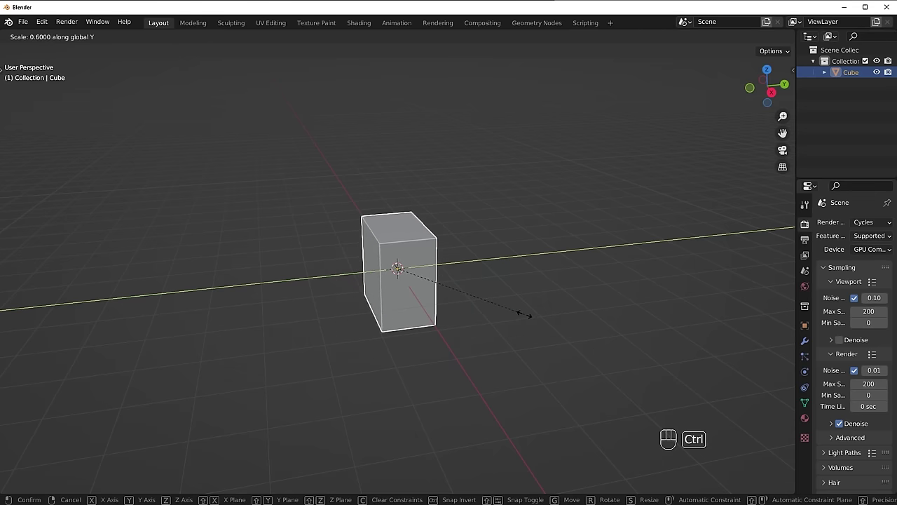
pyautogui.moveTo(474, 326); pyautogui.dragTo(519, 318)
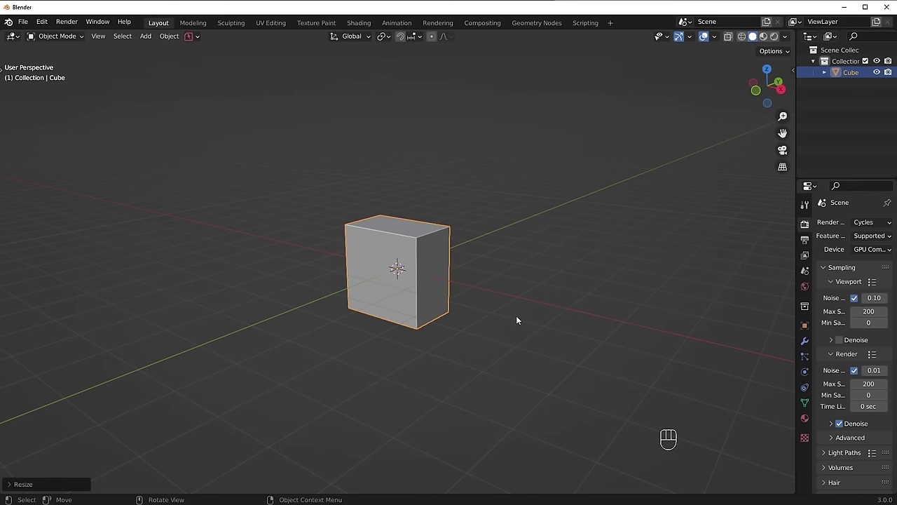
pyautogui.press('s')
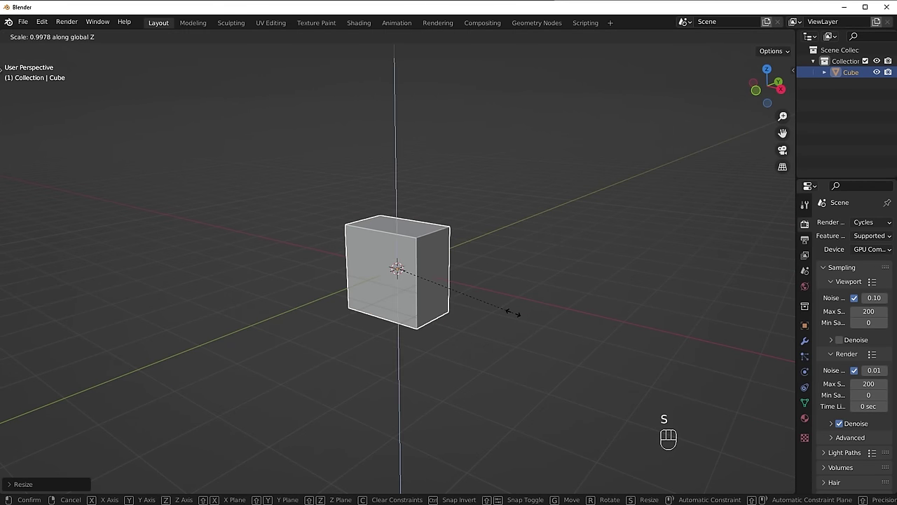
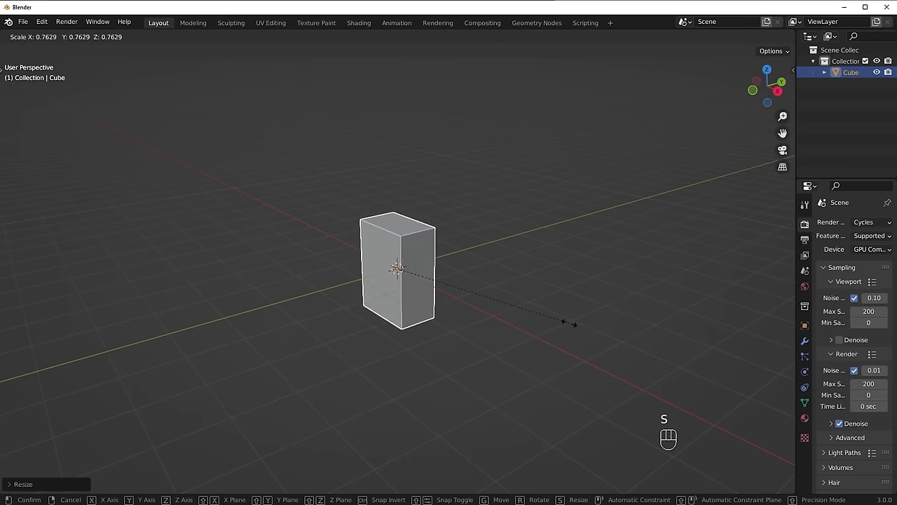
pyautogui.press('g')
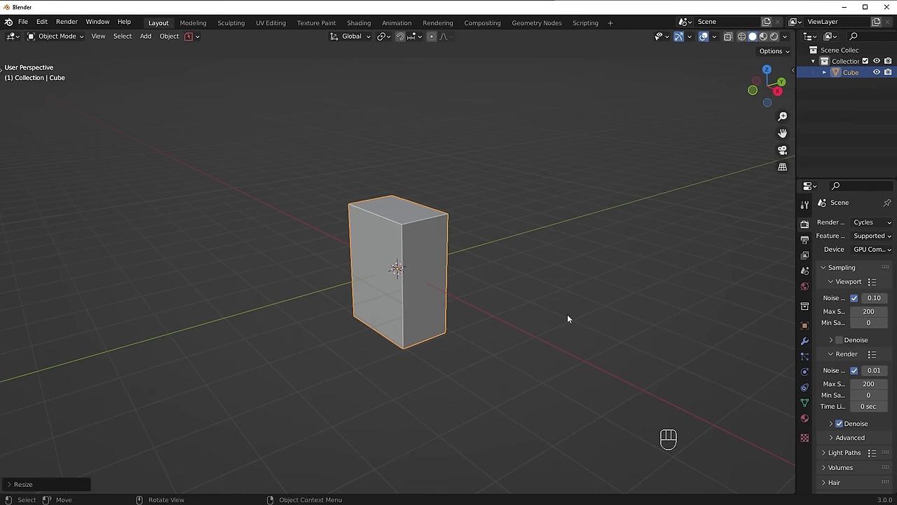
pyautogui.press('r')
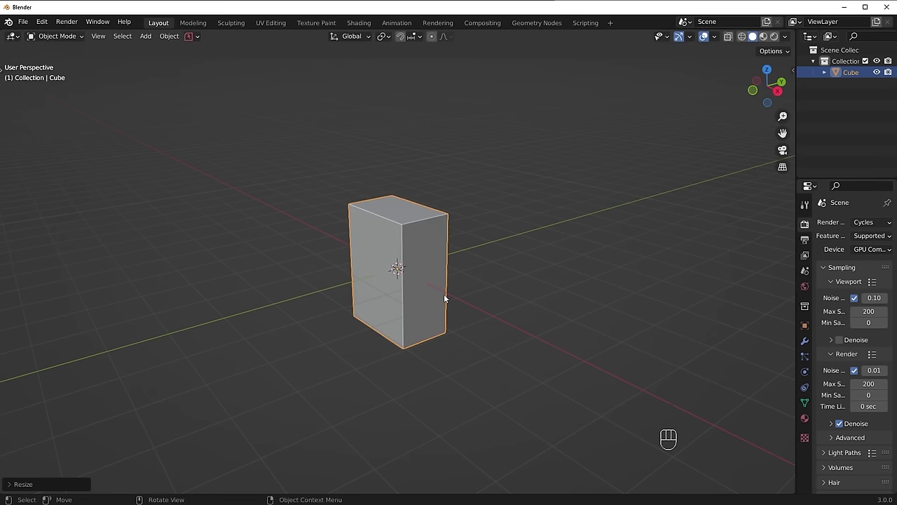
pyautogui.middleClick(473, 292)
pyautogui.middleClick(408, 284)
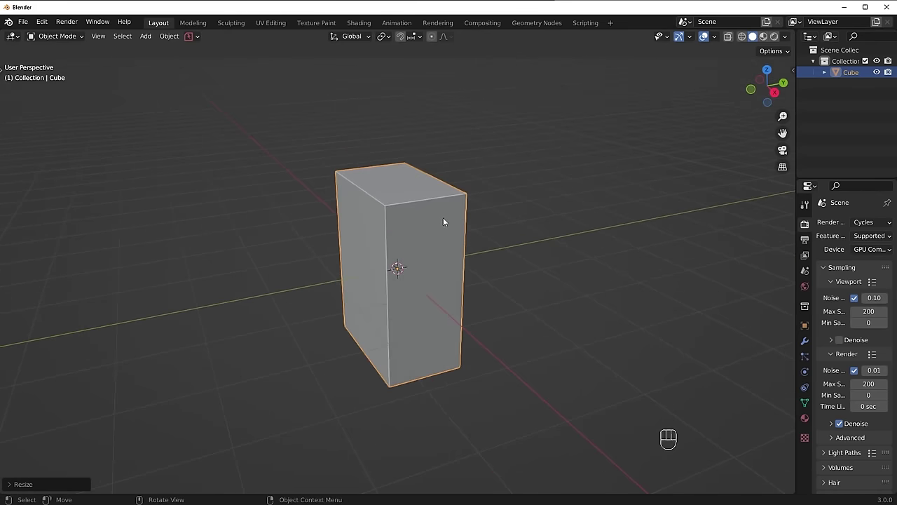
pyautogui.middleClick(502, 253)
pyautogui.press('s')
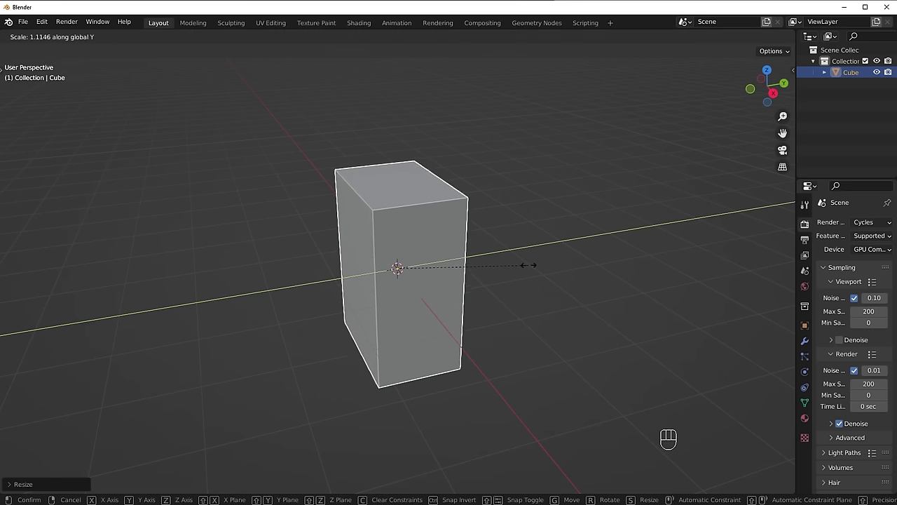
pyautogui.moveTo(412, 273); pyautogui.dragTo(478, 280)
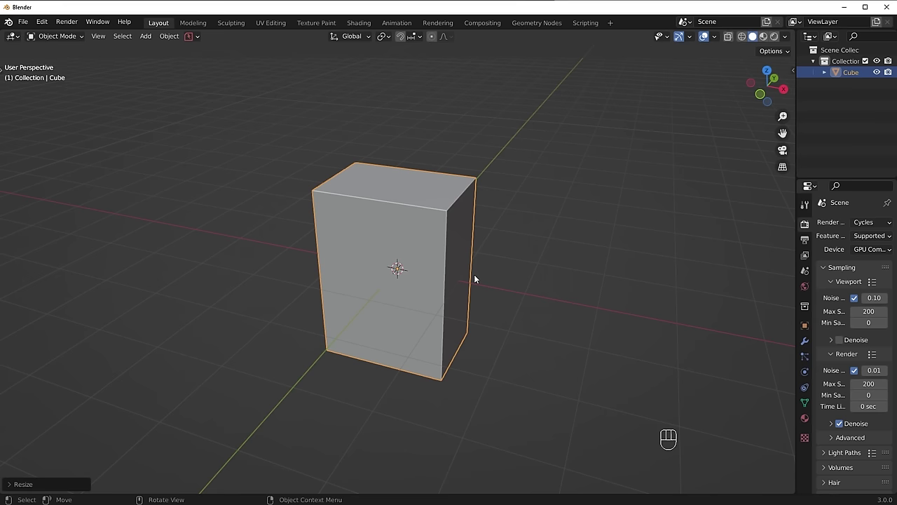
pyautogui.moveTo(459, 275); pyautogui.dragTo(429, 269)
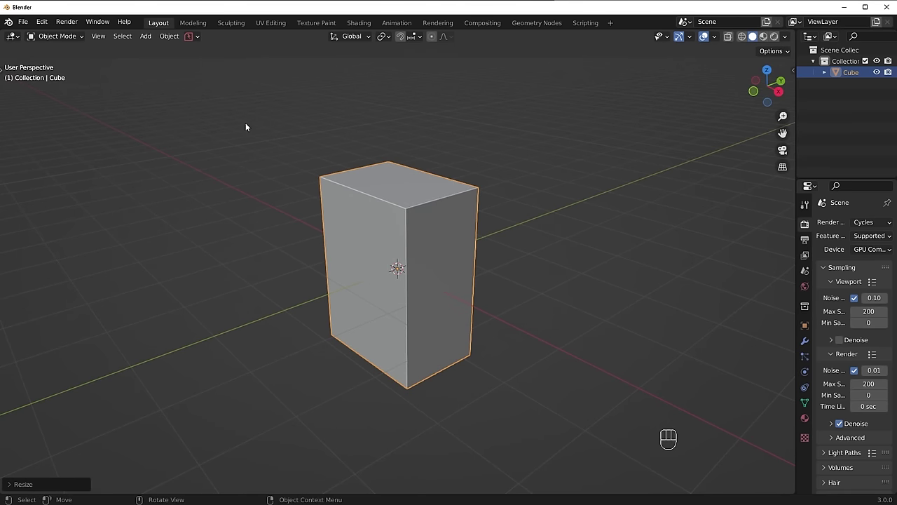
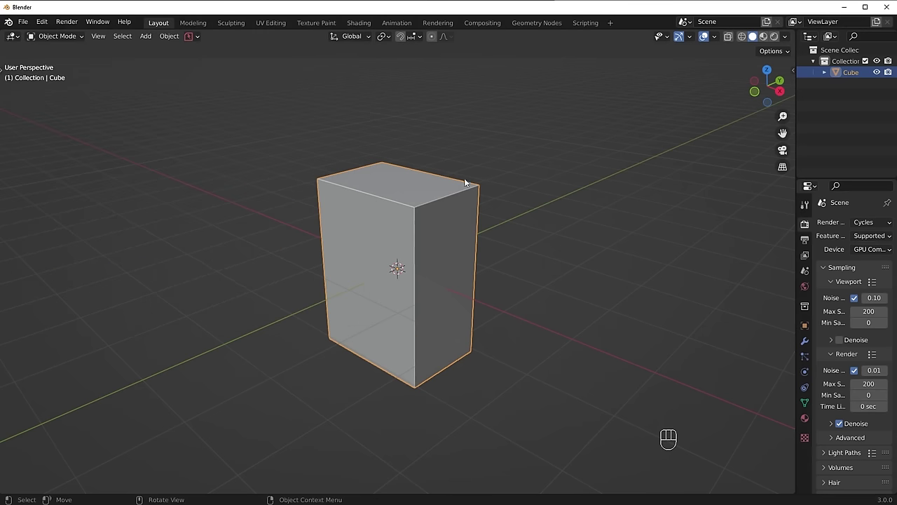
# Step: Enter Edit Mode on the box and deselect all edges
pyautogui.press('Tab')
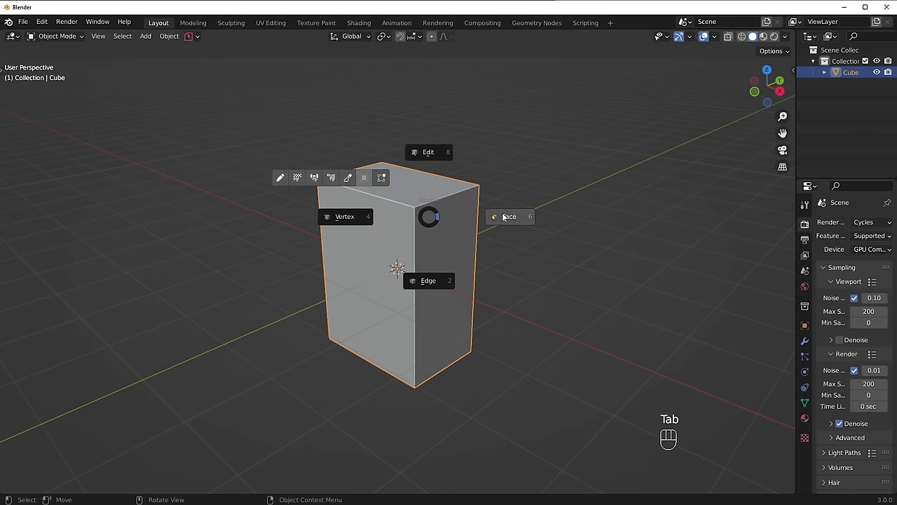
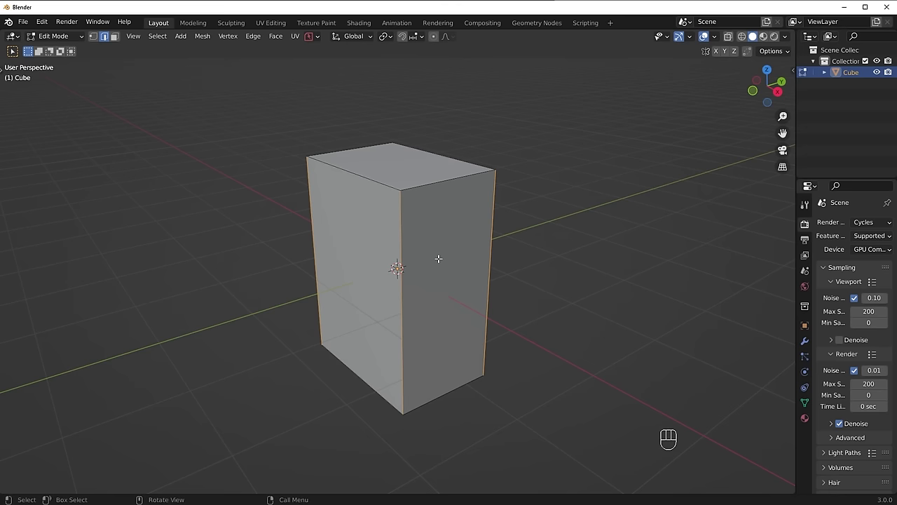
pyautogui.press('alt+a')
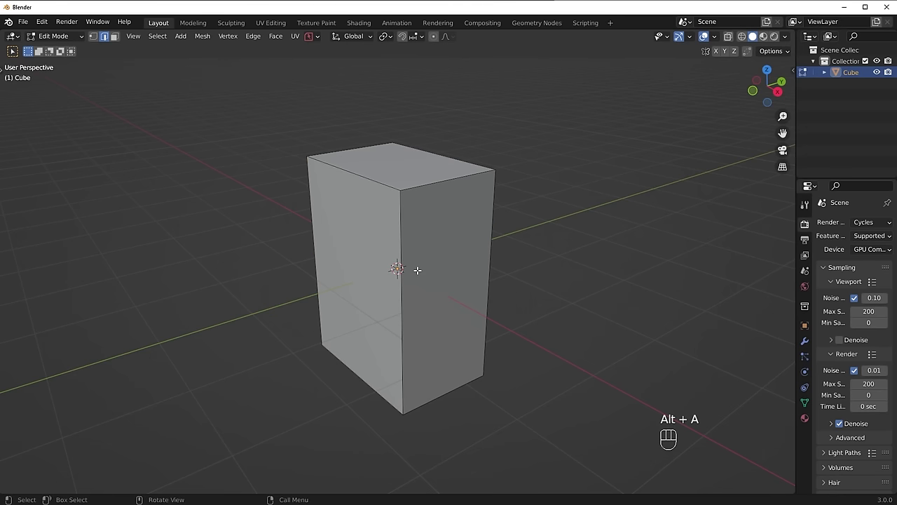
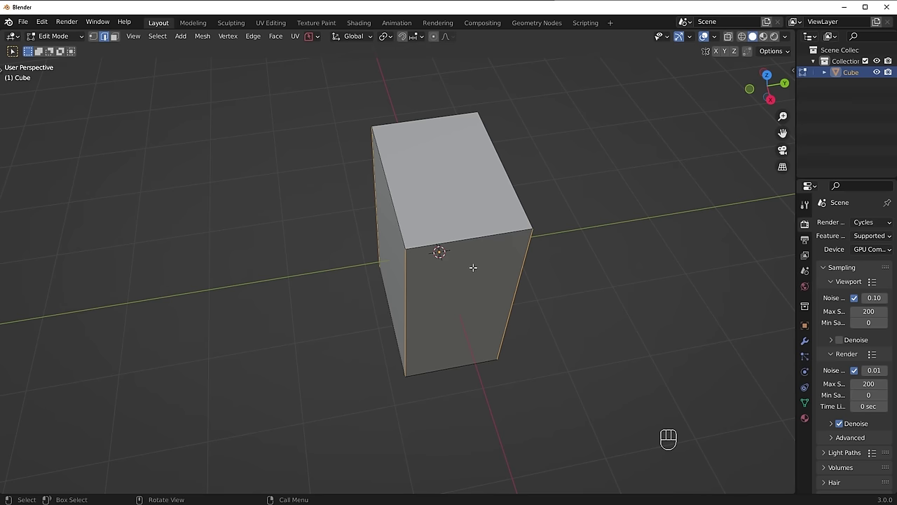
# Step: Return to Object Mode and show the box's 2 × 1.35 × 2.8 m dimensions in the sidebar
pyautogui.press('Tab')
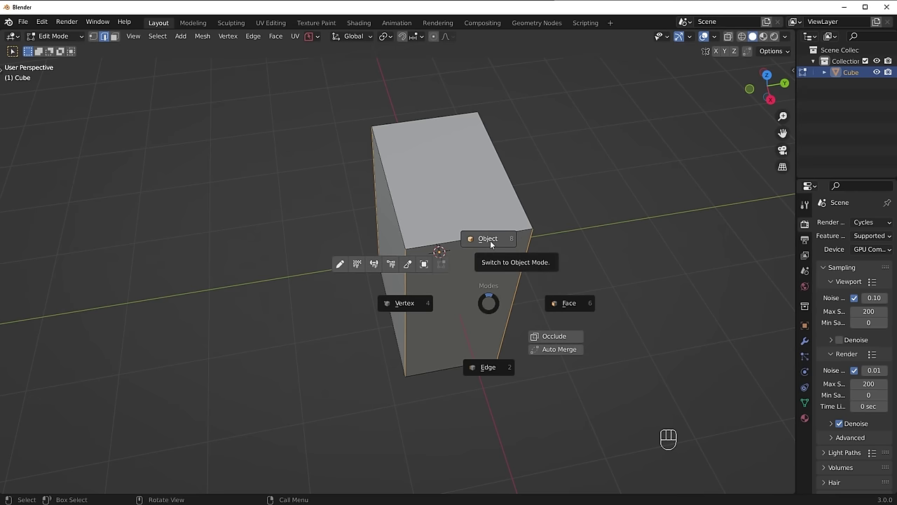
pyautogui.moveTo(622, 229); pyautogui.dragTo(640, 216)
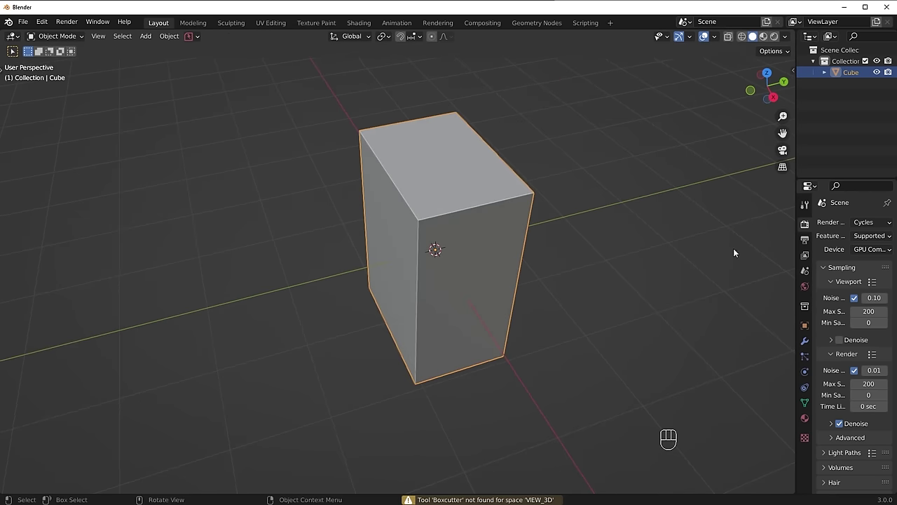
pyautogui.press('n')
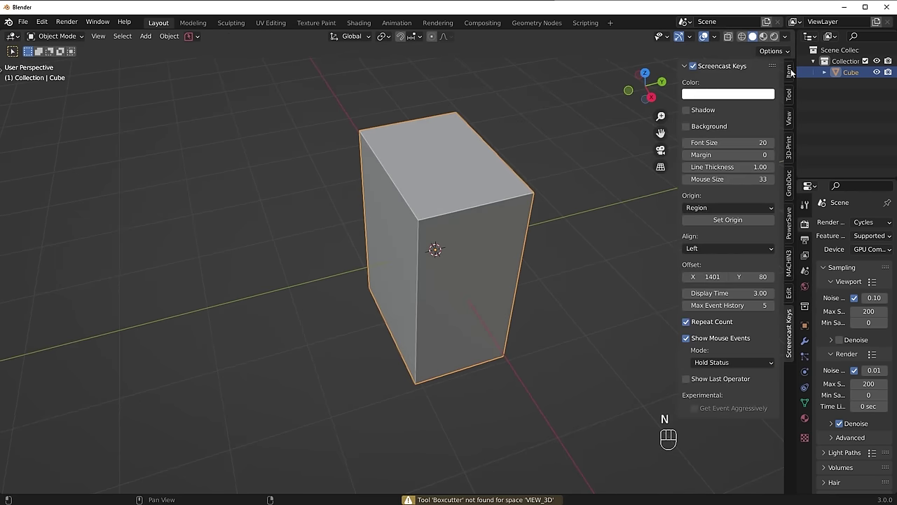
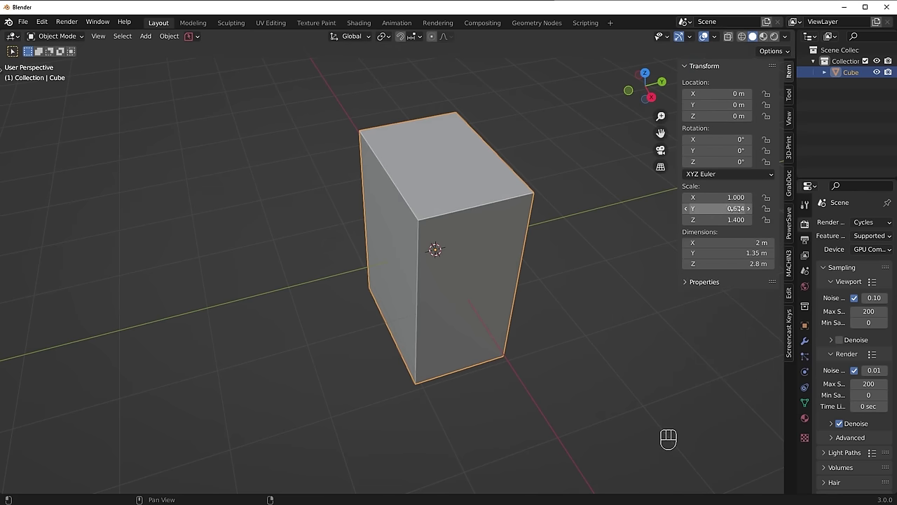
pyautogui.press('s')
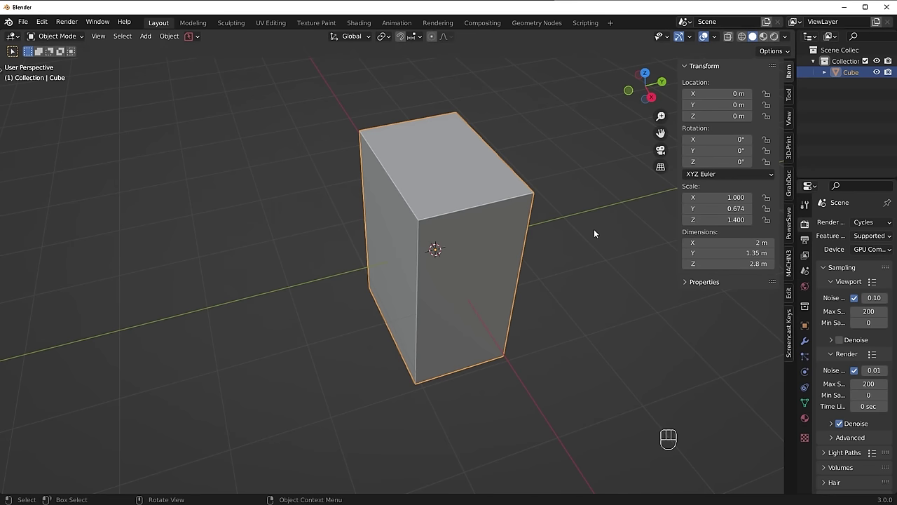
# Step: Apply the box's scale as its real size, undoing and redoing the application
pyautogui.press('ctrl+a')
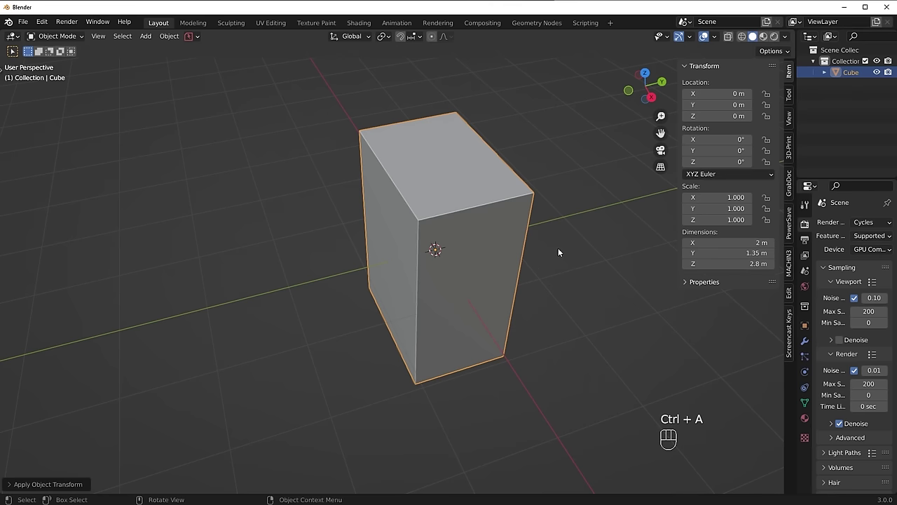
pyautogui.press('ctrl+z')
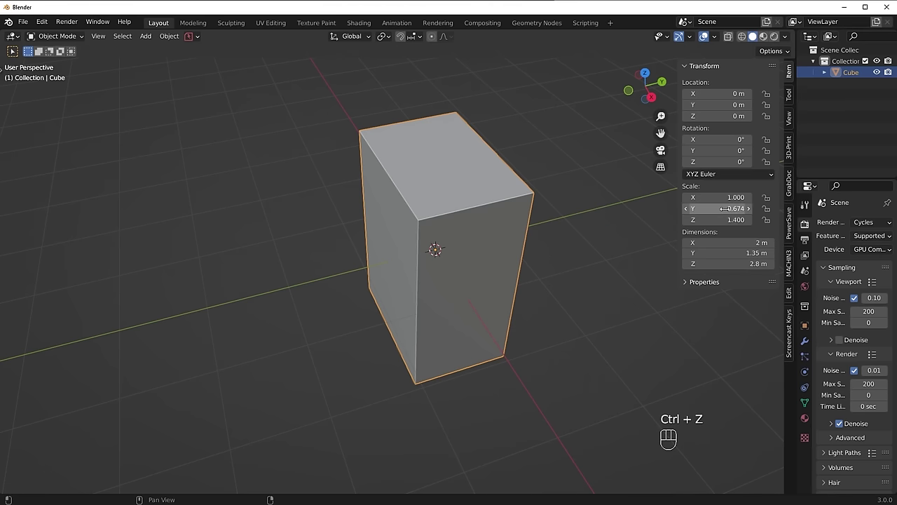
pyautogui.press('ctrl+shift+z')
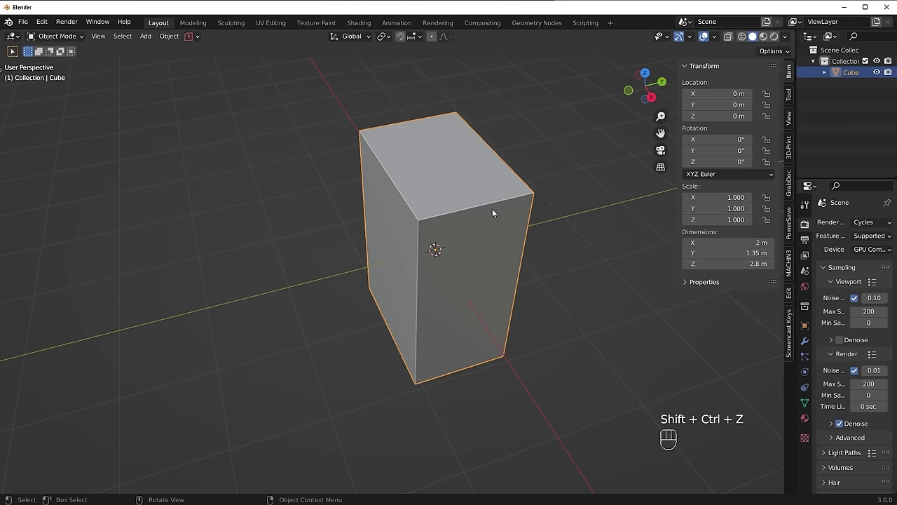
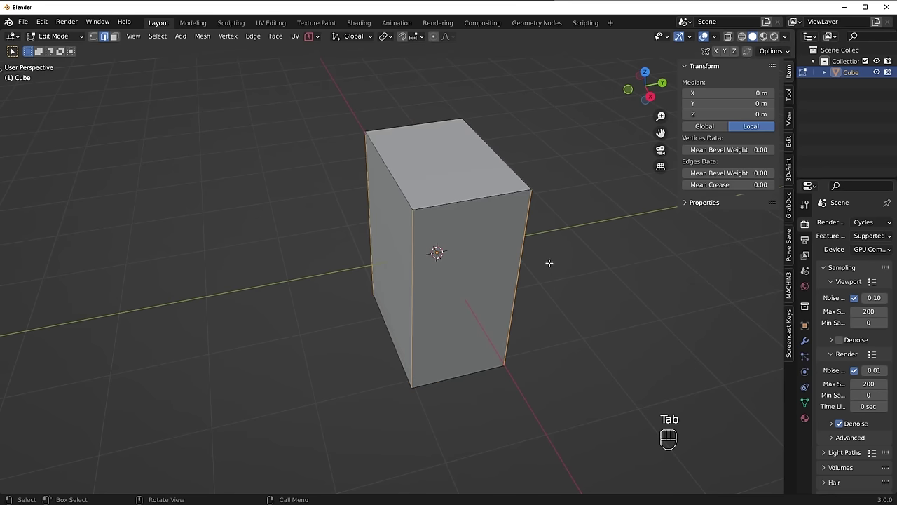
# Step: Bevel the four vertical corner edges into rounded corners with eight segments, then hide the sidebar
pyautogui.press('ctrl+b')
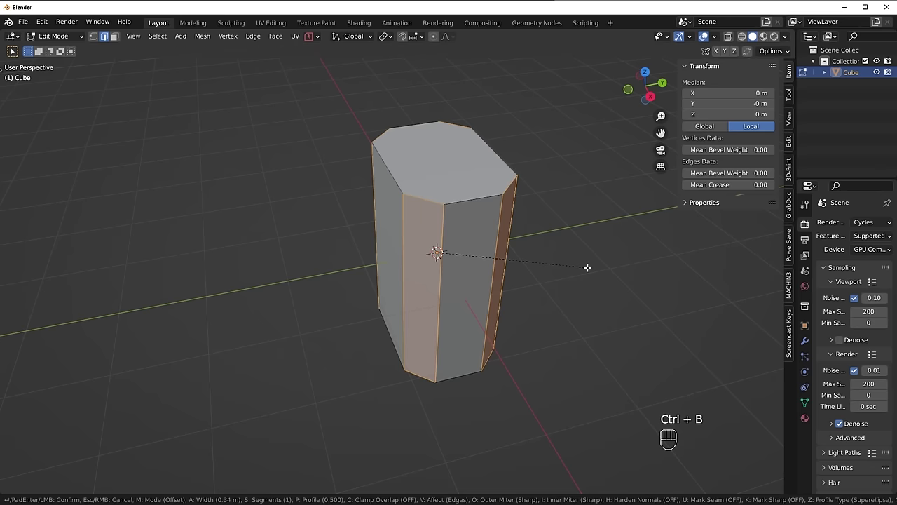
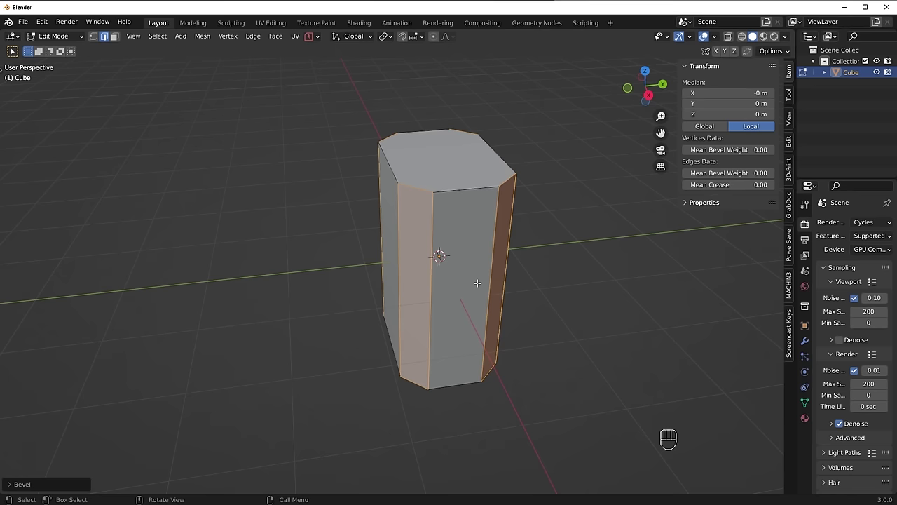
pyautogui.press('ctrl+z')
pyautogui.press('ctrl+b')
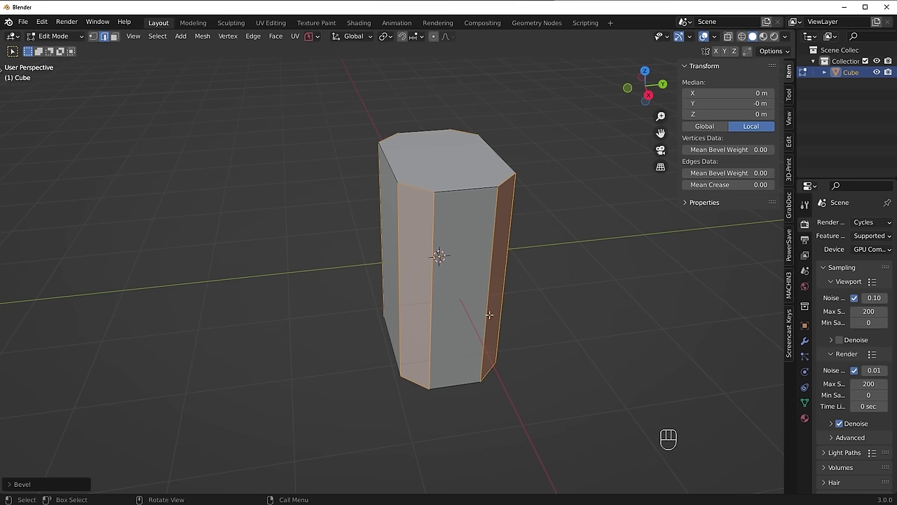
pyautogui.press('n')
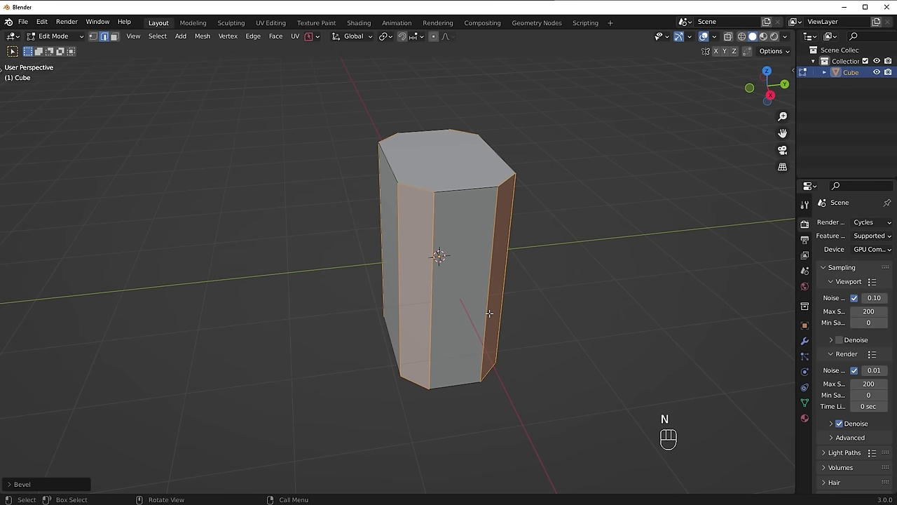
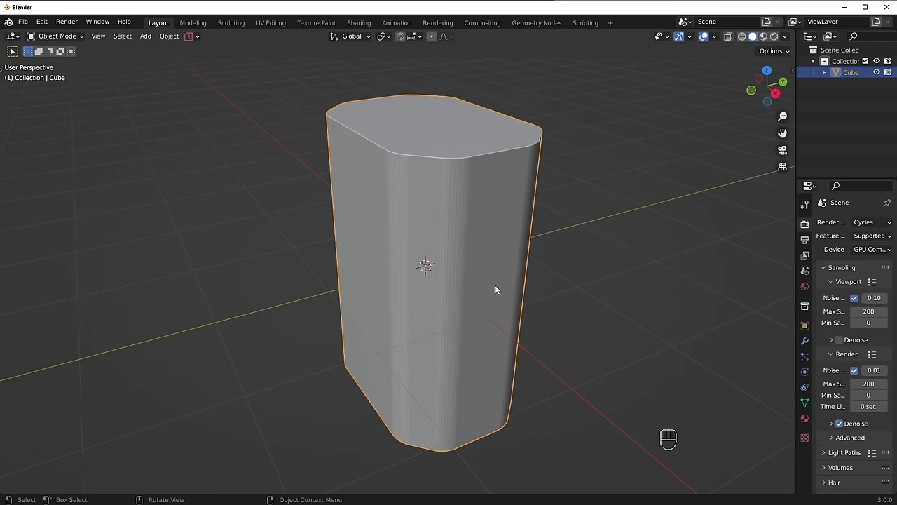
# Step: Shade the rounded box smooth in Object Mode and show its mesh data properties
pyautogui.middleClick(524, 277)
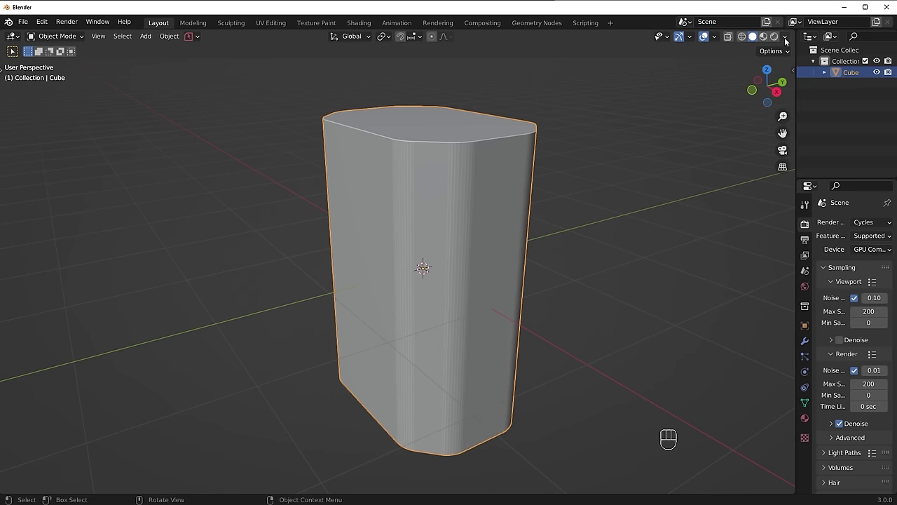
pyautogui.moveTo(789, 39); pyautogui.dragTo(543, 208)
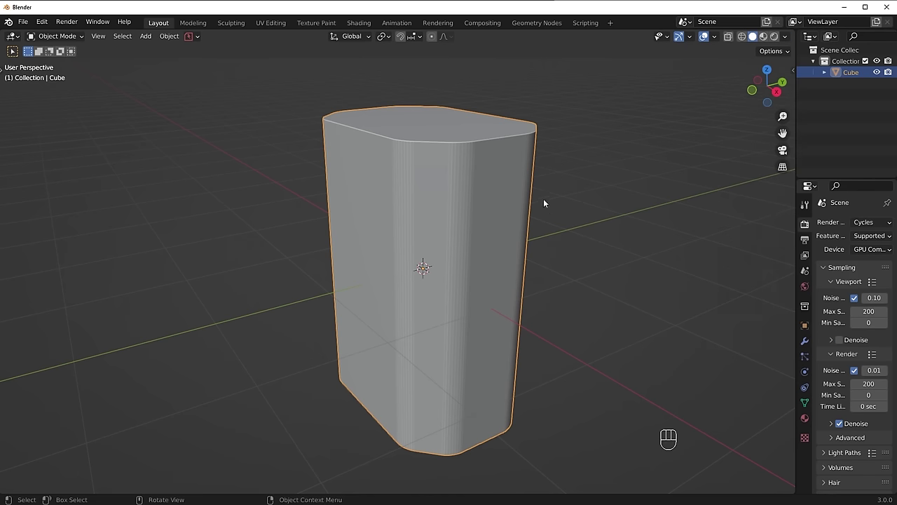
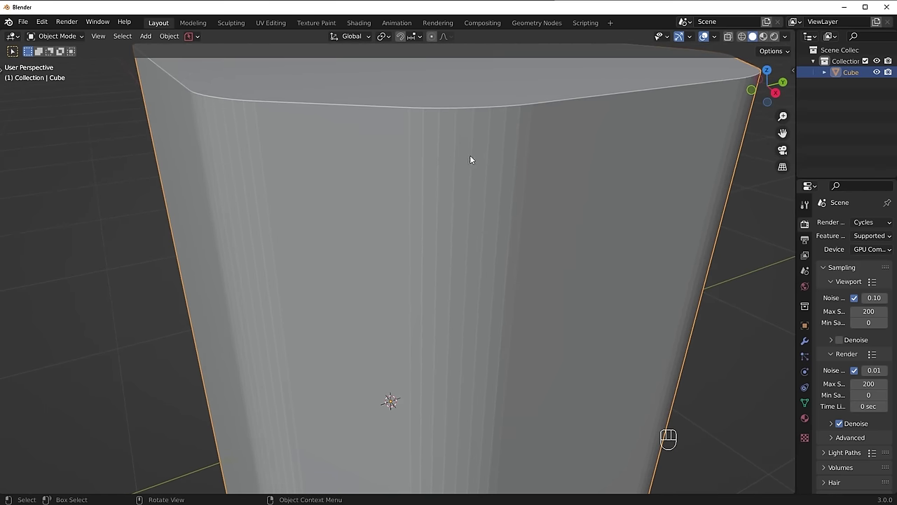
pyautogui.click(590, 167)
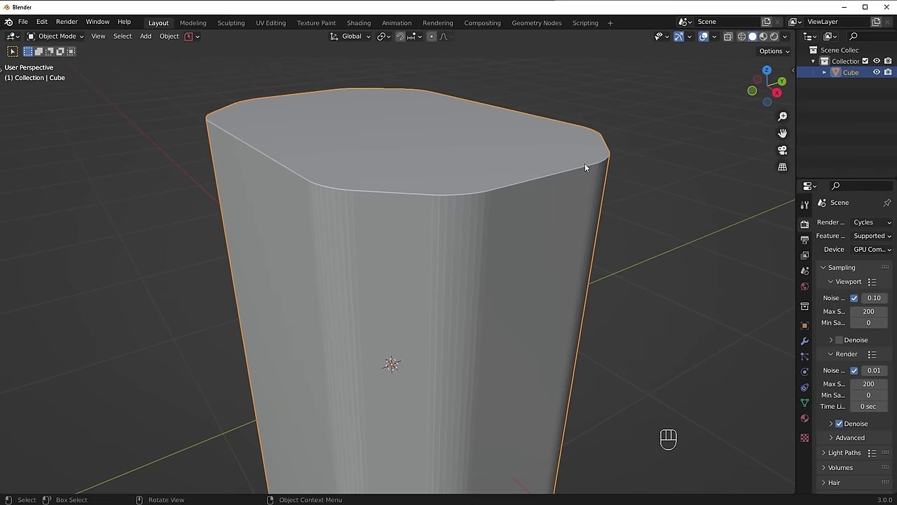
pyautogui.moveTo(556, 153); pyautogui.dragTo(527, 157)
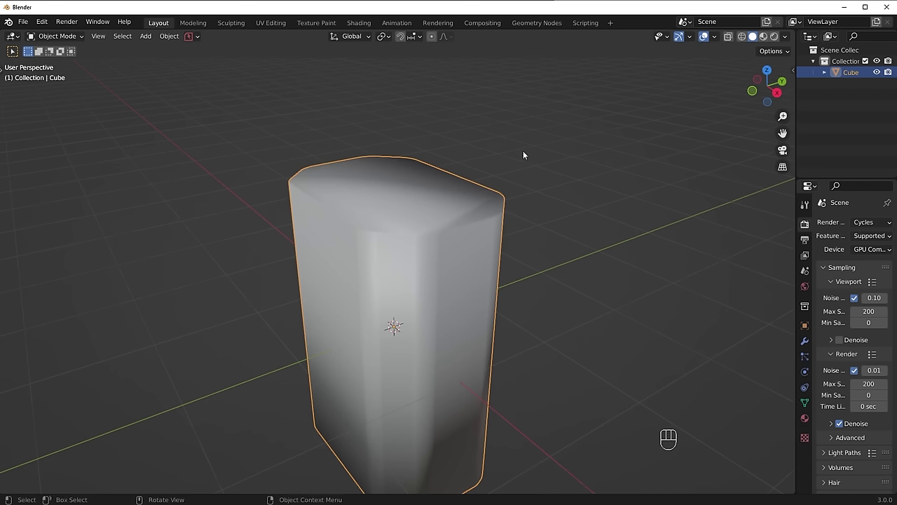
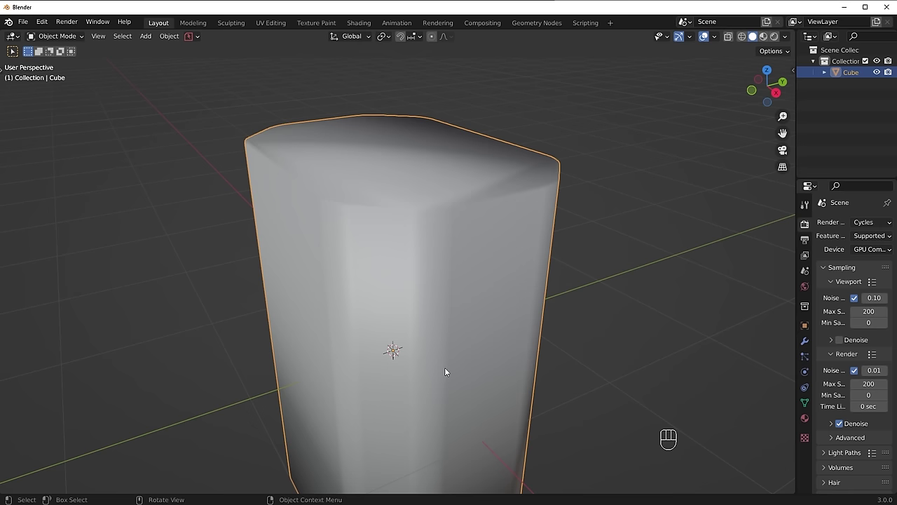
pyautogui.middleClick(498, 296)
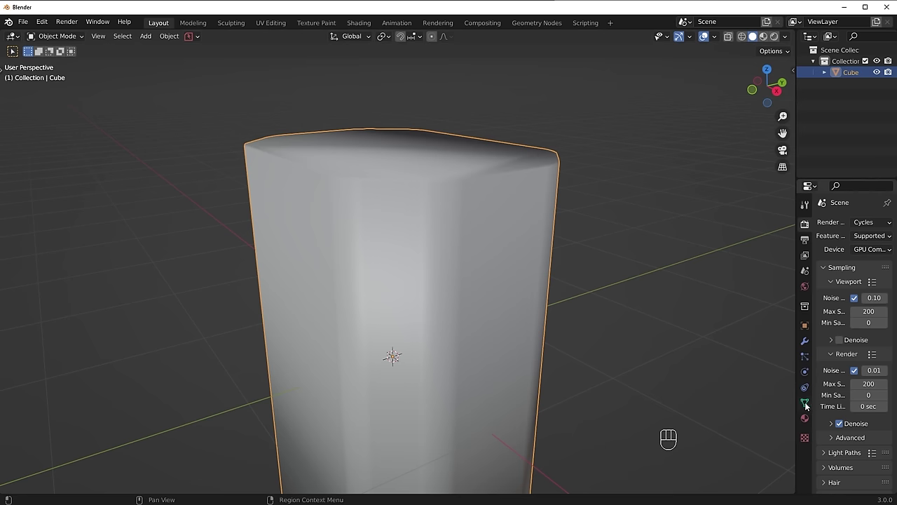
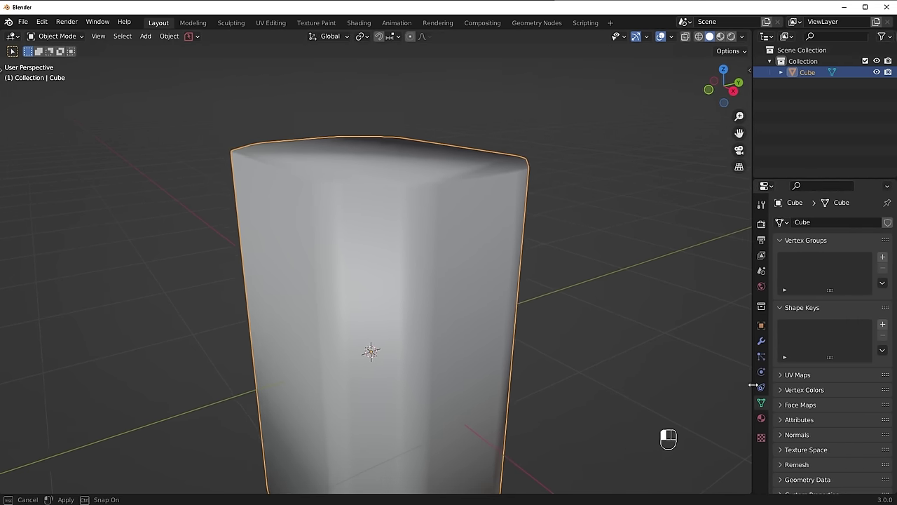
# Step: Enable Auto Smooth normals and inspect the box's shading from several angles, then save
pyautogui.click(809, 438)
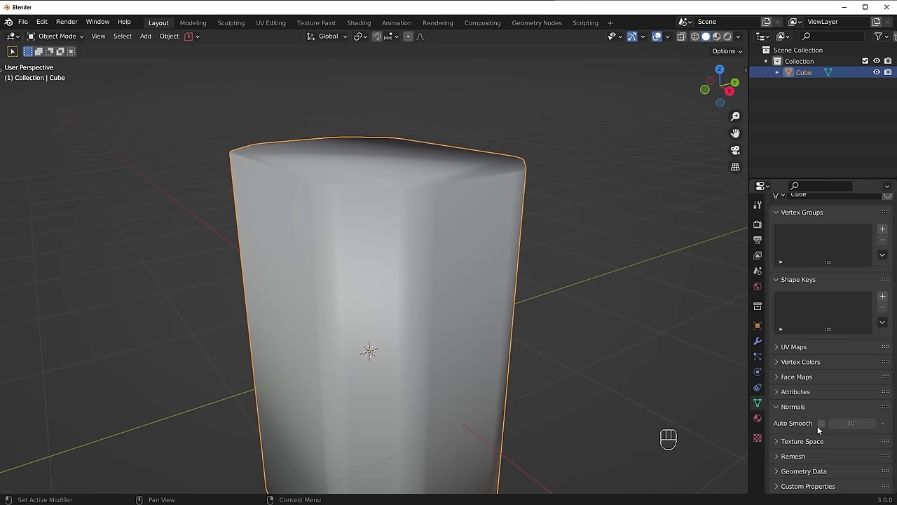
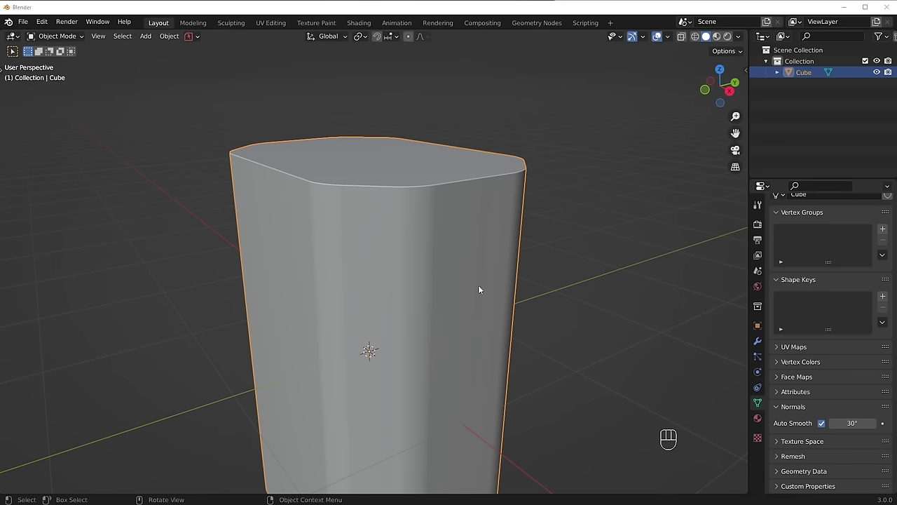
pyautogui.middleClick(418, 254)
pyautogui.middleClick(353, 211)
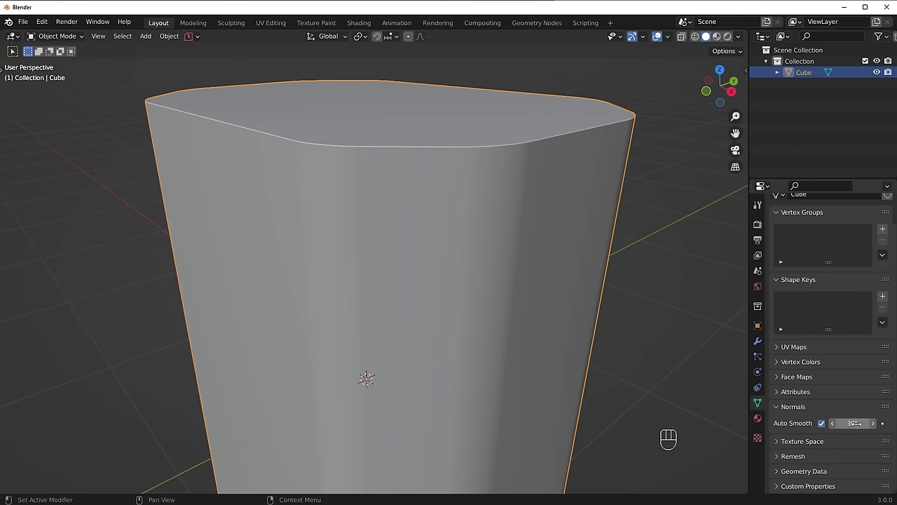
pyautogui.middleClick(291, 192)
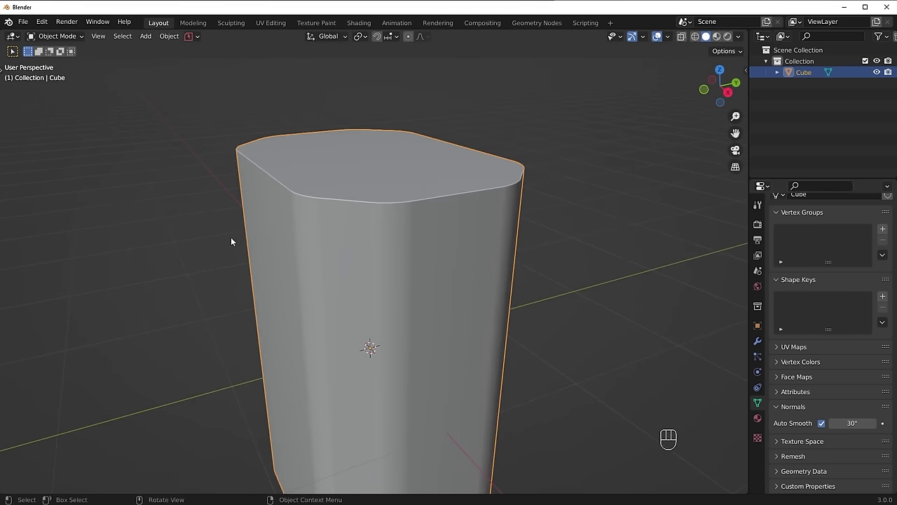
pyautogui.middleClick(419, 188)
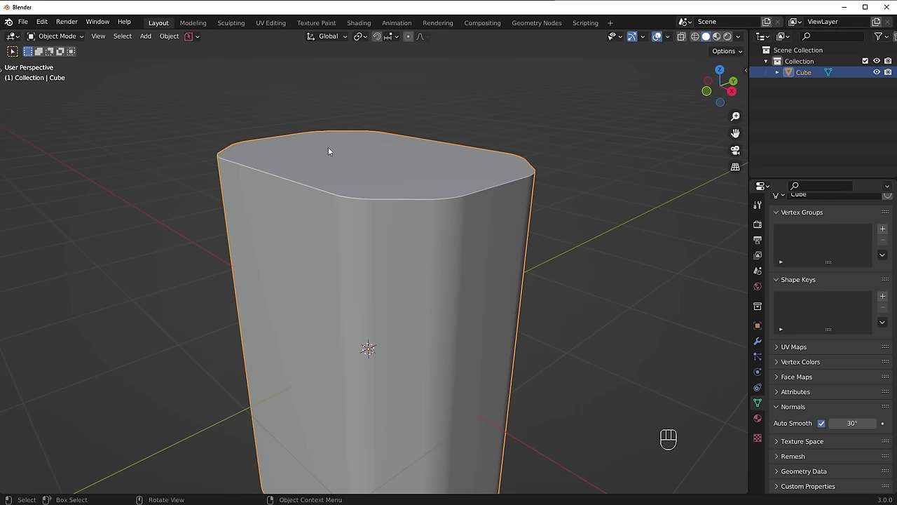
pyautogui.click(829, 426)
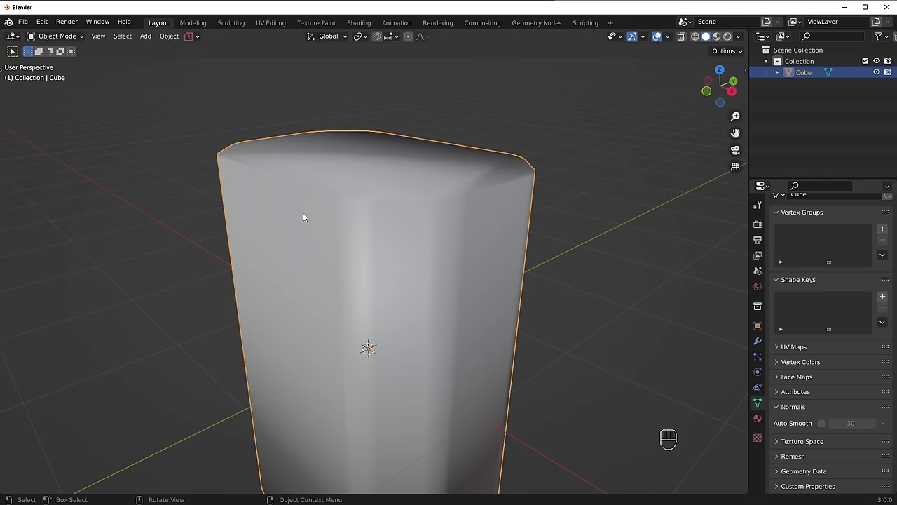
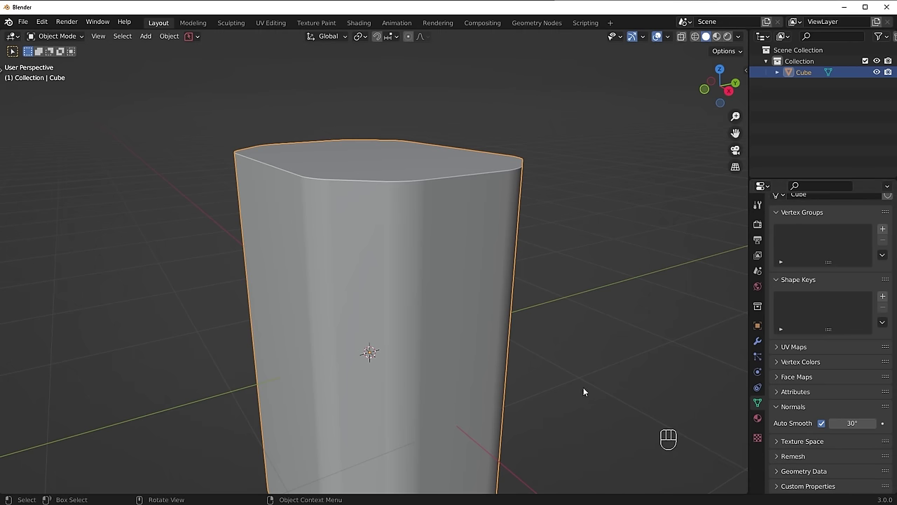
pyautogui.moveTo(588, 336); pyautogui.dragTo(524, 345)
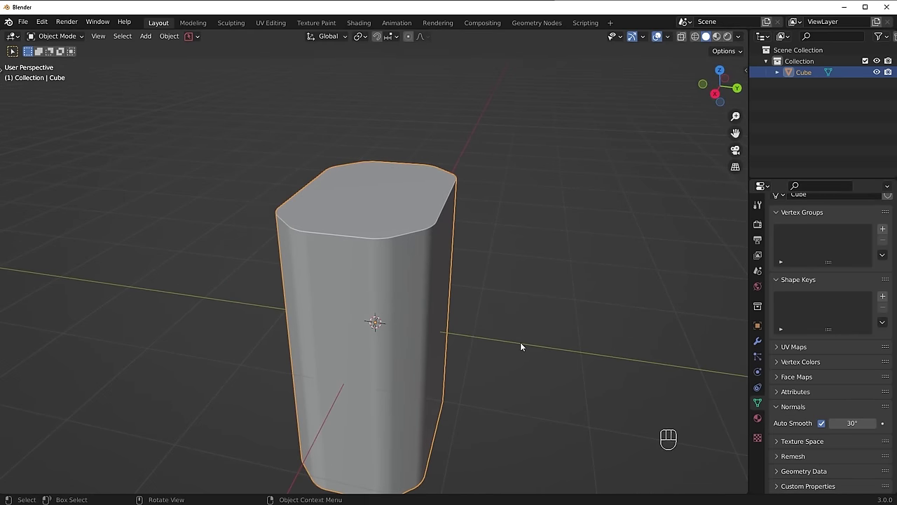
pyautogui.moveTo(562, 336); pyautogui.dragTo(585, 325)
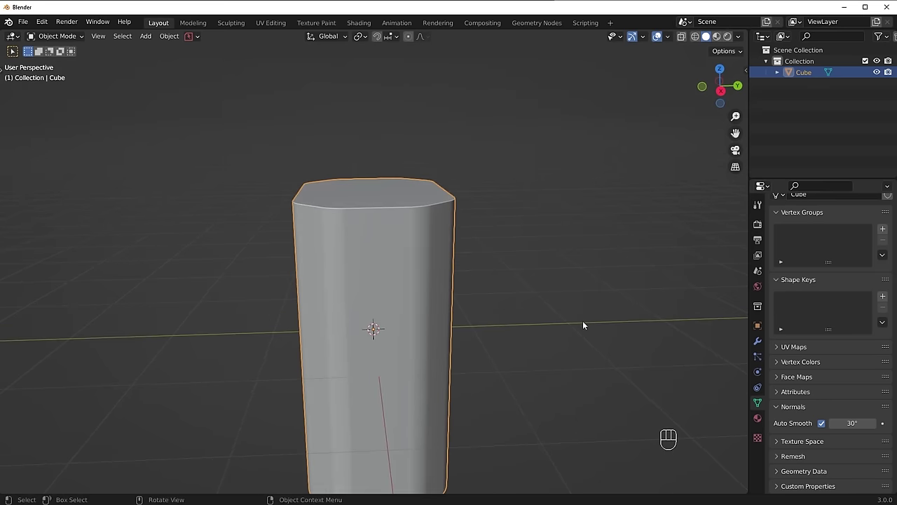
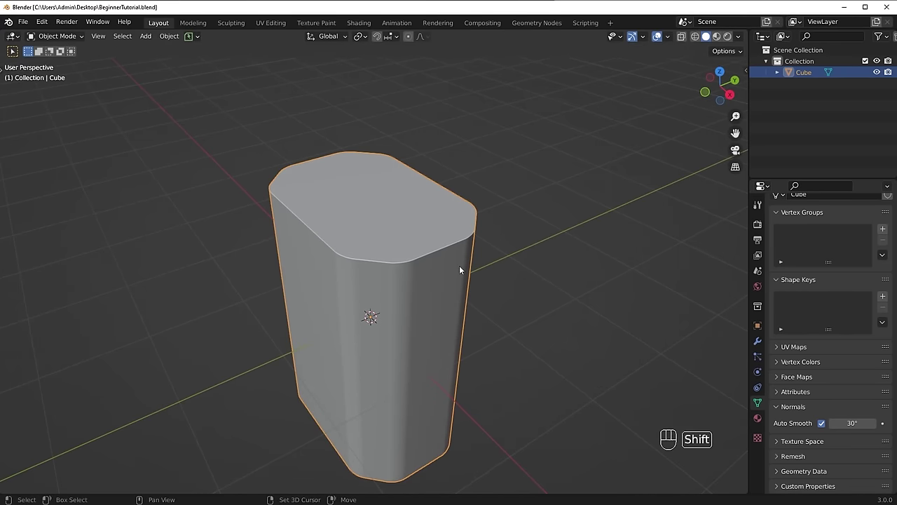
# Step: Duplicate the rounded box as Cube.001 and move the copy off the original
pyautogui.press('shift+d')
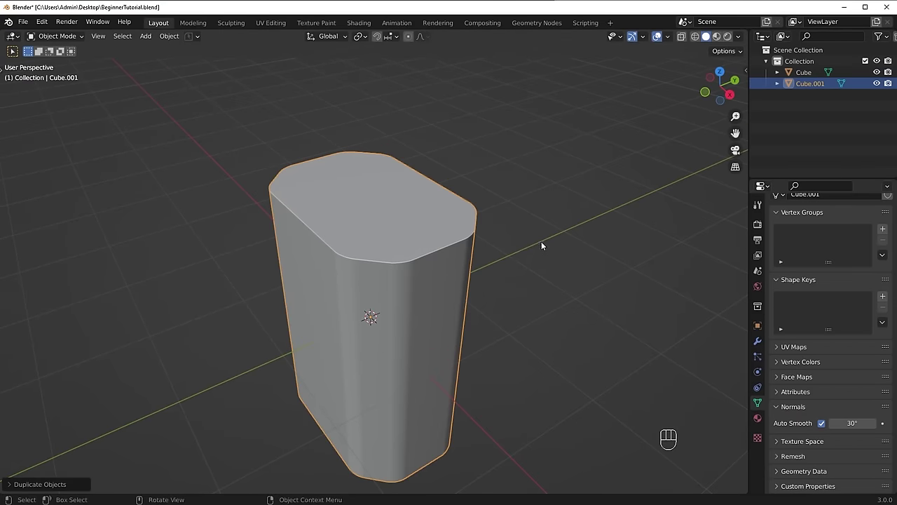
pyautogui.press('g')
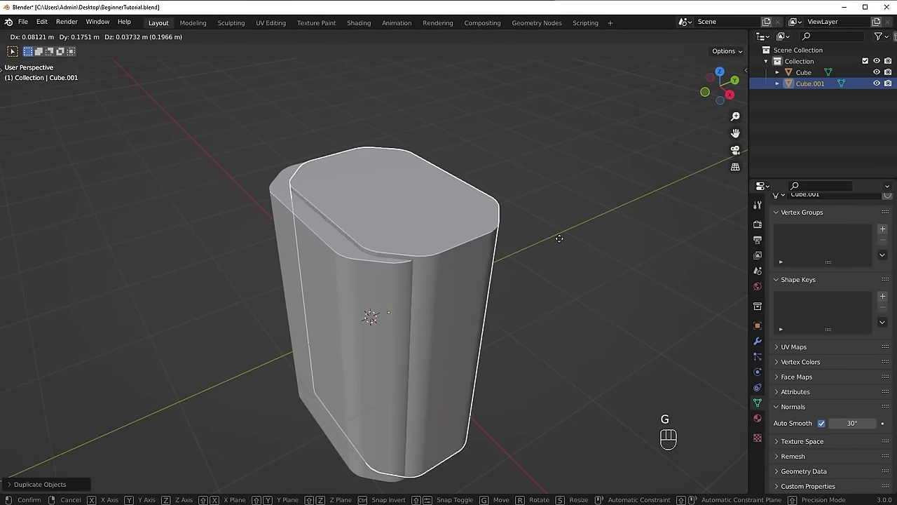
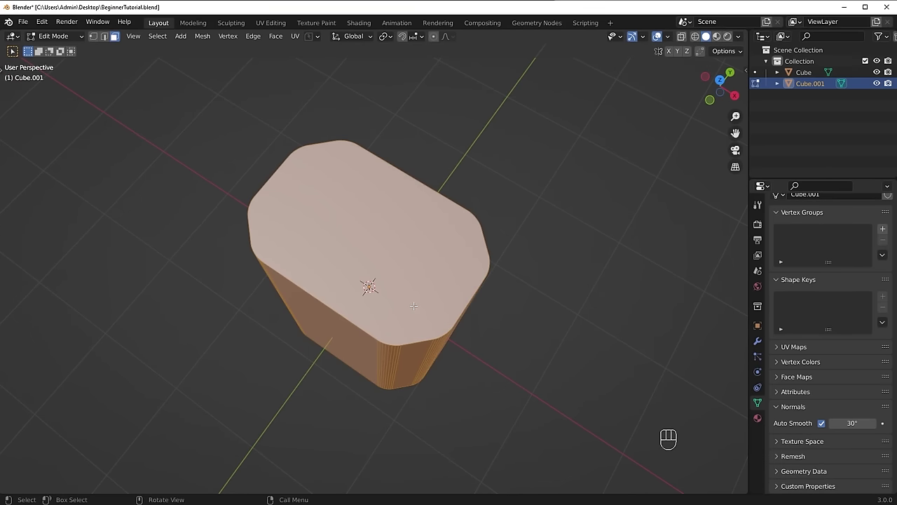
# Step: From top view, enlarge the copy's top face and shrink its edges slightly inward to form an inset lid
pyautogui.press('`')
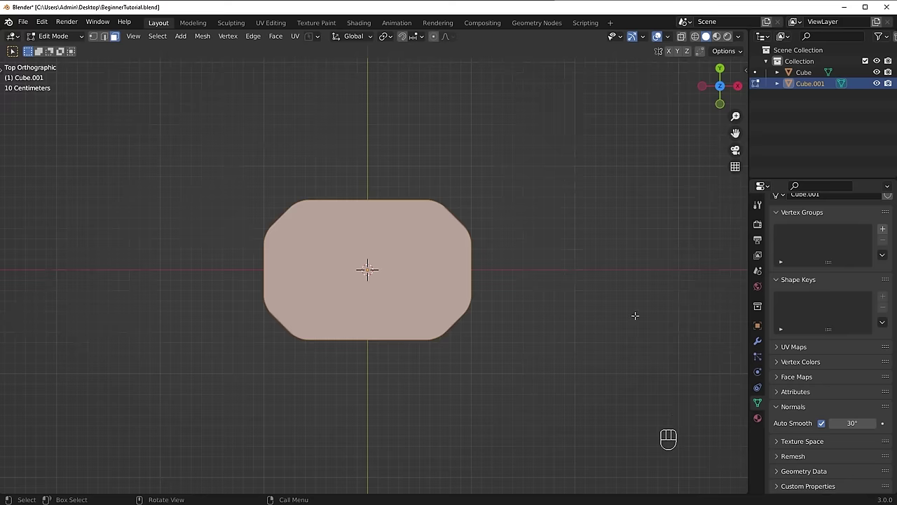
pyautogui.press('s')
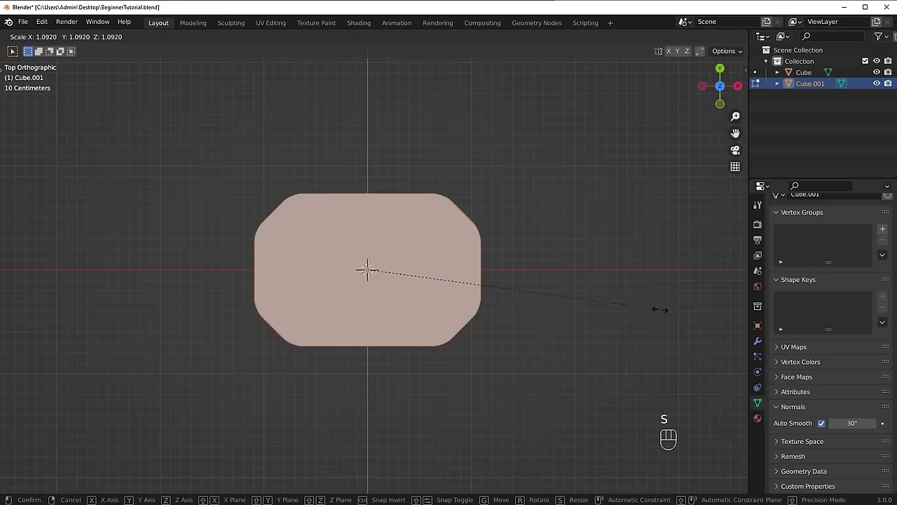
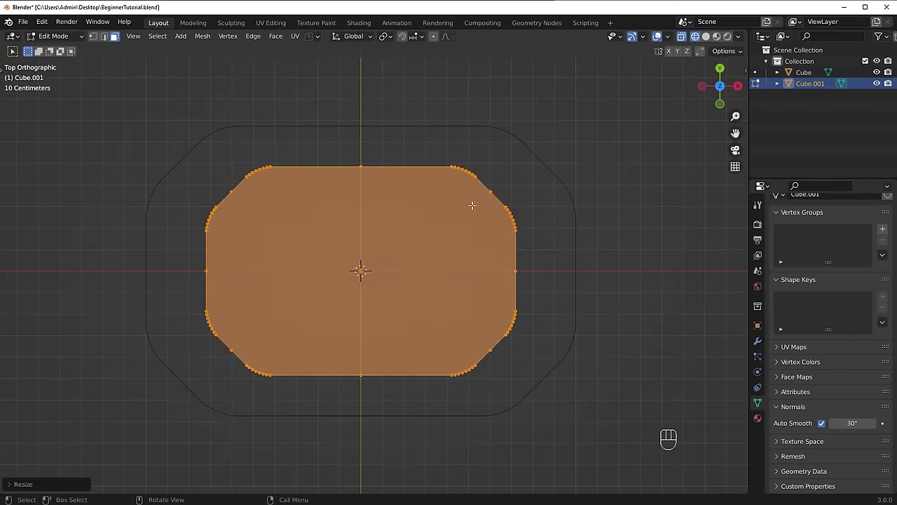
pyautogui.press('ctrl+z')
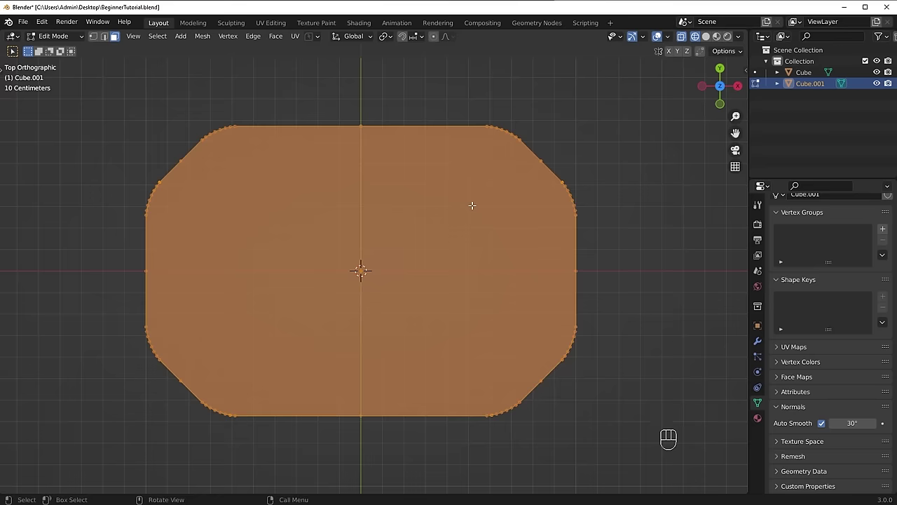
pyautogui.press('alt+s')
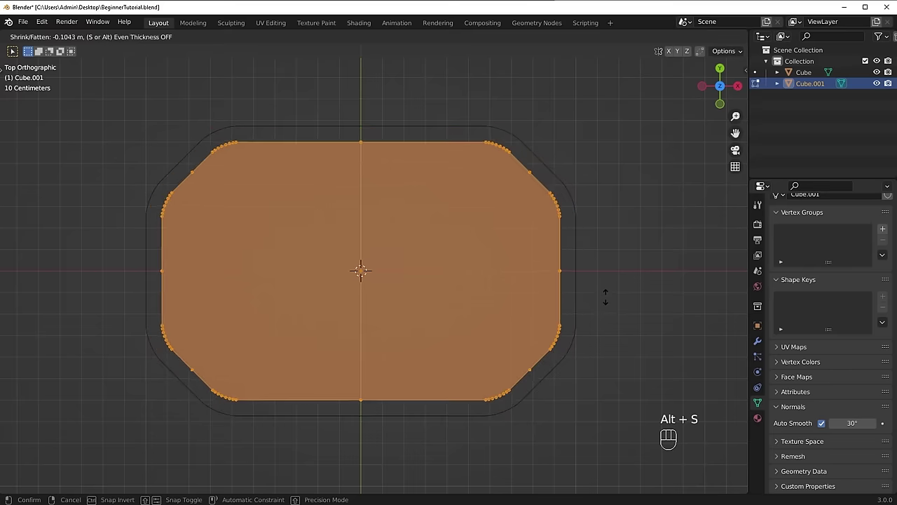
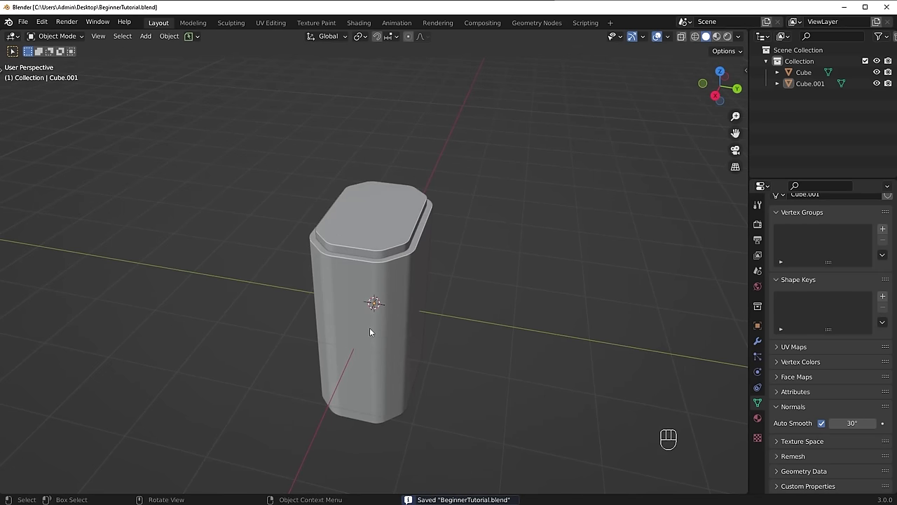
# Step: Switch the view to the front and then the right side of the tall box
pyautogui.moveTo(373, 332); pyautogui.dragTo(387, 313)
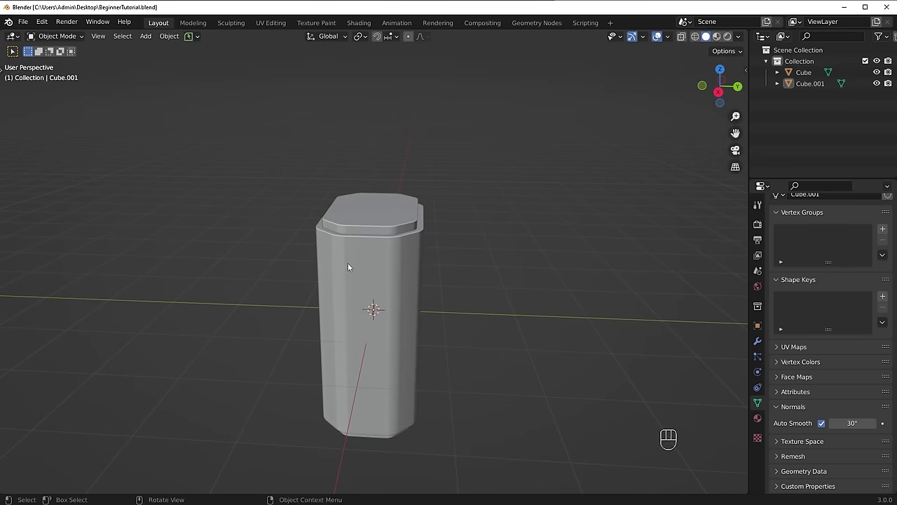
pyautogui.press('`')
pyautogui.press('`')
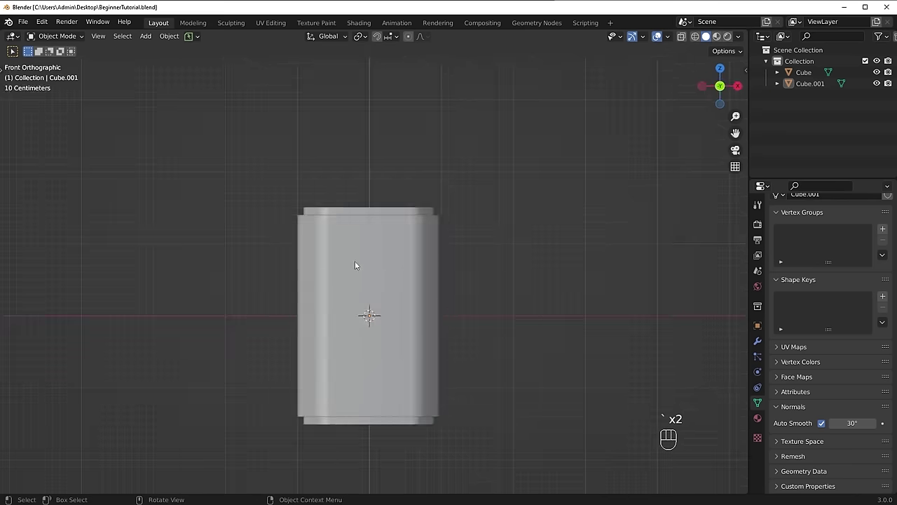
pyautogui.press('`')
pyautogui.press('`')
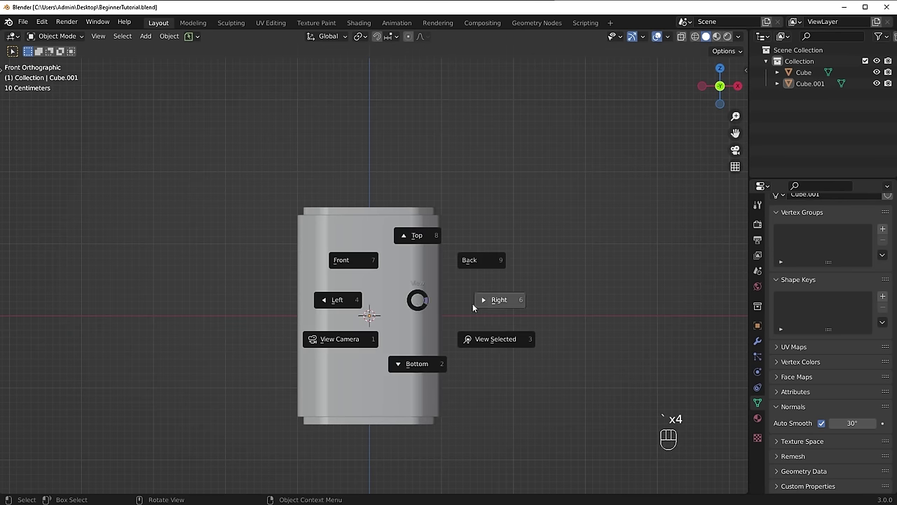
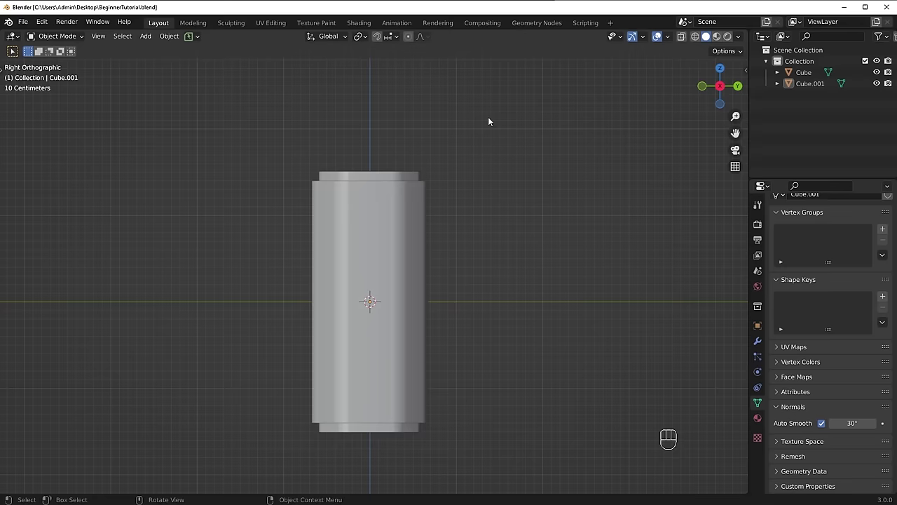
# Step: Add a new cube, flatten it vertically and raise it near the top of the tall box
pyautogui.press('shift+a')
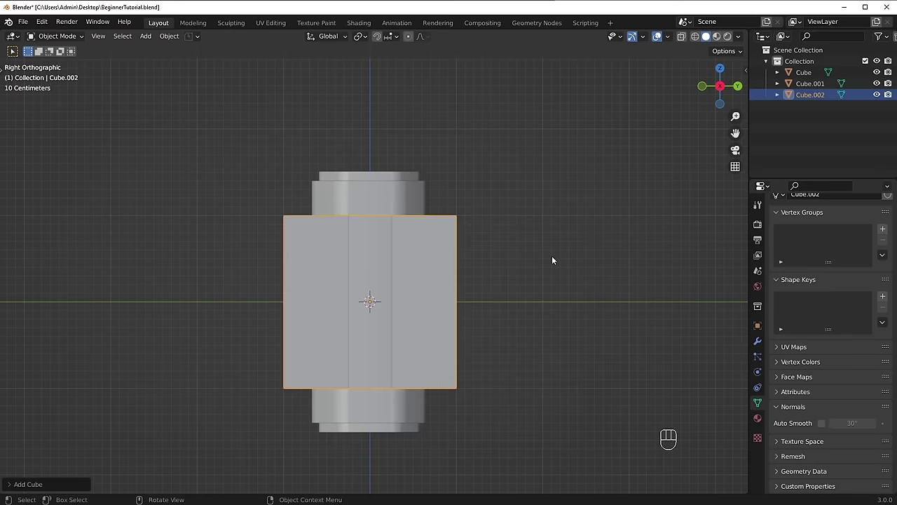
pyautogui.press('s')
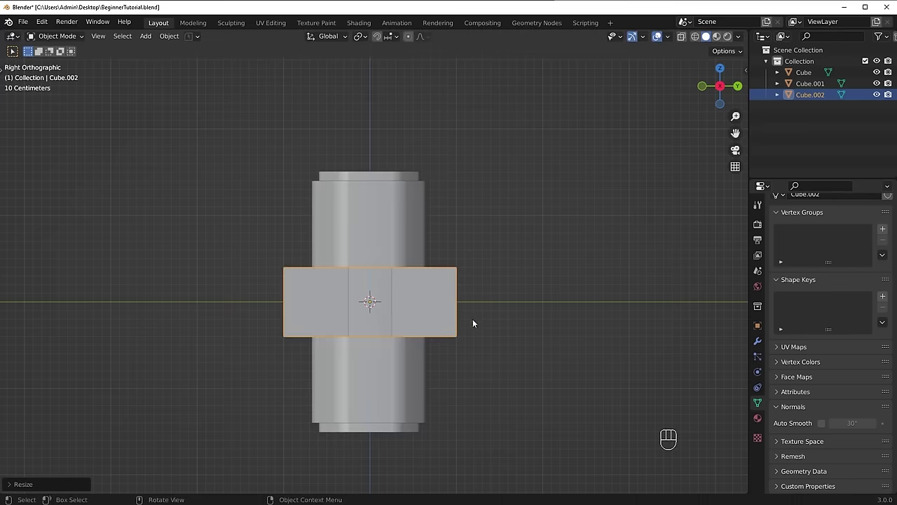
pyautogui.press('g')
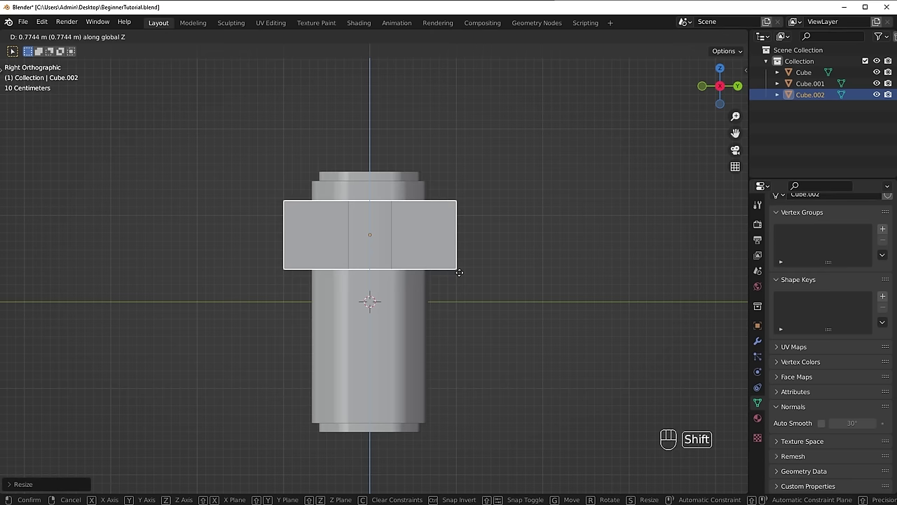
pyautogui.press('s')
pyautogui.press('g')
pyautogui.middleClick(393, 262)
pyautogui.click(484, 279)
# Step: Move the flat box sideways along X so it juts out past the tall box's side
pyautogui.moveTo(557, 289); pyautogui.dragTo(505, 288)
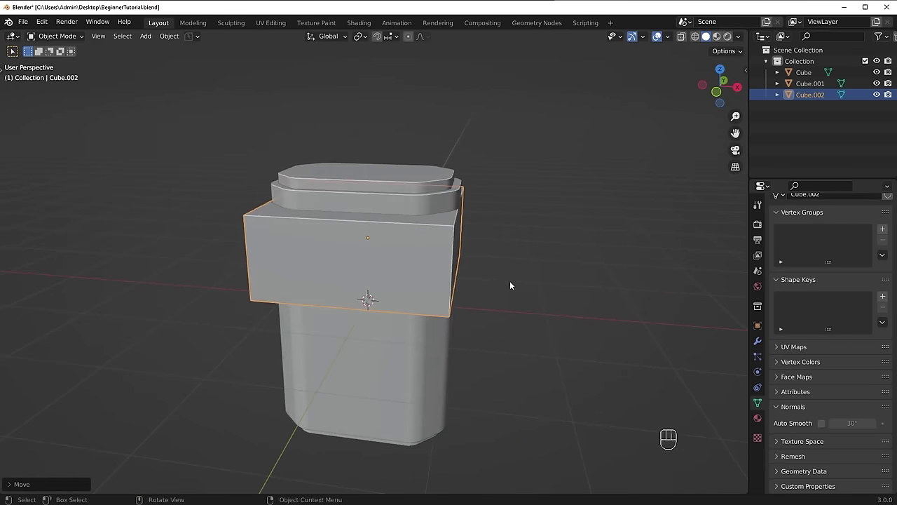
pyautogui.middleClick(443, 261)
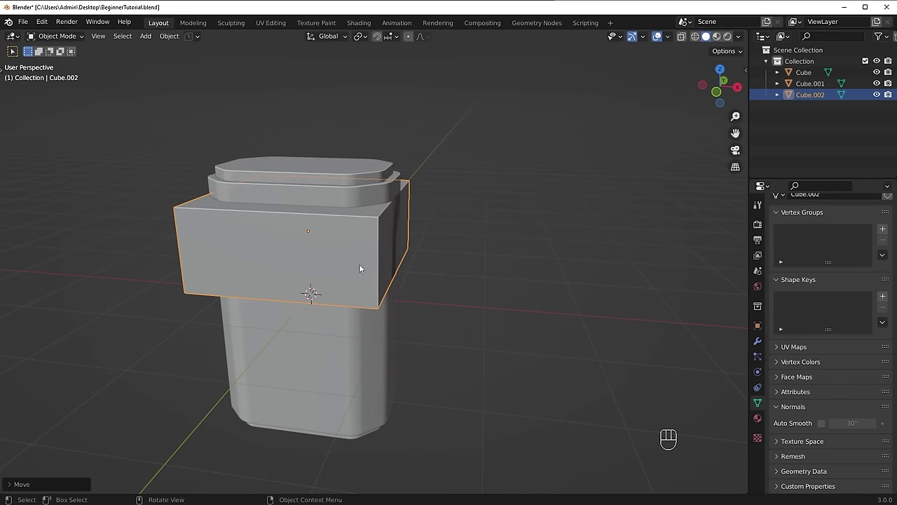
pyautogui.press('g')
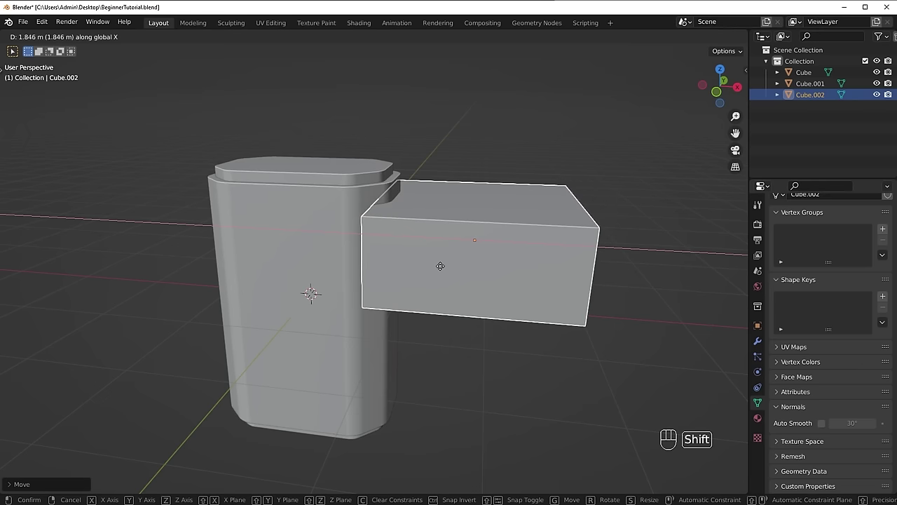
pyautogui.moveTo(417, 238); pyautogui.dragTo(385, 265)
pyautogui.moveTo(442, 236); pyautogui.dragTo(476, 216)
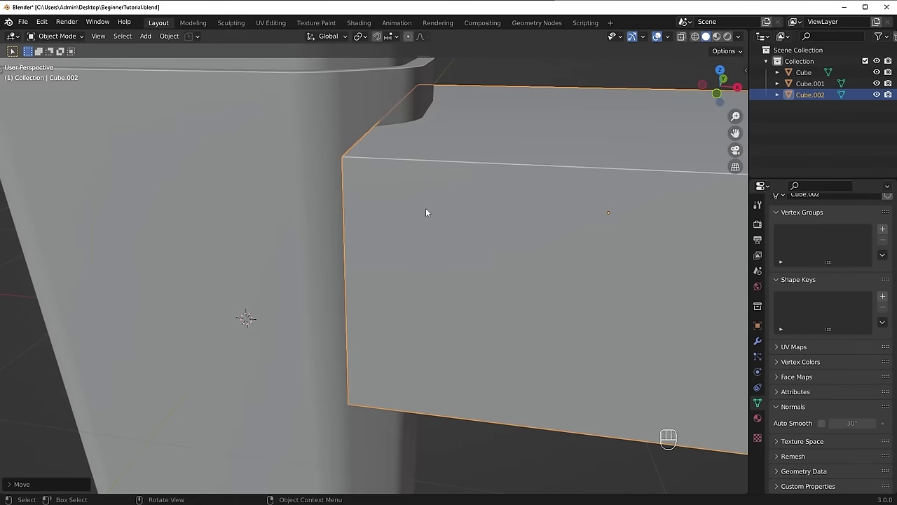
pyautogui.moveTo(391, 182); pyautogui.dragTo(387, 242)
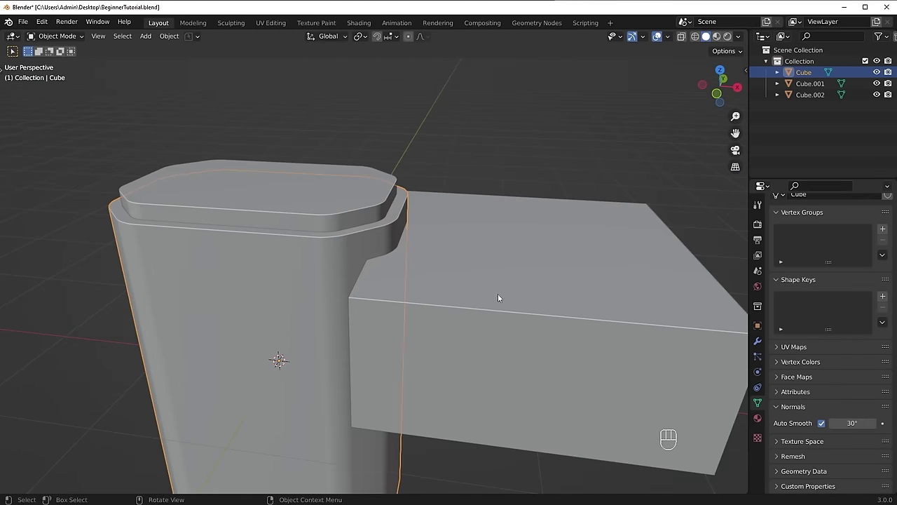
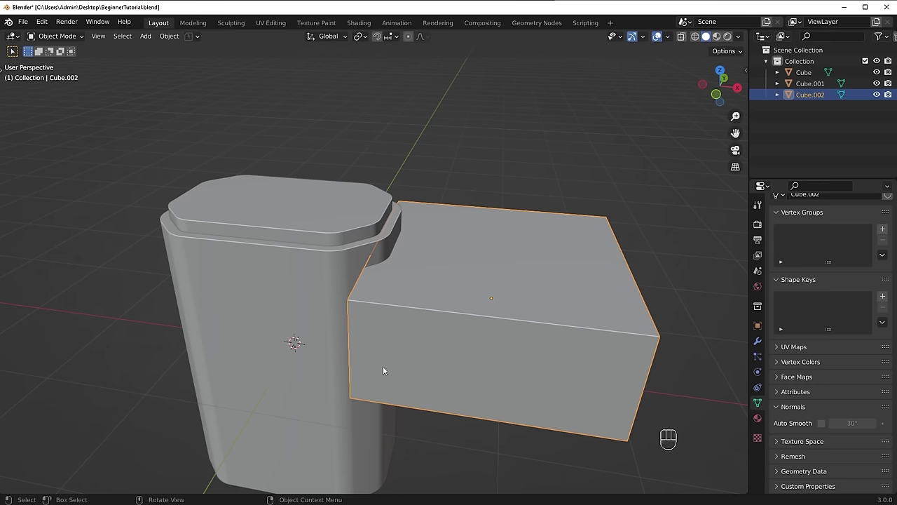
pyautogui.middleClick(411, 357)
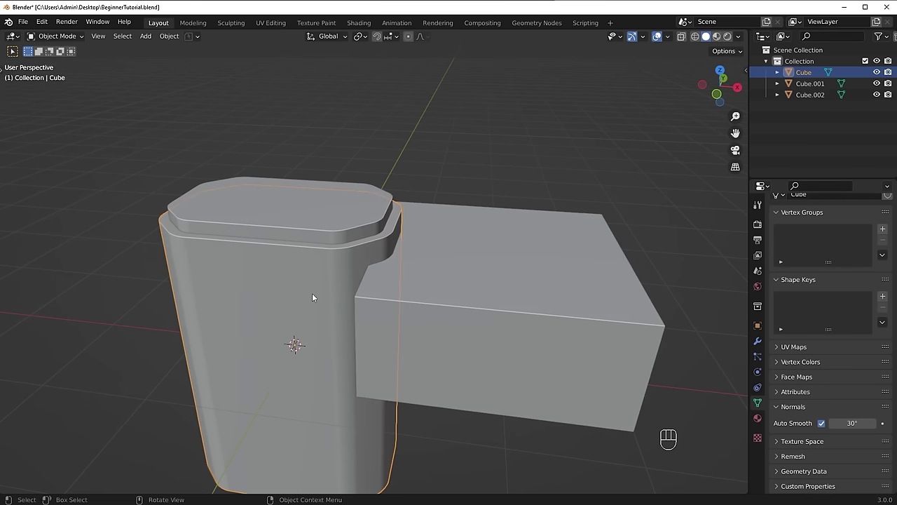
# Step: Select the flat cutter box jutting from the tall column and nudge its position
pyautogui.click(575, 295)
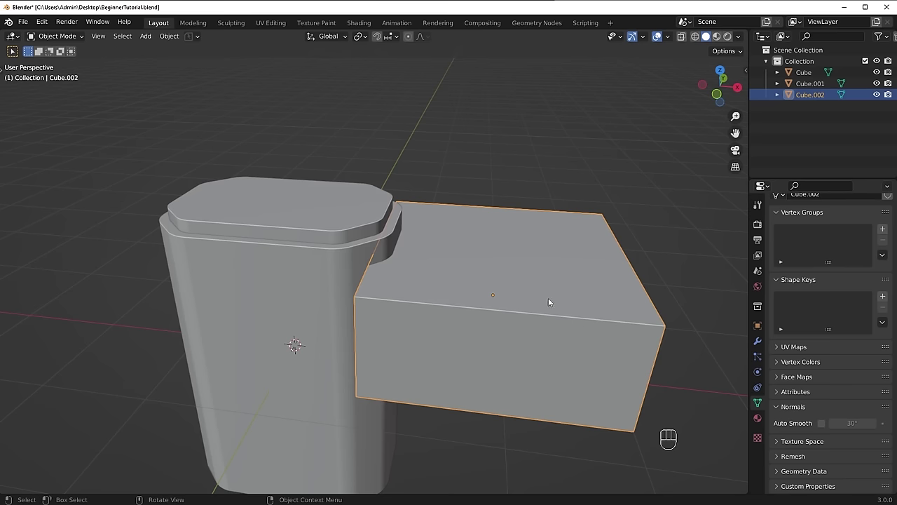
pyautogui.press('g')
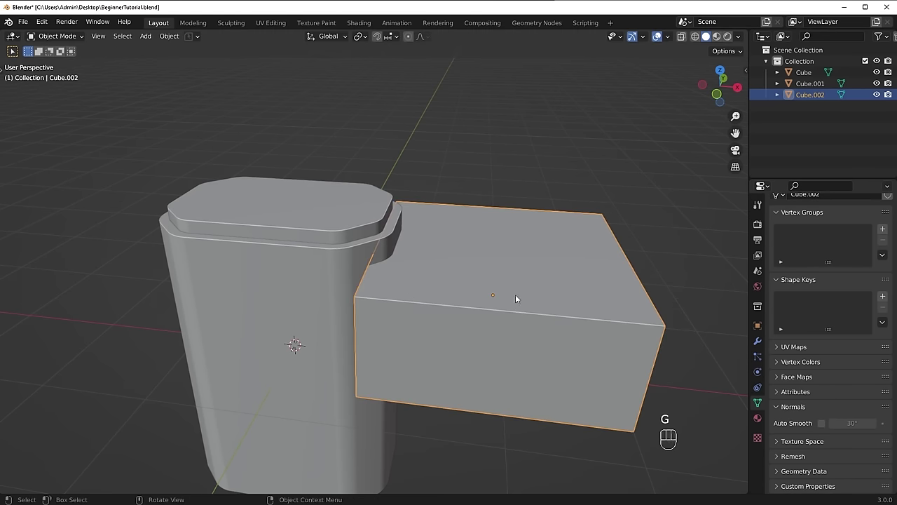
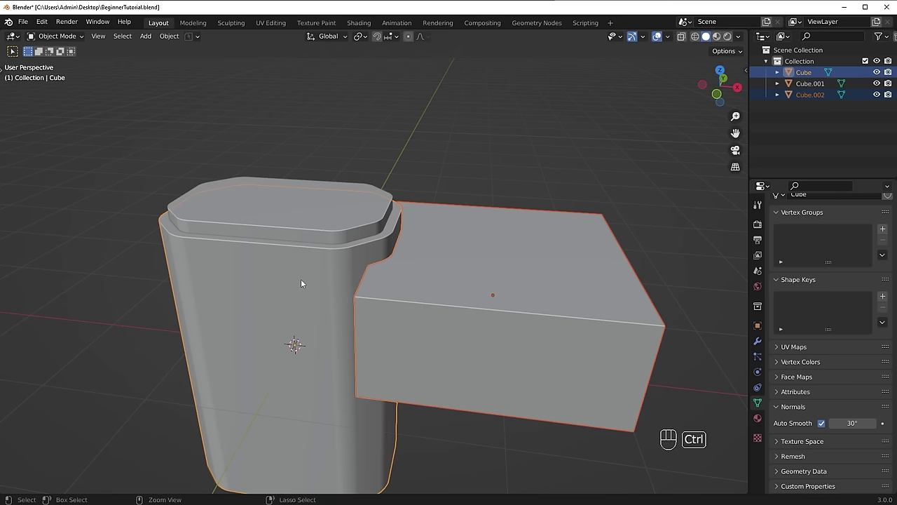
# Step: Cut the flat box out of the tall box with Auto Boolean Difference and inspect the notch
pyautogui.press('ctrl+shift+b')
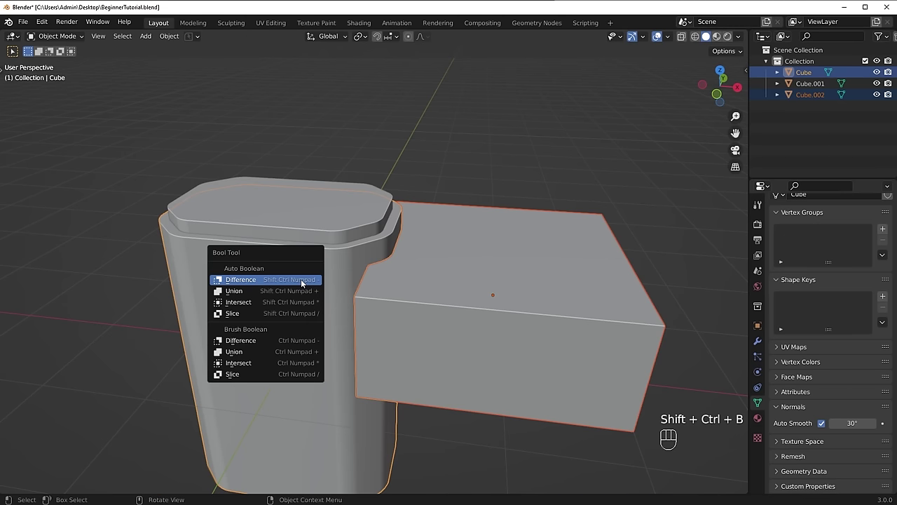
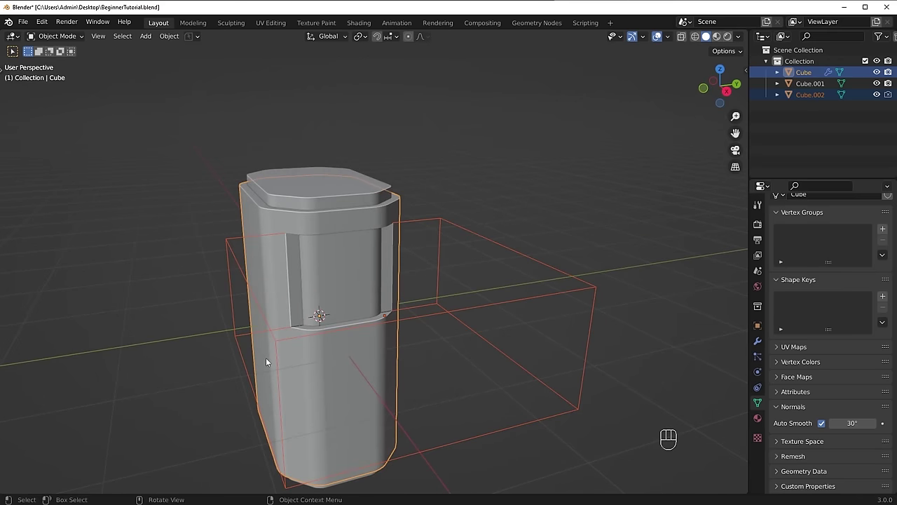
pyautogui.moveTo(386, 349); pyautogui.dragTo(415, 347)
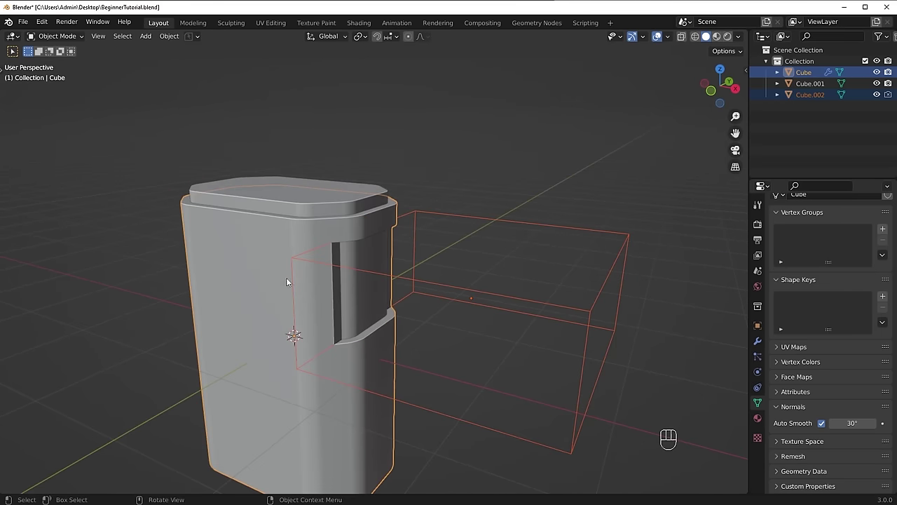
pyautogui.moveTo(512, 318); pyautogui.dragTo(548, 310)
pyautogui.moveTo(420, 279); pyautogui.dragTo(405, 286)
pyautogui.middleClick(331, 264)
pyautogui.middleClick(347, 222)
pyautogui.moveTo(410, 235); pyautogui.dragTo(358, 255)
pyautogui.middleClick(373, 262)
# Step: Select the lid piece, then the wireframe cutter box left by the boolean
pyautogui.press('g')
pyautogui.click(229, 198)
pyautogui.click(471, 310)
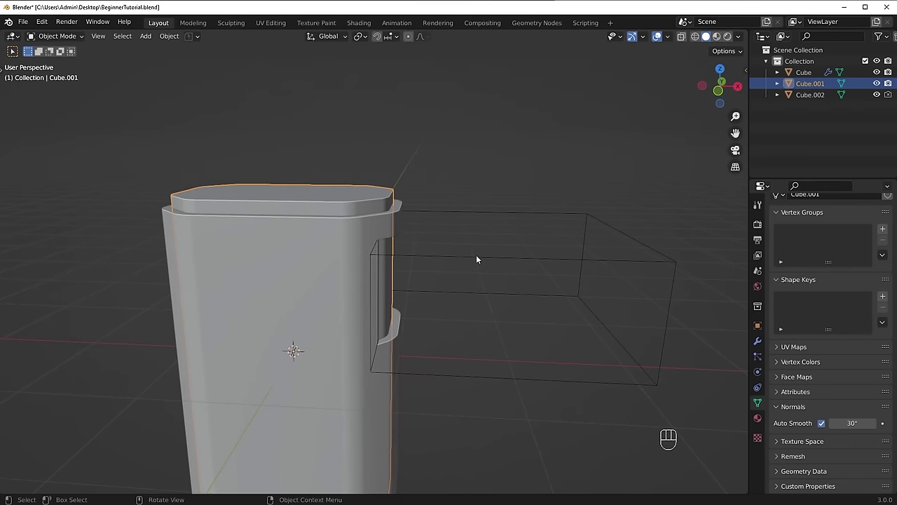
pyautogui.click(541, 300)
pyautogui.click(505, 284)
pyautogui.click(497, 292)
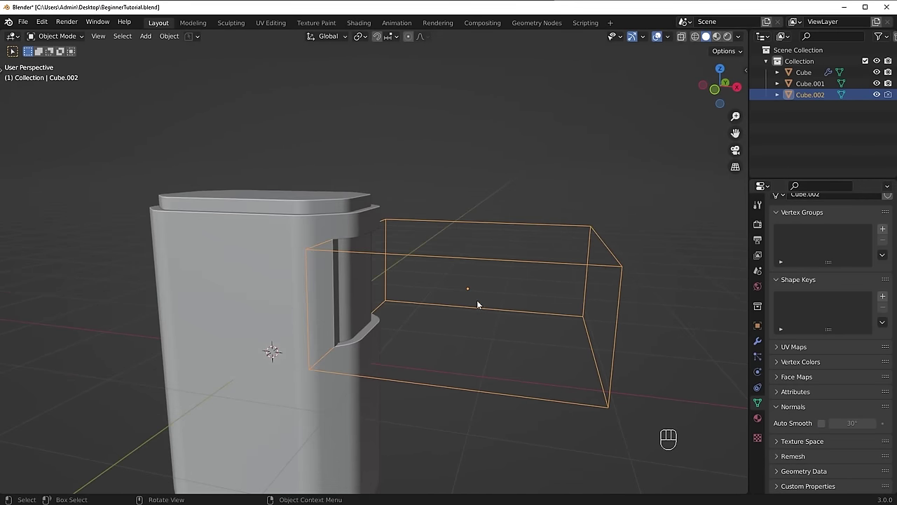
# Step: Add a new collection and move the cutter box into Collection 2 for renaming to cutters
pyautogui.press('g')
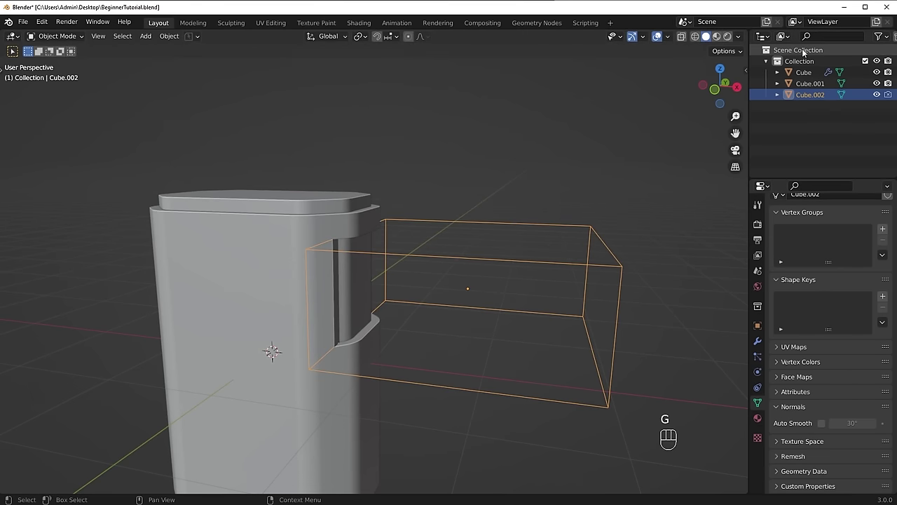
pyautogui.moveTo(821, 113); pyautogui.dragTo(802, 115)
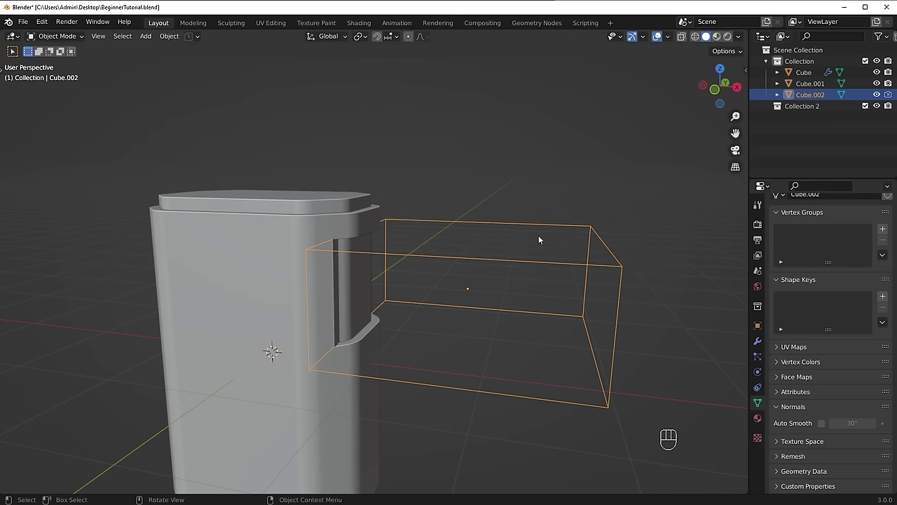
pyautogui.press('m')
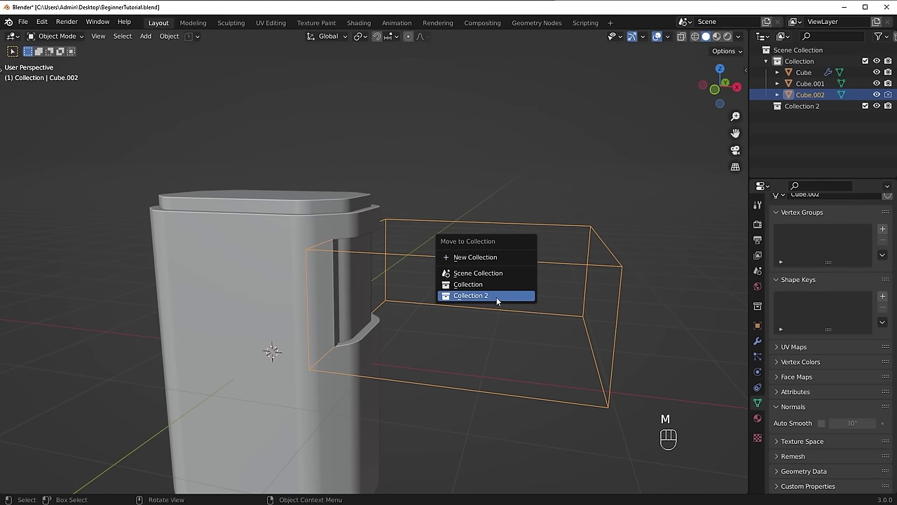
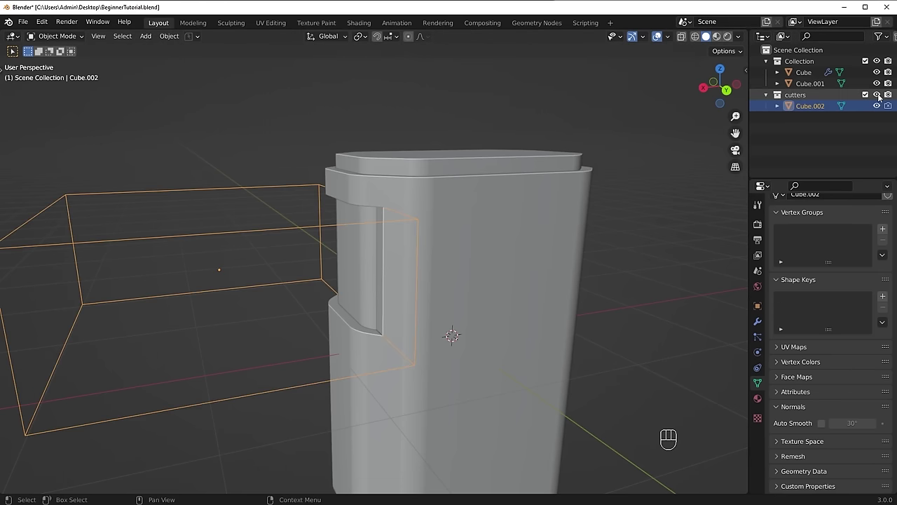
# Step: Rename the collection, then scale the cutter along Z and shift it vertically
pyautogui.doubleClick(882, 99)
pyautogui.press('s')
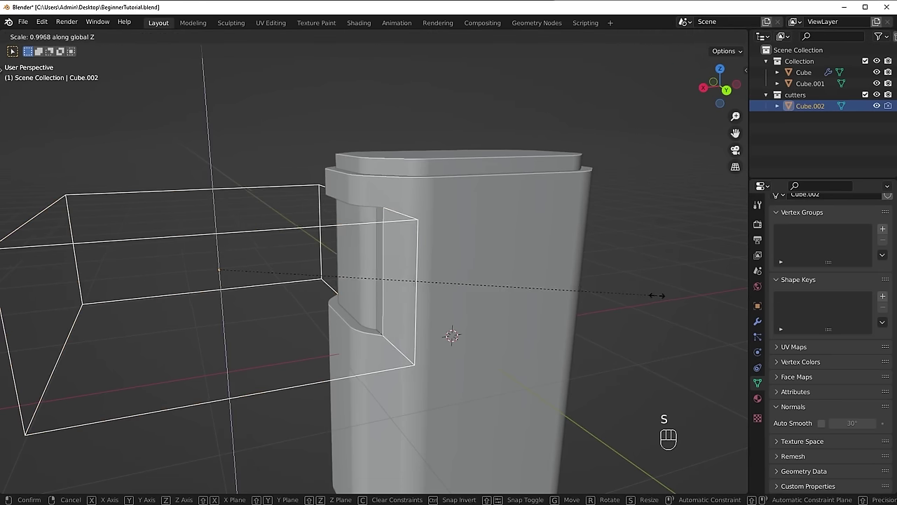
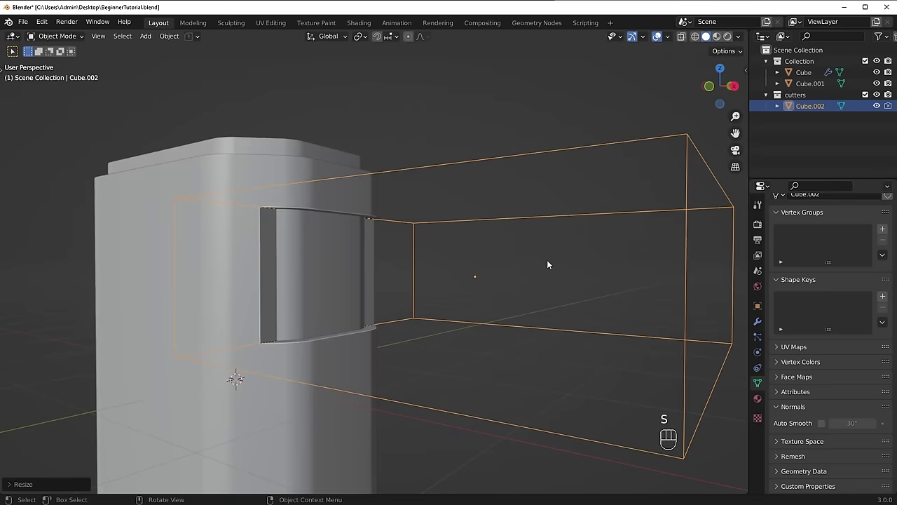
pyautogui.press('g')
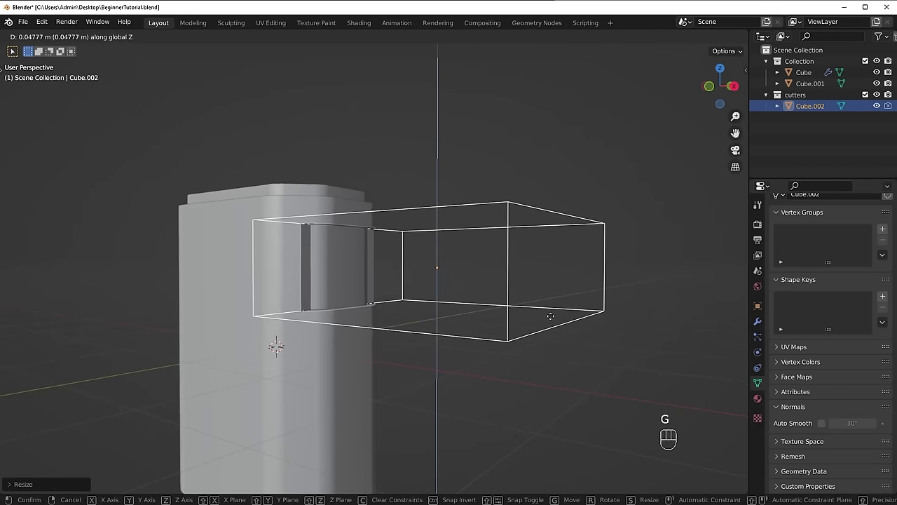
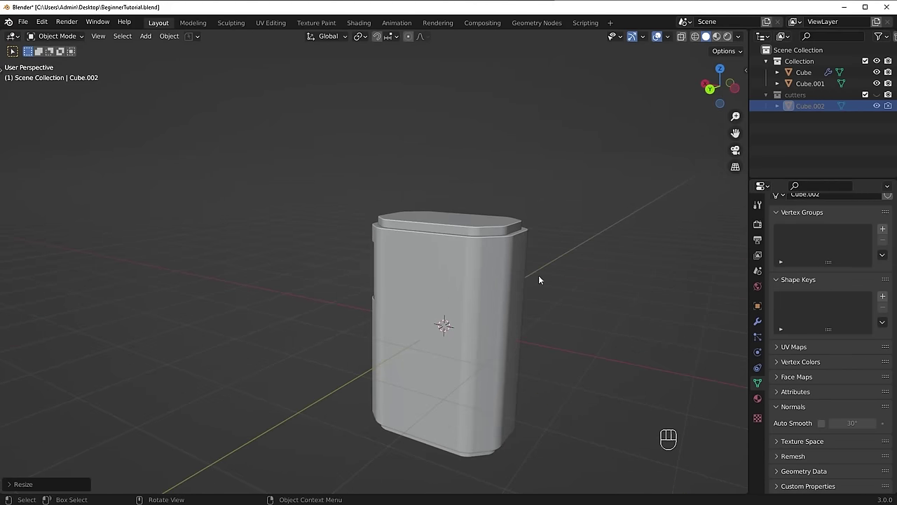
# Step: Orbit around the box to view the side notch with the cutters collection hidden
pyautogui.moveTo(369, 276); pyautogui.dragTo(416, 278)
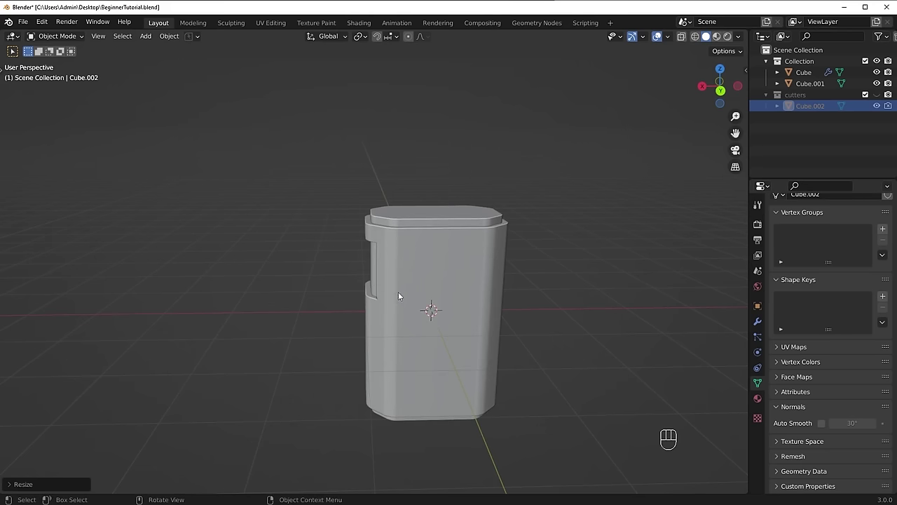
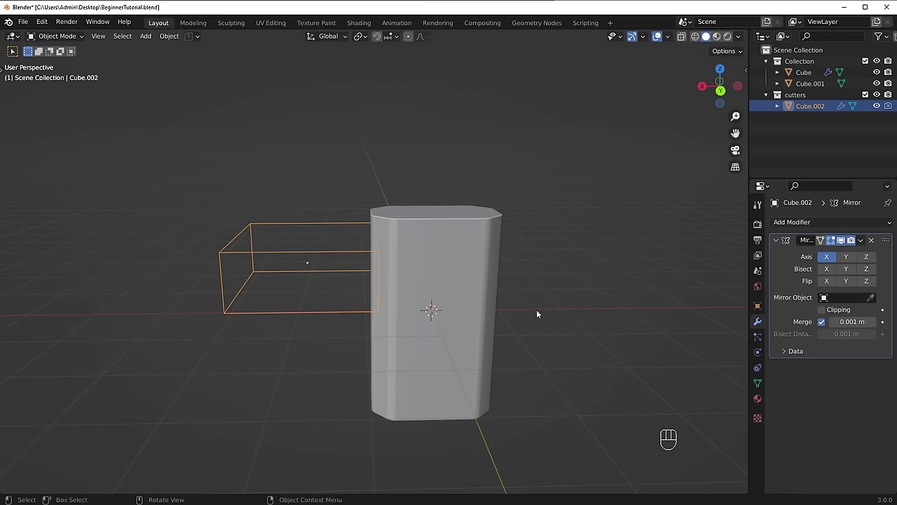
# Step: Orbit around the box and cutter to check the mirrored slot from the side and front
pyautogui.moveTo(404, 287); pyautogui.dragTo(429, 283)
pyautogui.moveTo(429, 282); pyautogui.dragTo(440, 279)
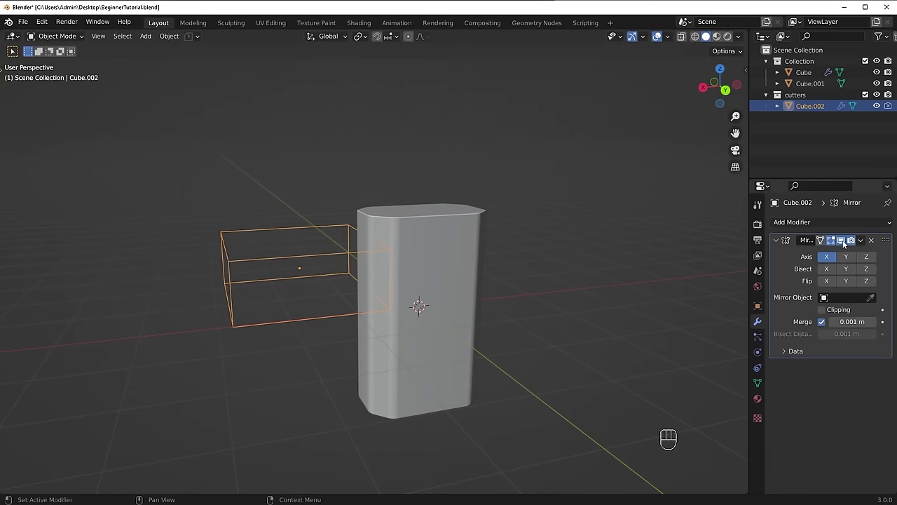
pyautogui.moveTo(512, 295); pyautogui.dragTo(507, 296)
pyautogui.middleClick(517, 293)
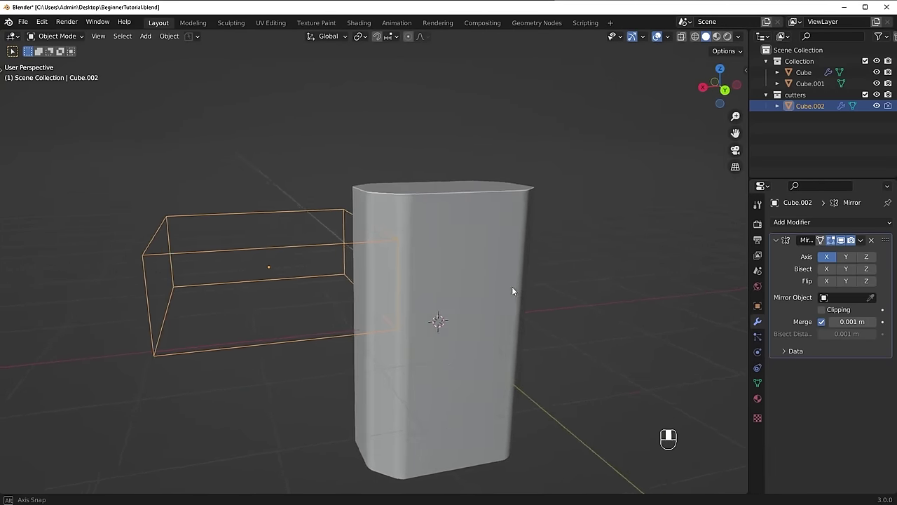
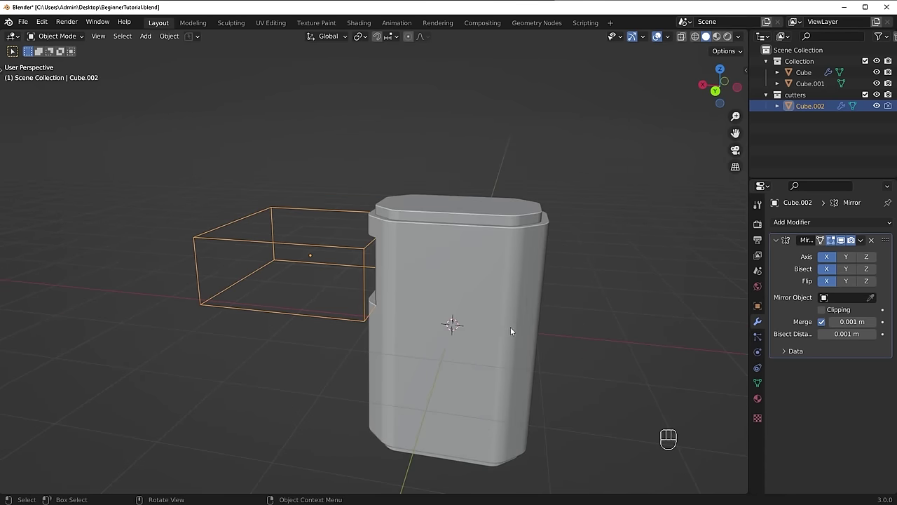
pyautogui.moveTo(317, 365); pyautogui.dragTo(337, 361)
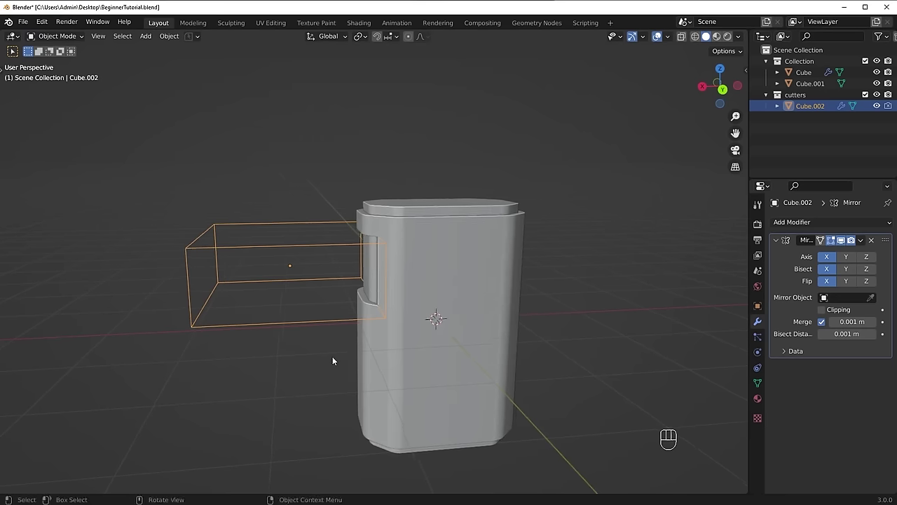
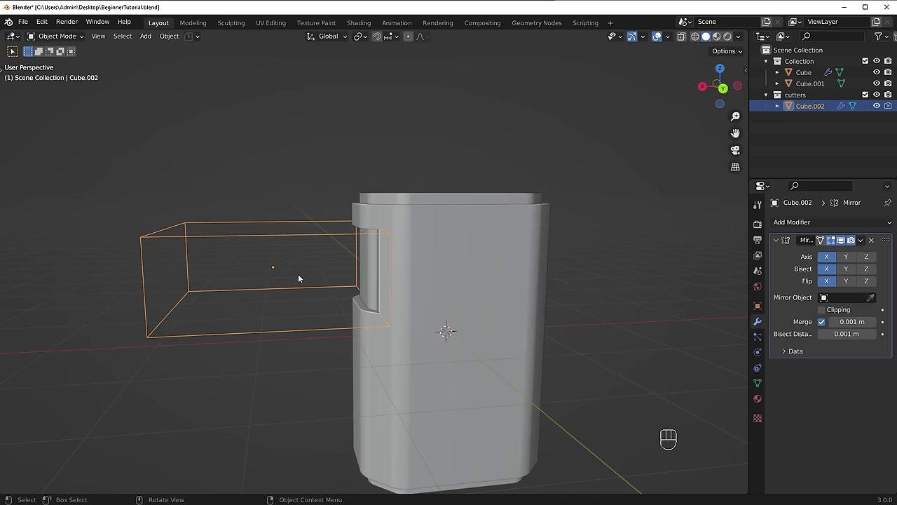
pyautogui.moveTo(293, 288); pyautogui.dragTo(294, 302)
pyautogui.middleClick(266, 247)
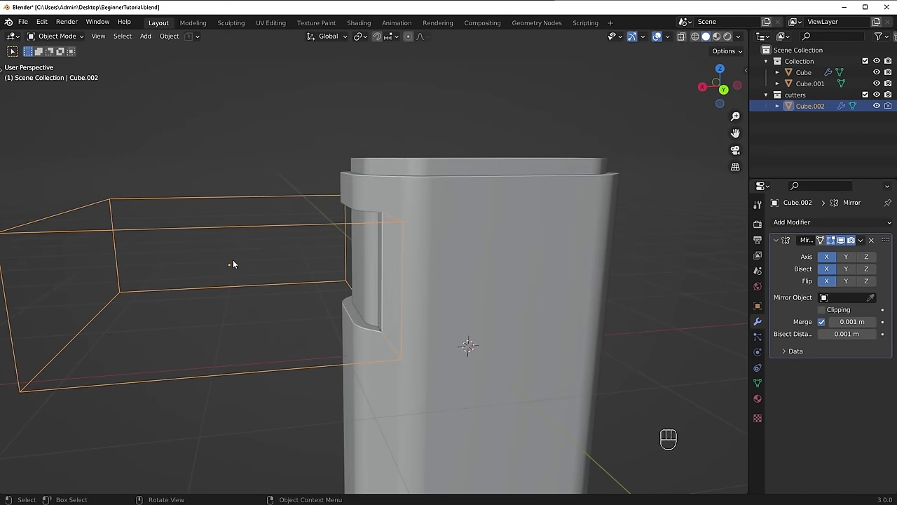
pyautogui.moveTo(485, 306); pyautogui.dragTo(548, 367)
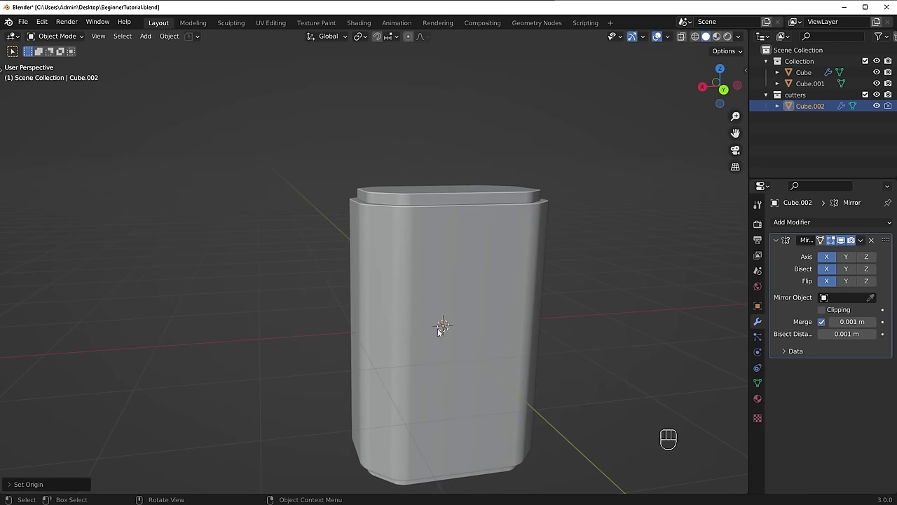
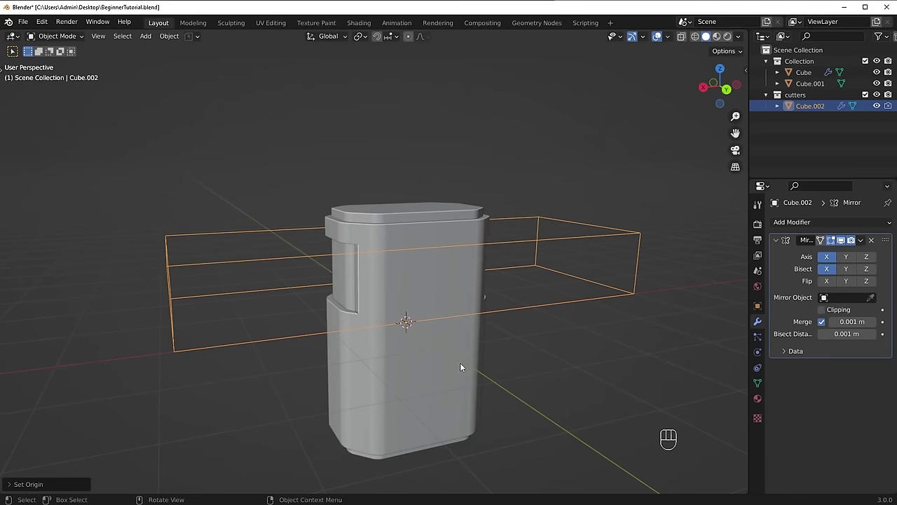
# Step: Orbit to check the matching grooves cut into both sides of the box
pyautogui.middleClick(512, 362)
pyautogui.moveTo(485, 356); pyautogui.dragTo(456, 356)
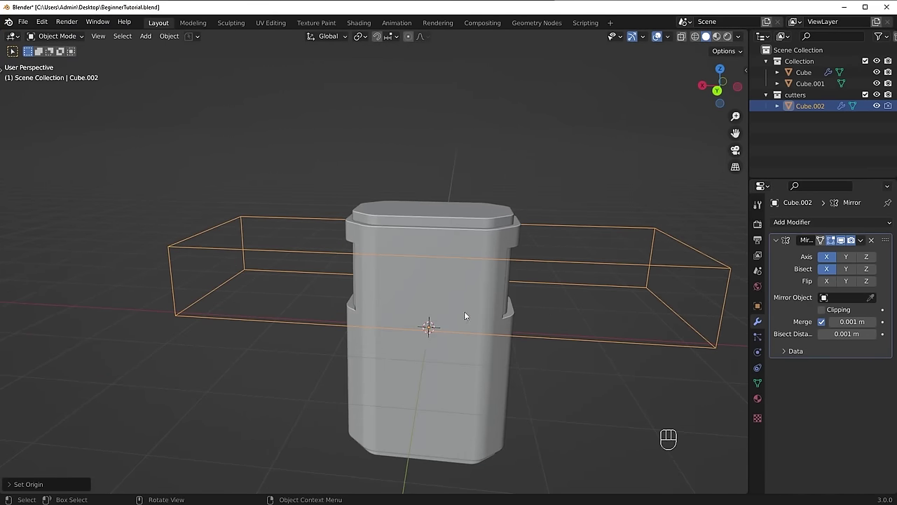
pyautogui.moveTo(513, 281); pyautogui.dragTo(552, 277)
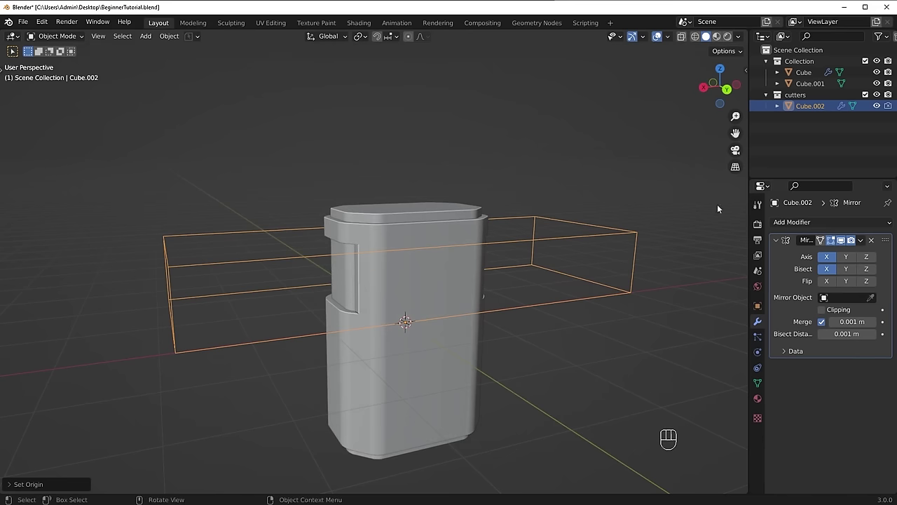
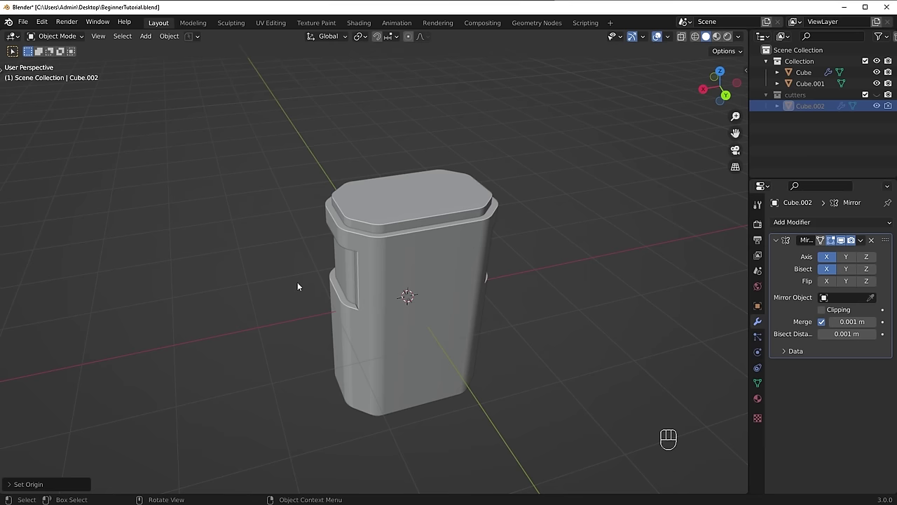
pyautogui.moveTo(533, 245); pyautogui.dragTo(449, 257)
pyautogui.moveTo(418, 228); pyautogui.dragTo(434, 237)
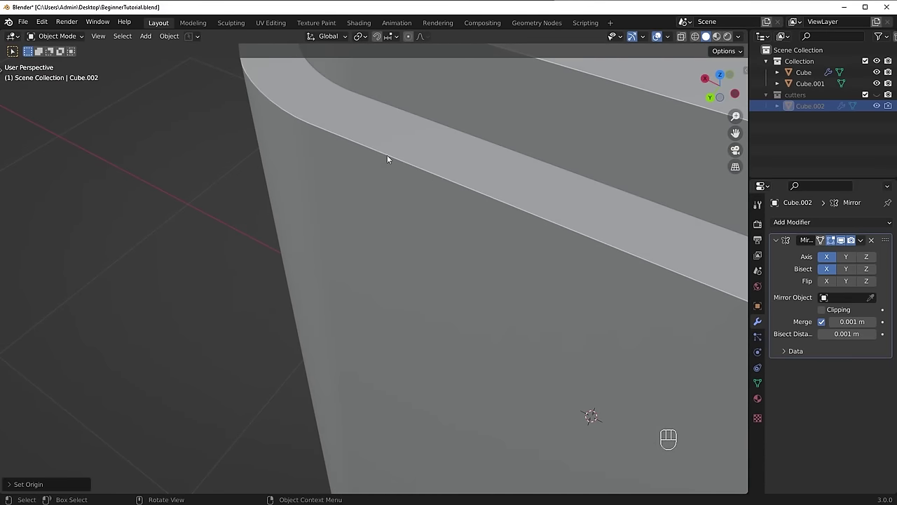
pyautogui.moveTo(430, 171); pyautogui.dragTo(508, 168)
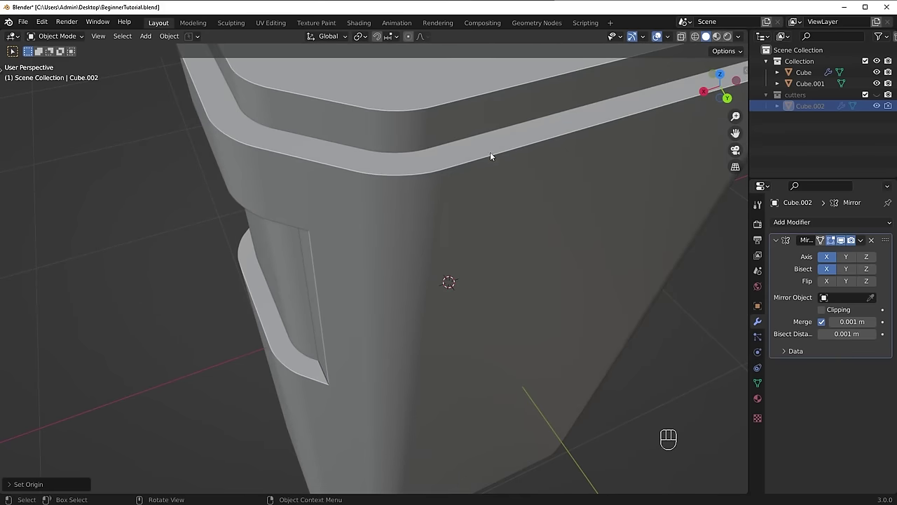
pyautogui.middleClick(458, 258)
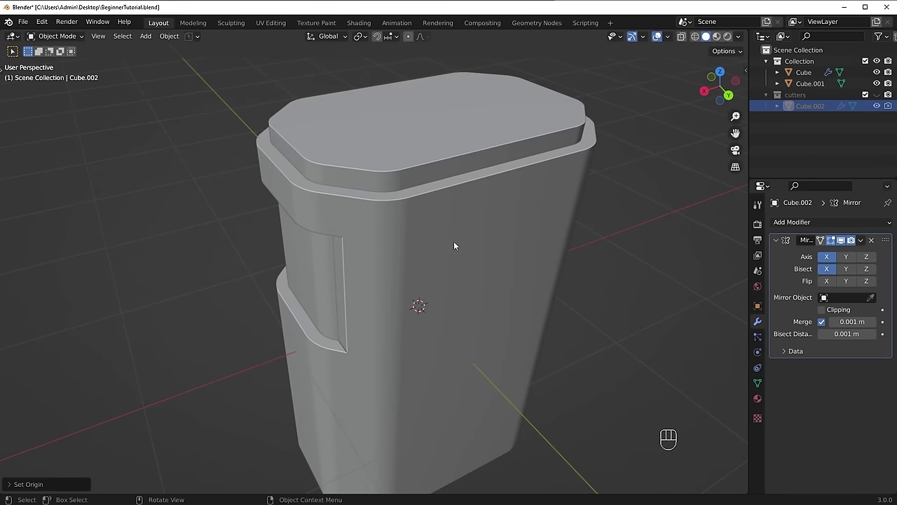
# Step: Select the main box body and inspect its beveled groove edges from the side
pyautogui.click(436, 221)
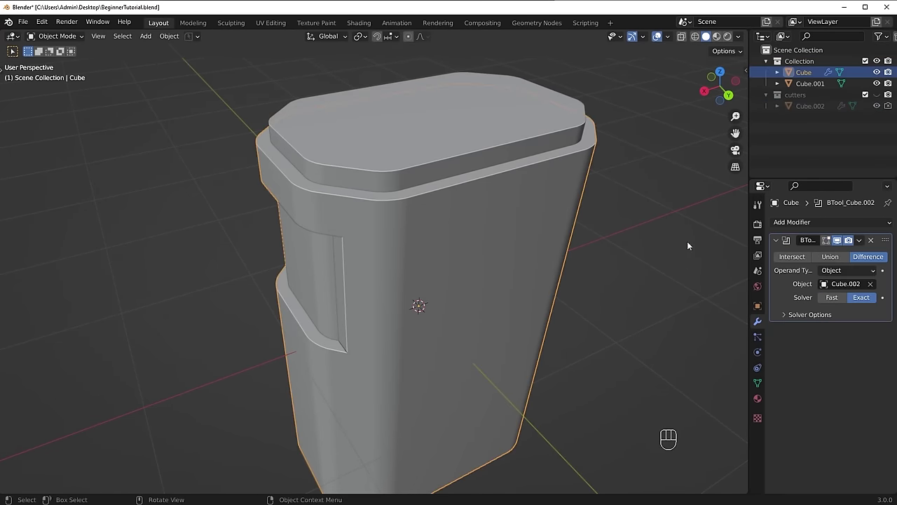
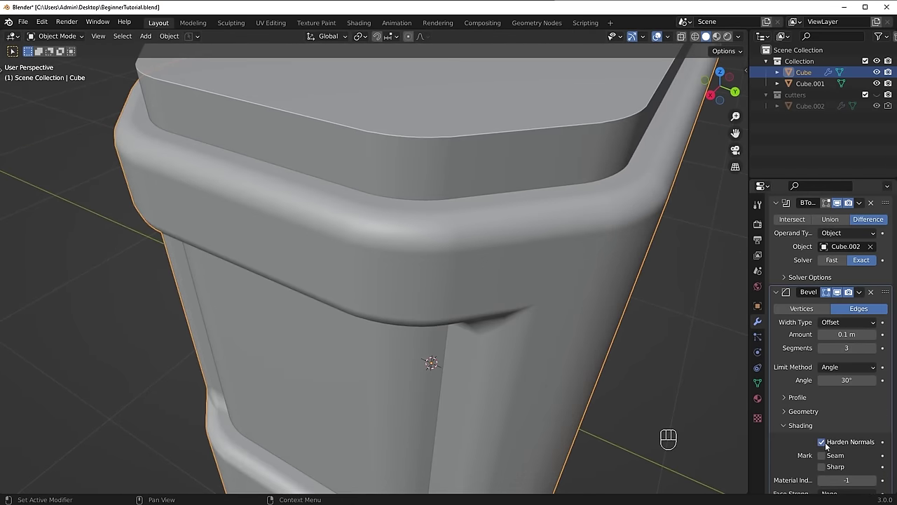
pyautogui.moveTo(652, 351); pyautogui.dragTo(607, 343)
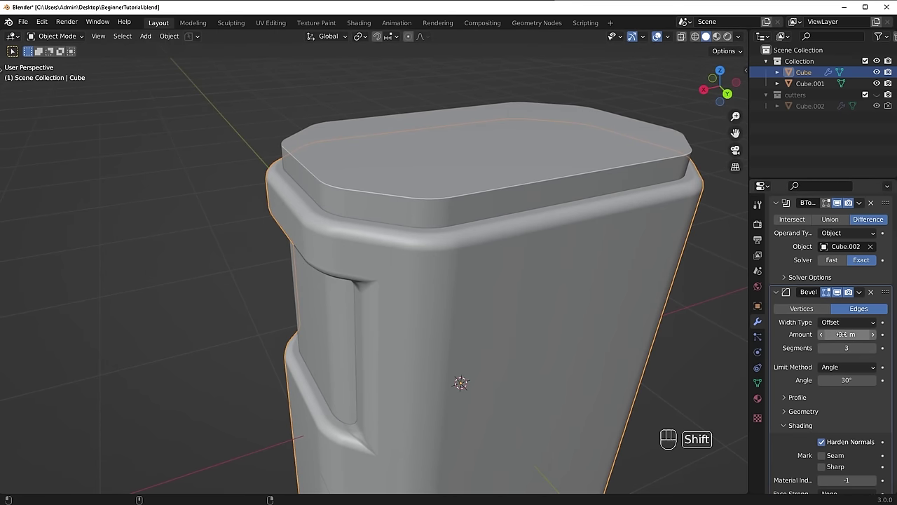
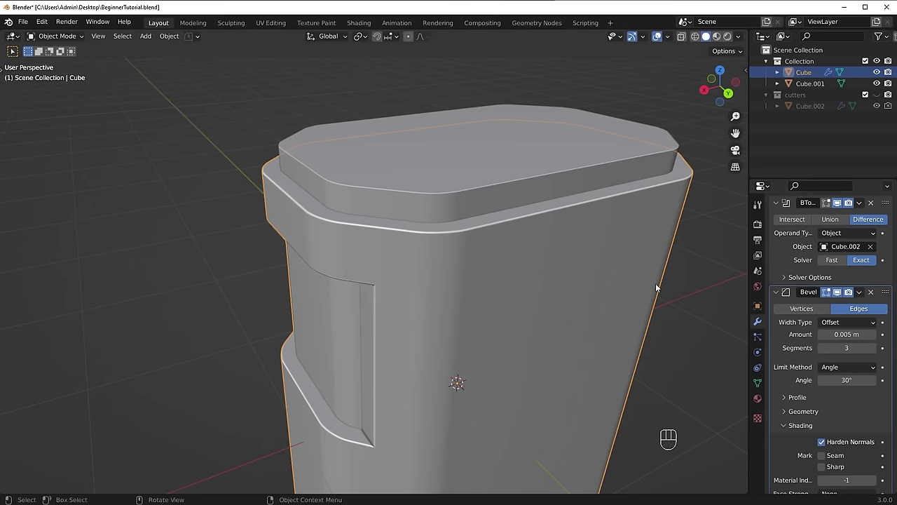
pyautogui.moveTo(576, 372); pyautogui.dragTo(572, 340)
pyautogui.middleClick(534, 293)
pyautogui.click(517, 286)
pyautogui.click(521, 254)
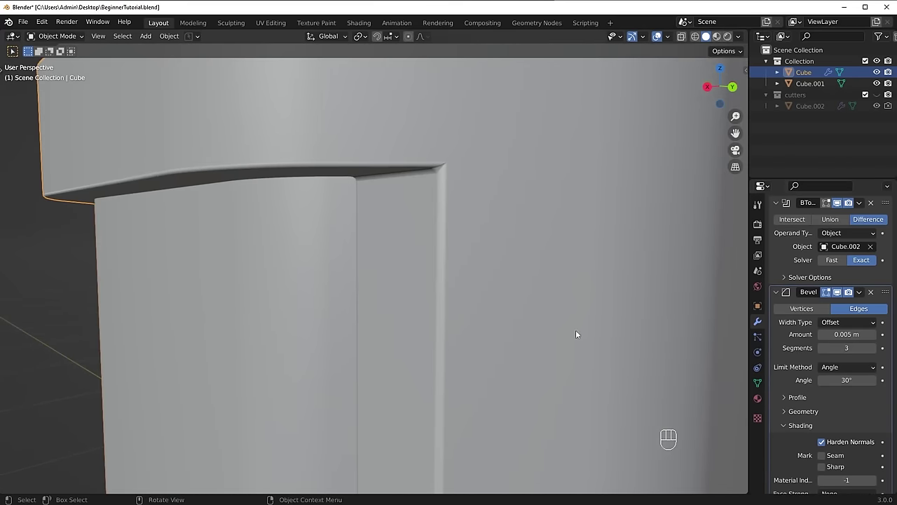
# Step: Adjust the Bevel modifier's width and shading options so the groove's upper corner smooths
pyautogui.moveTo(481, 192); pyautogui.dragTo(459, 226)
pyautogui.click(502, 240)
pyautogui.click(493, 187)
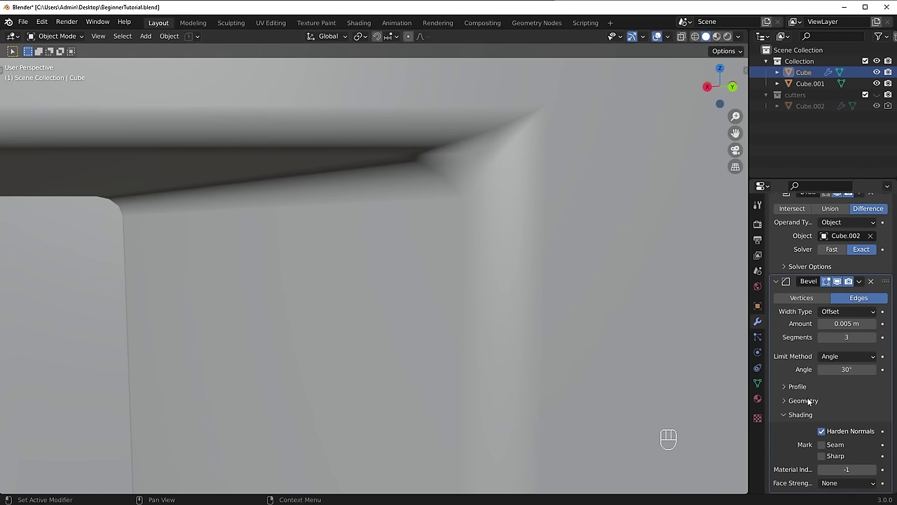
pyautogui.click(813, 404)
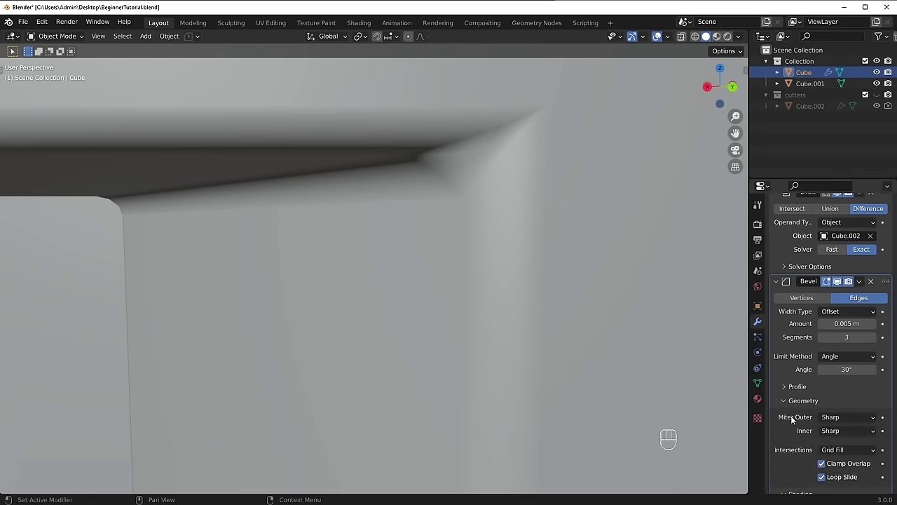
pyautogui.click(844, 422)
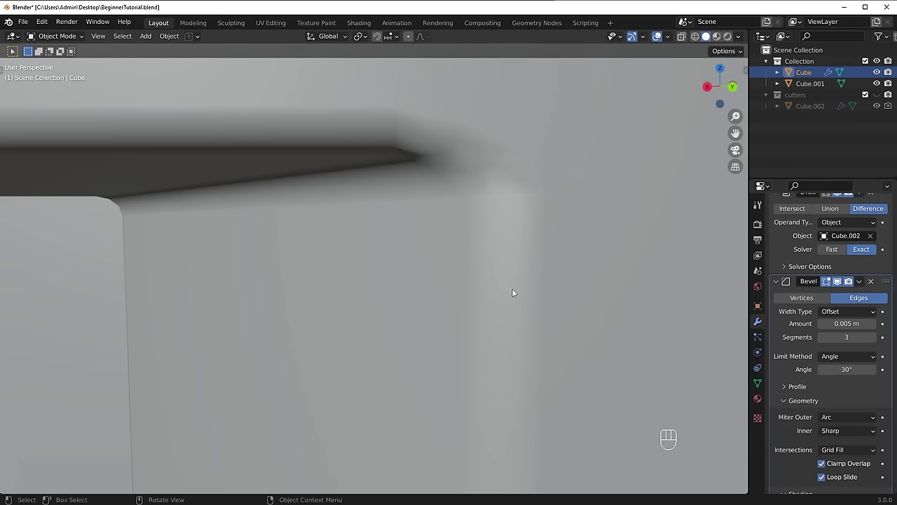
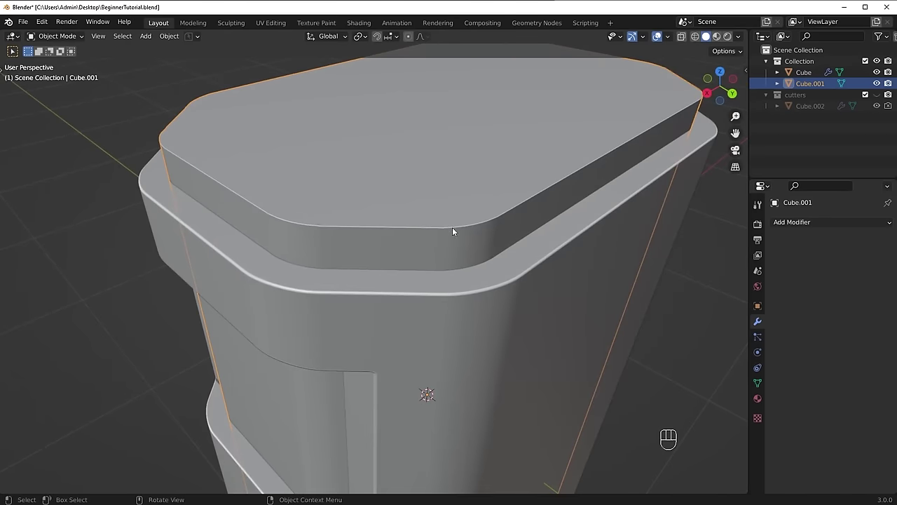
# Step: Apply the lid piece's Bevel modifier, then undo the last several changes
pyautogui.middleClick(512, 244)
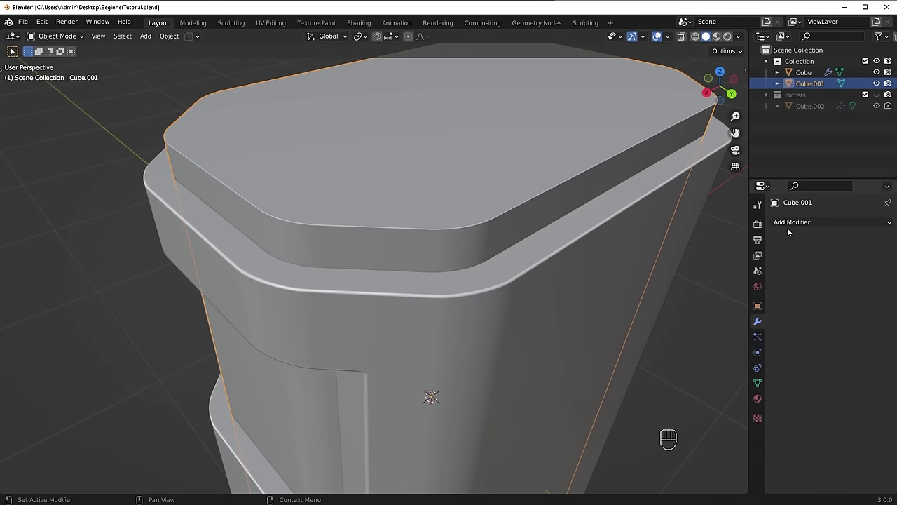
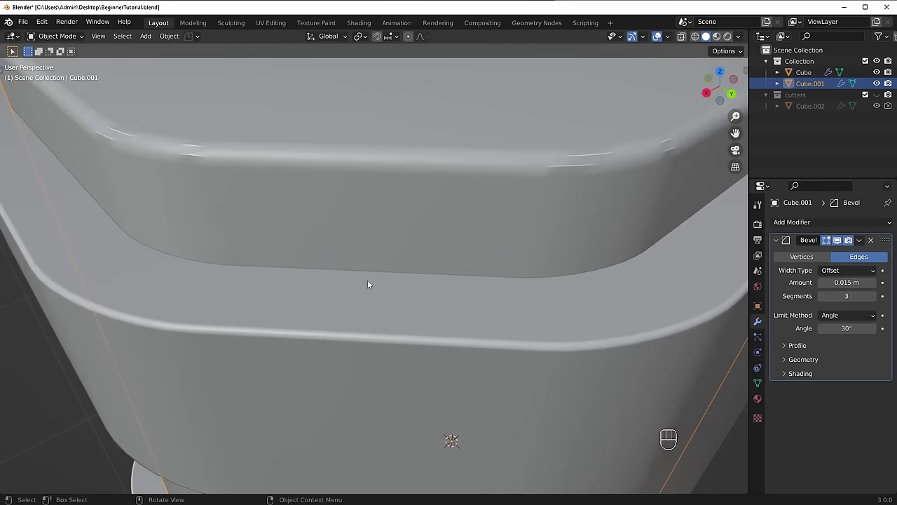
pyautogui.click(300, 348)
pyautogui.click(310, 222)
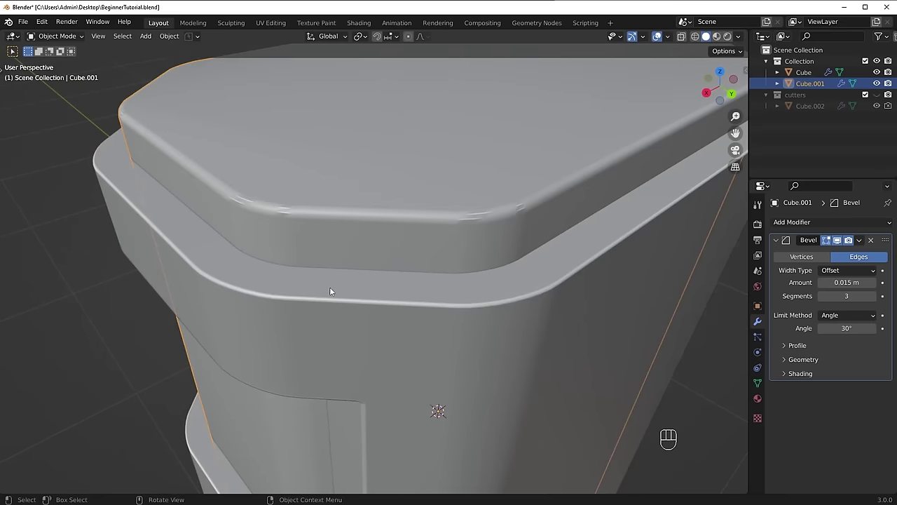
pyautogui.press('ctrl+z')
pyautogui.press('ctrl+z')
pyautogui.press('ctrl+z')
pyautogui.press('ctrl+z')
pyautogui.press('ctrl+z')
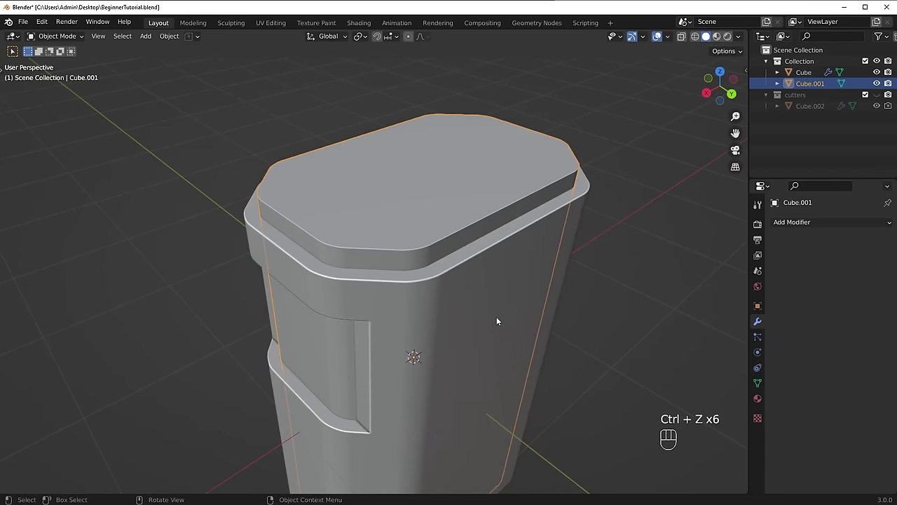
# Step: Reselect the main column body with its boolean and bevel
pyautogui.press('g')
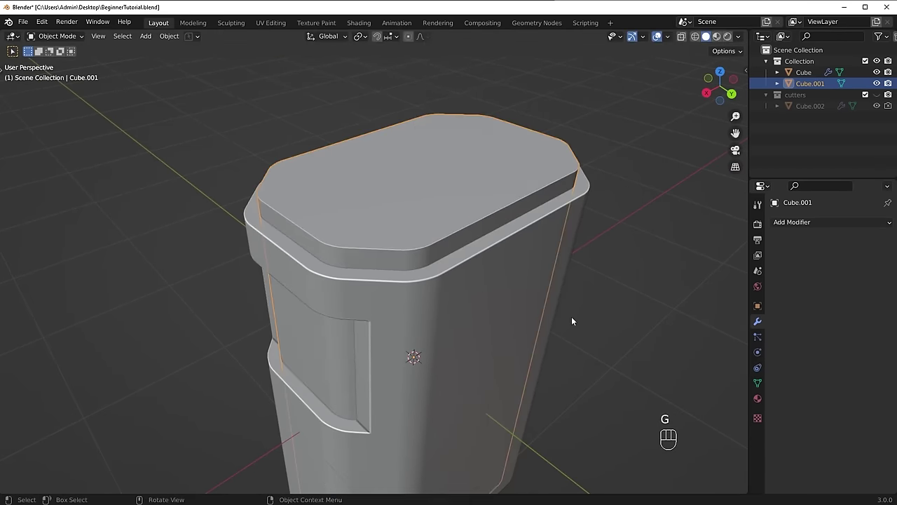
pyautogui.click(458, 319)
pyautogui.press('g')
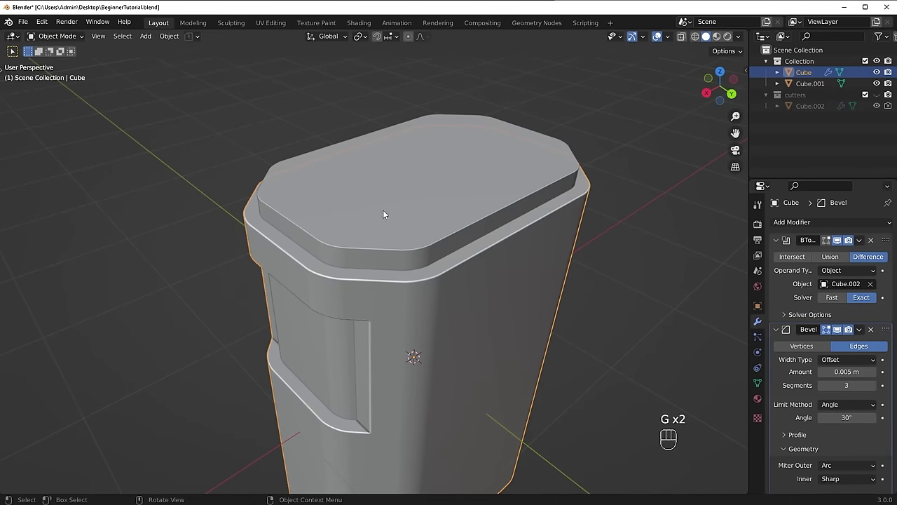
# Step: Select the lid piece, try joining it with Ctrl+J, then undo the join
pyautogui.click(415, 216)
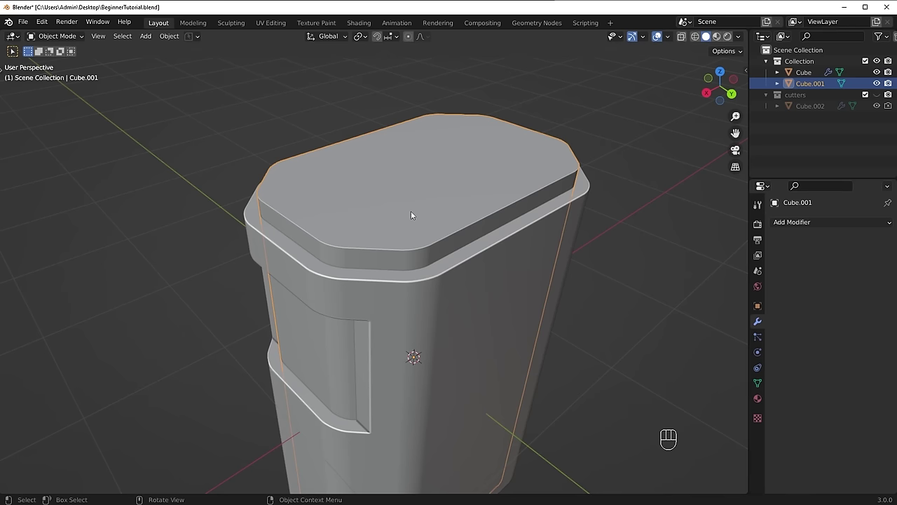
pyautogui.moveTo(497, 304); pyautogui.dragTo(462, 286)
pyautogui.middleClick(462, 286)
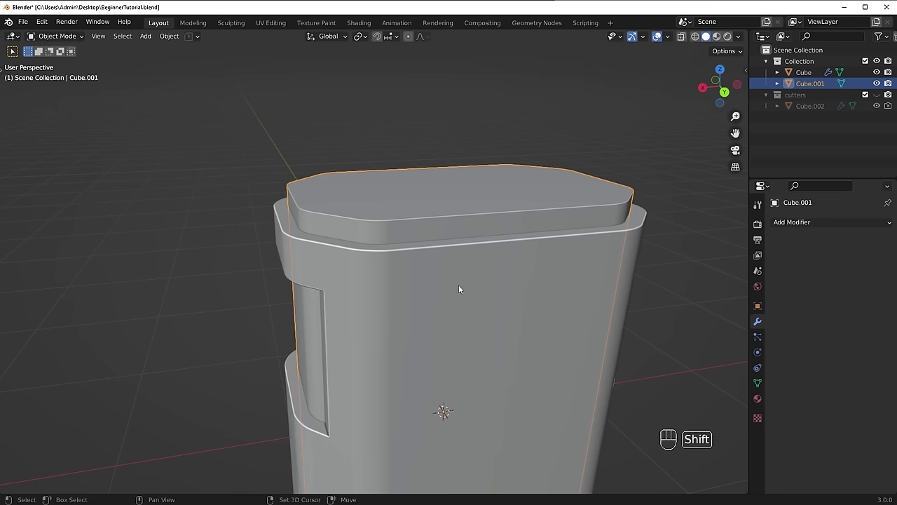
pyautogui.press('ctrl+j')
pyautogui.press('ctrl+z')
pyautogui.press('ctrl+z')
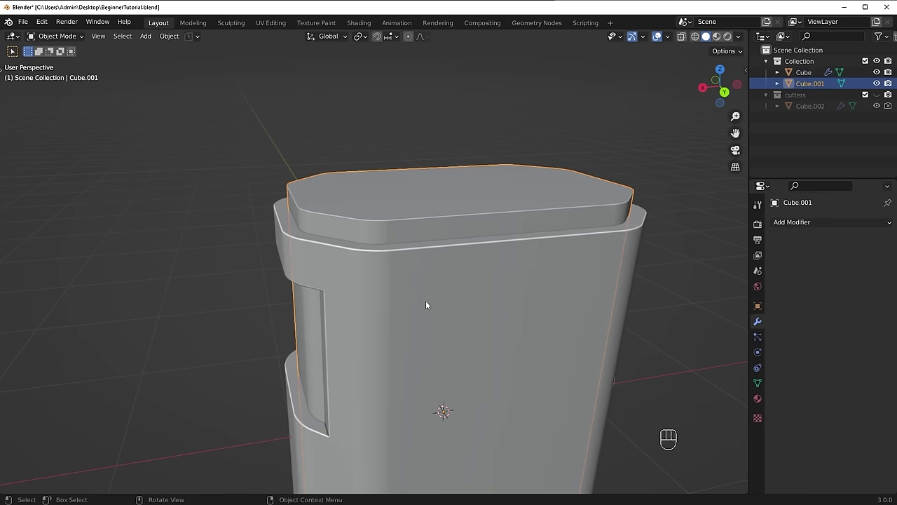
# Step: Clear the selection and pick the main body Cube as the active object for the boolean
pyautogui.moveTo(402, 302); pyautogui.dragTo(407, 310)
pyautogui.middleClick(420, 301)
pyautogui.press('alt+a')
pyautogui.click(383, 207)
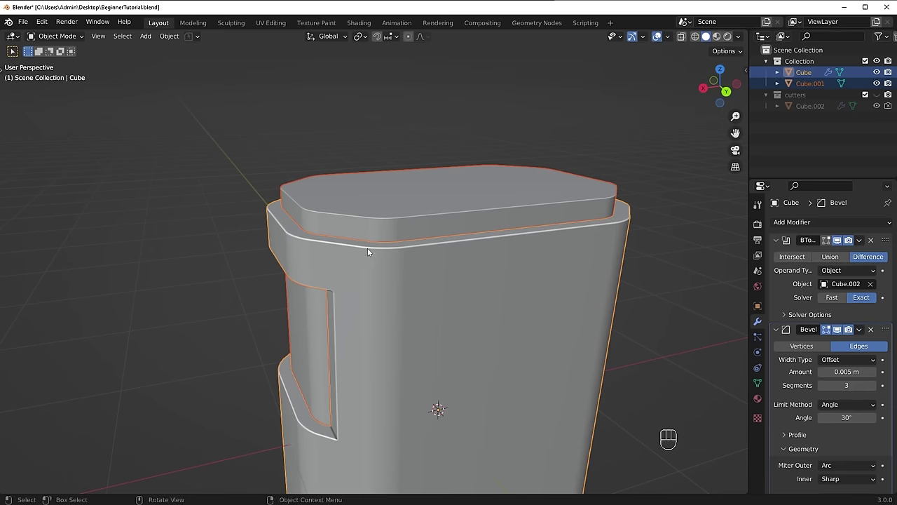
# Step: Union Cube.001 into Cube via Bool Tool's Brush Boolean > Union
pyautogui.press('ctrl+shift+b')
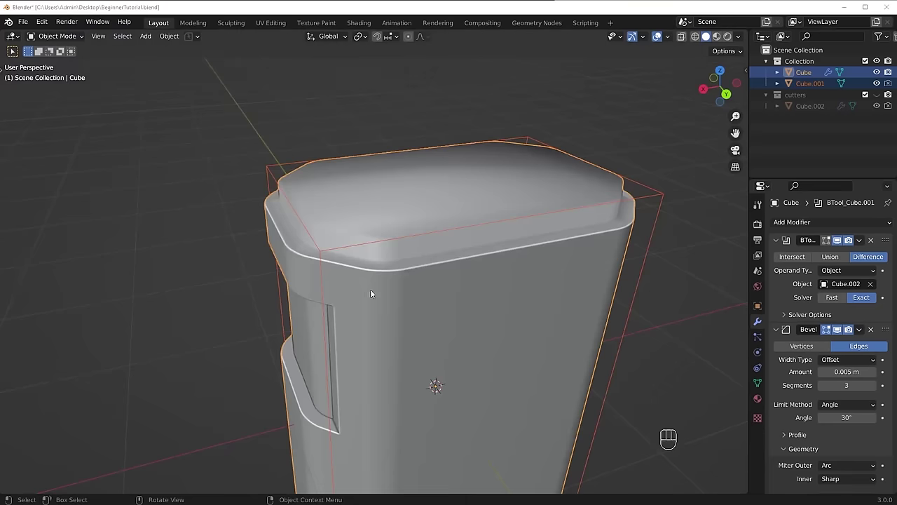
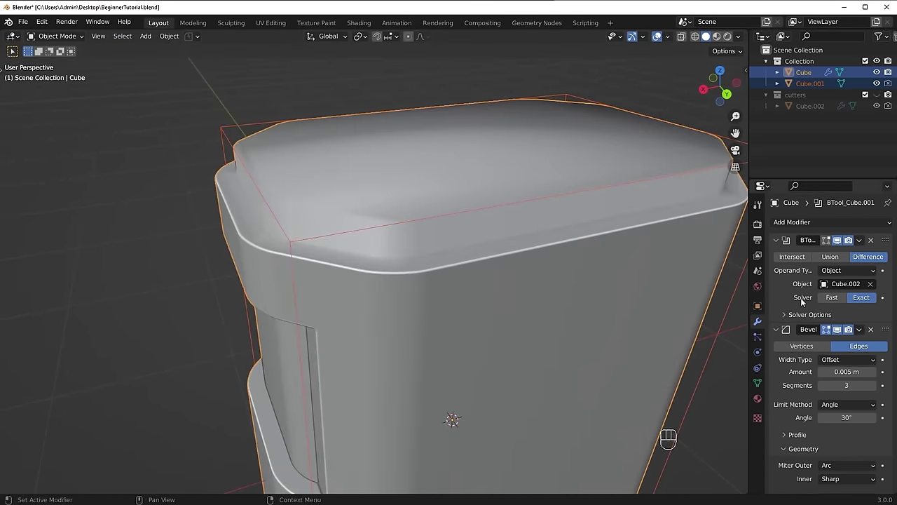
pyautogui.click(760, 324)
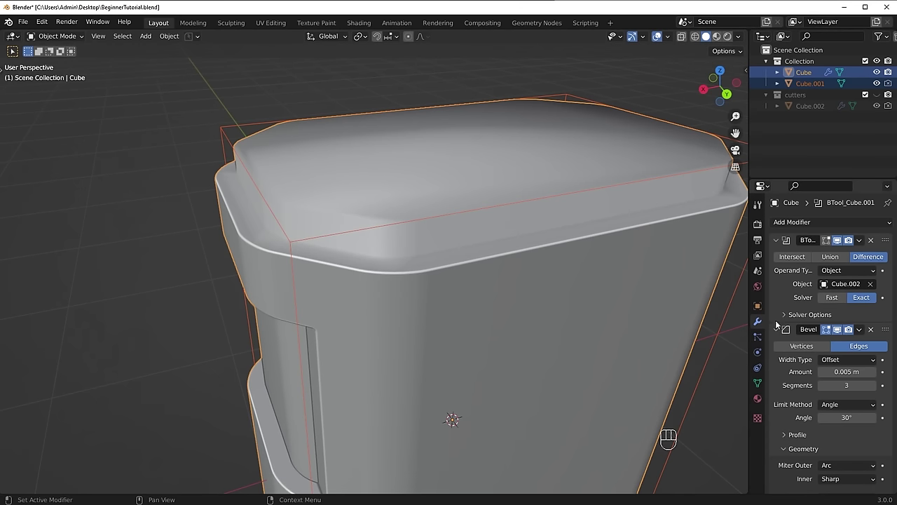
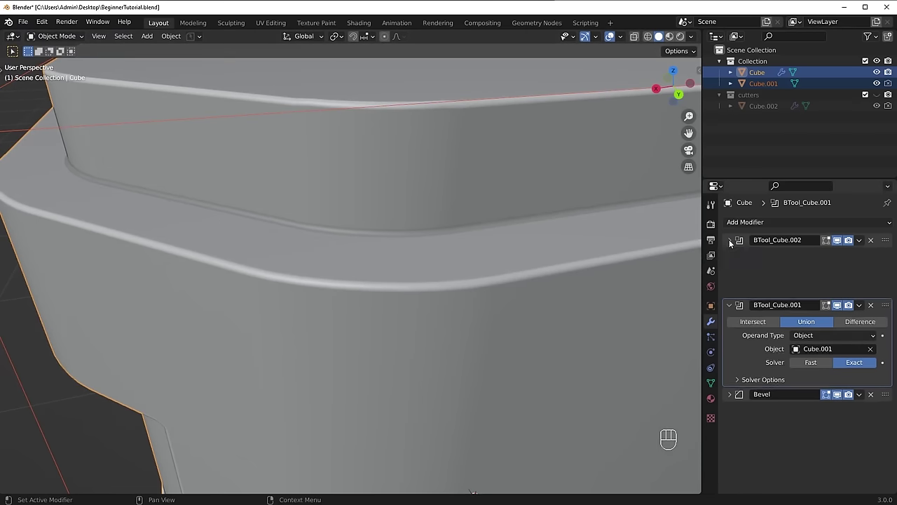
# Step: Collapse the BTool_Cube.002, BTool_Cube.001 and Bevel modifier panels on the body
pyautogui.click(732, 260)
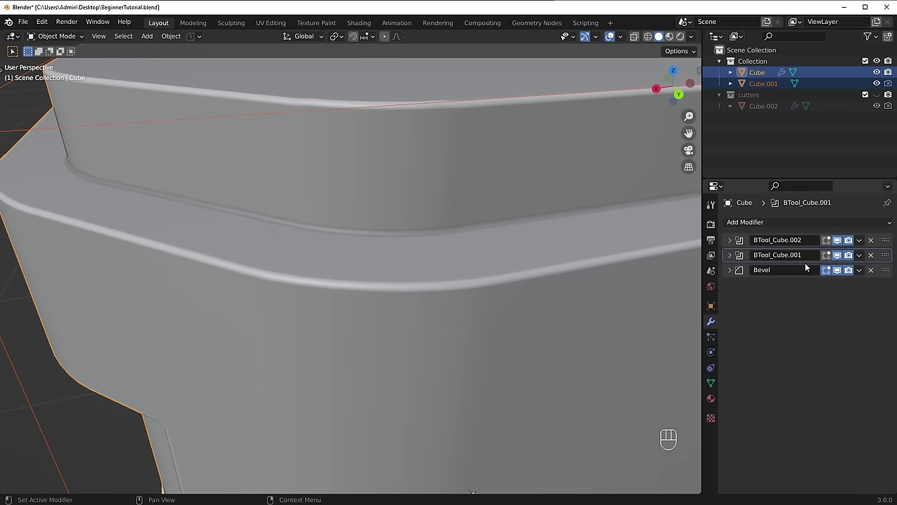
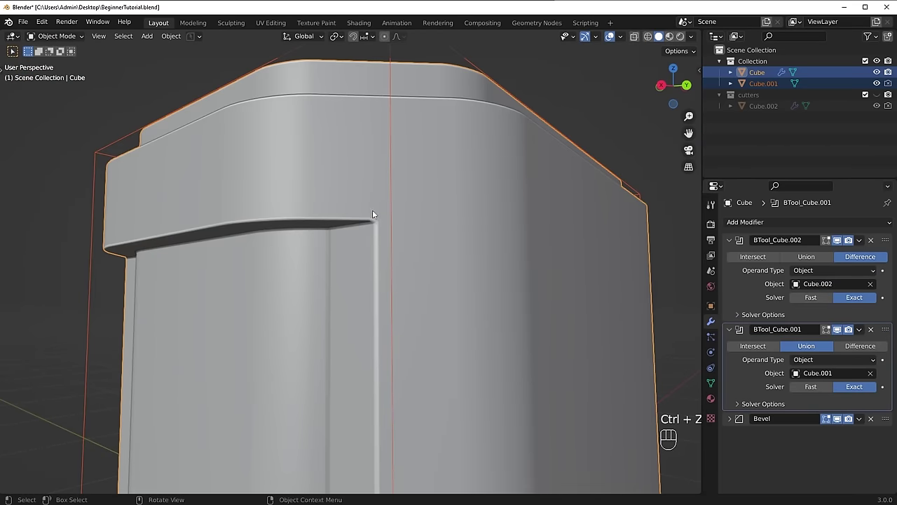
pyautogui.click(887, 246)
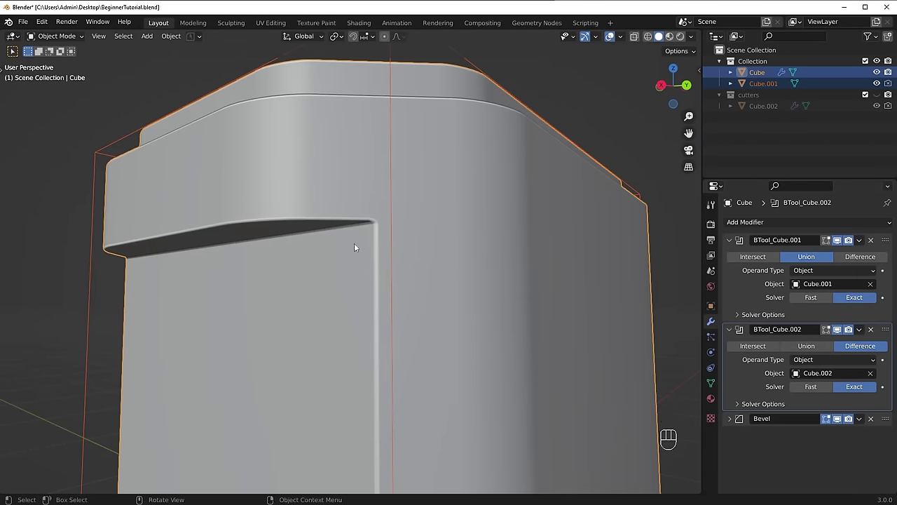
pyautogui.press('ctrl+z')
pyautogui.click(444, 234)
pyautogui.click(735, 244)
pyautogui.click(732, 258)
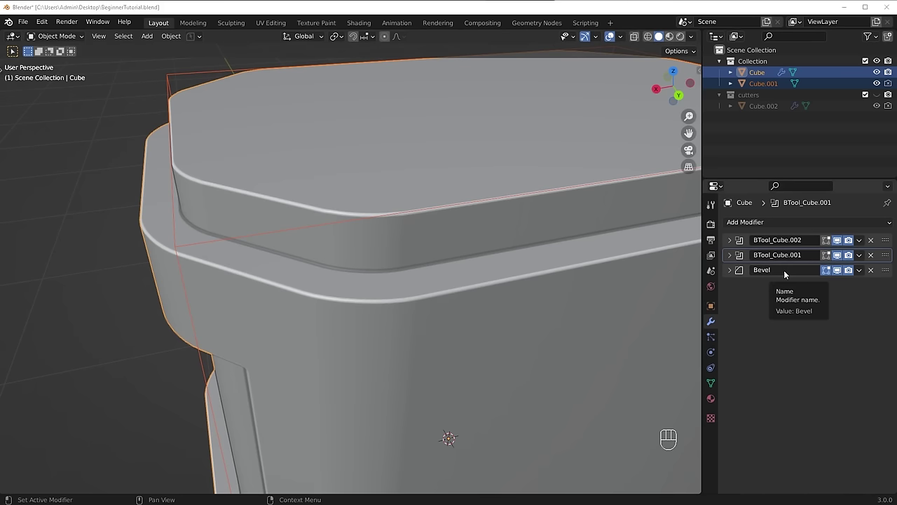
# Step: Select the lid piece Cube.001 again in the viewport
pyautogui.middleClick(499, 238)
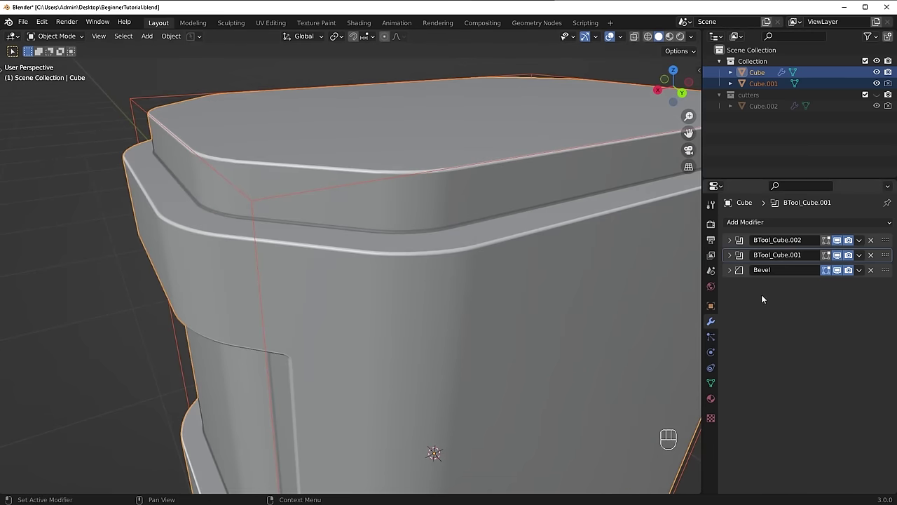
pyautogui.middleClick(429, 220)
pyautogui.middleClick(438, 242)
pyautogui.click(383, 216)
pyautogui.moveTo(457, 242); pyautogui.dragTo(418, 260)
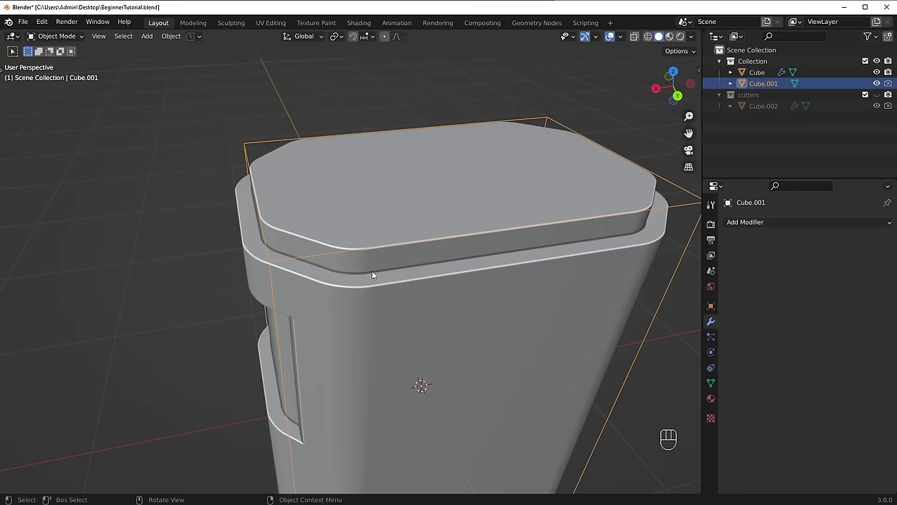
# Step: Hide the separate lid object Cube.001 from the viewport
pyautogui.press('g')
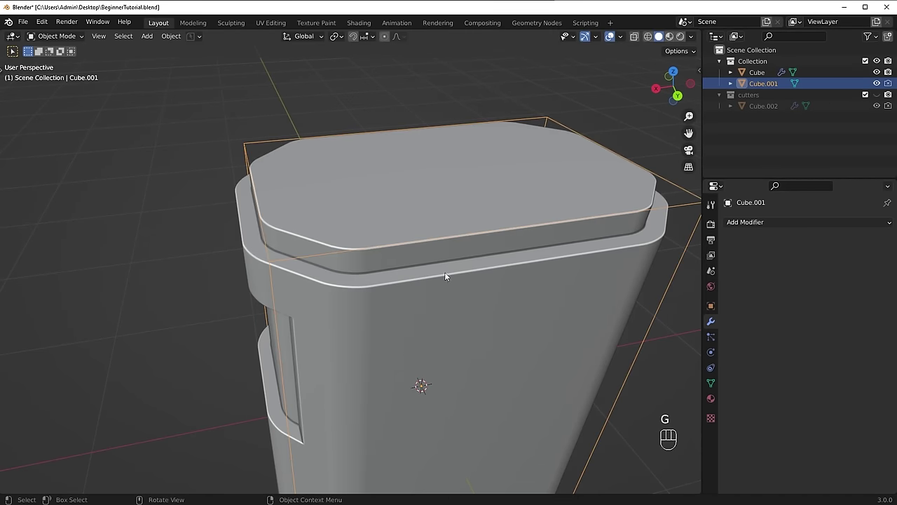
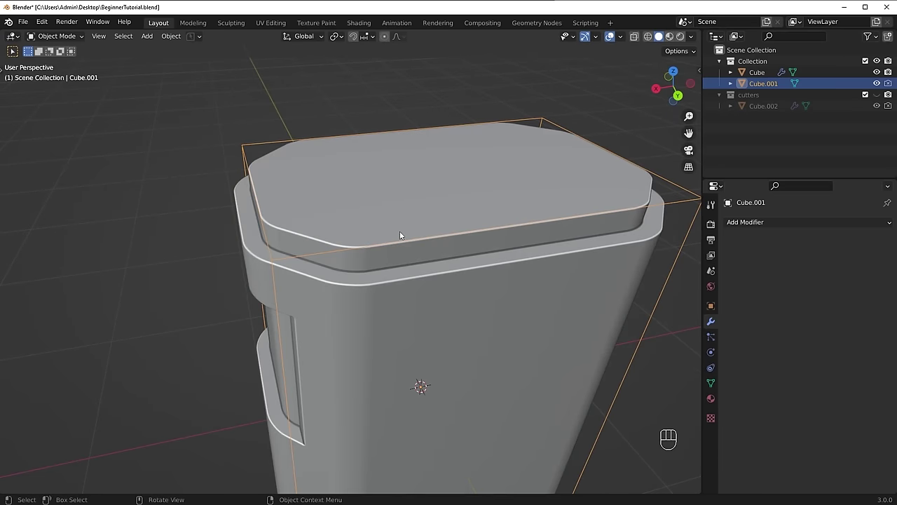
pyautogui.press('h')
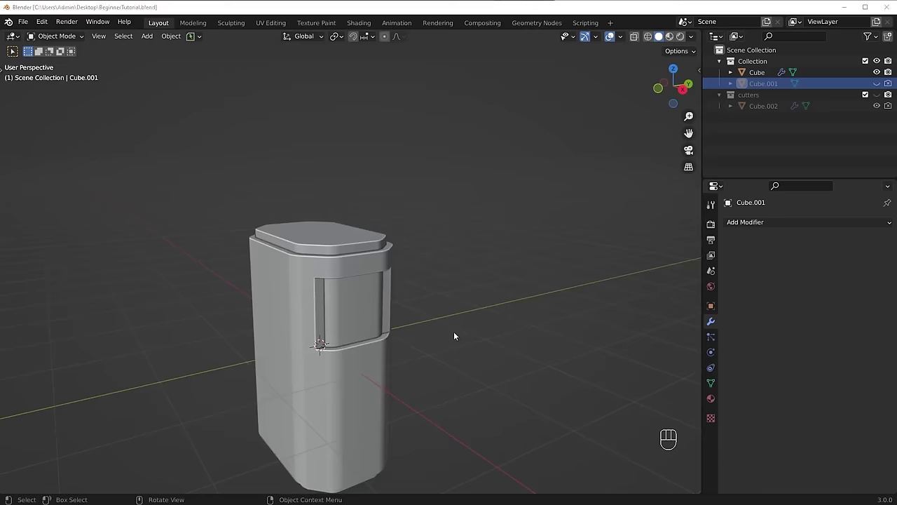
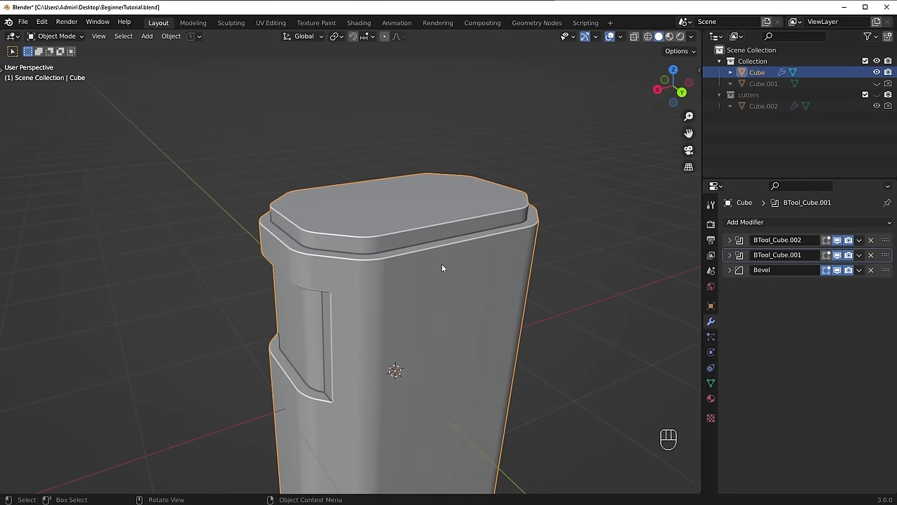
# Step: Check the body's mesh in Edit Mode with both booleans applied, returning to Object Mode
pyautogui.press('Tab')
pyautogui.press('Tab')
pyautogui.press('alt+a')
pyautogui.press('Tab')
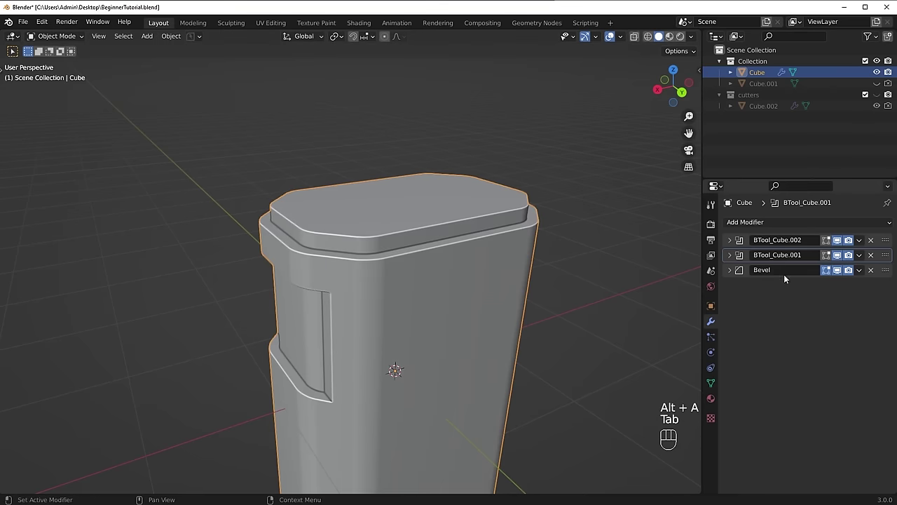
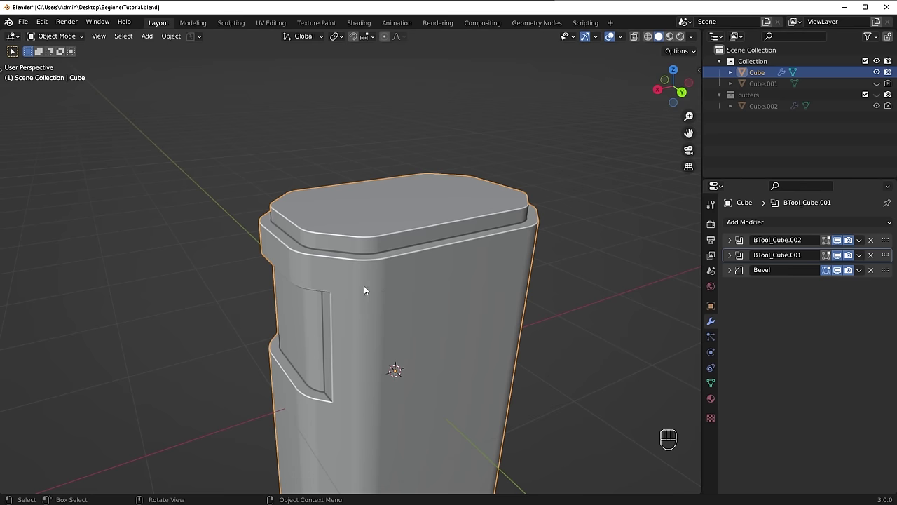
pyautogui.press('Tab')
pyautogui.press('Tab')
pyautogui.press('Tab')
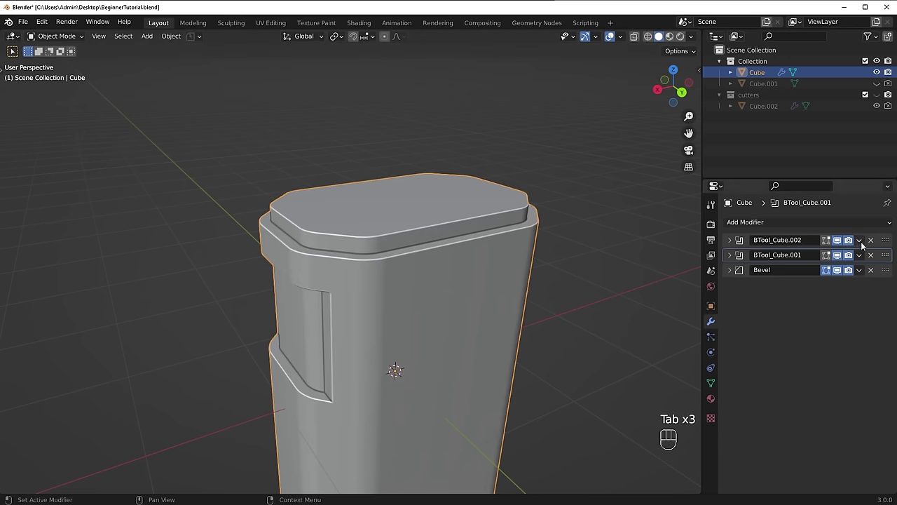
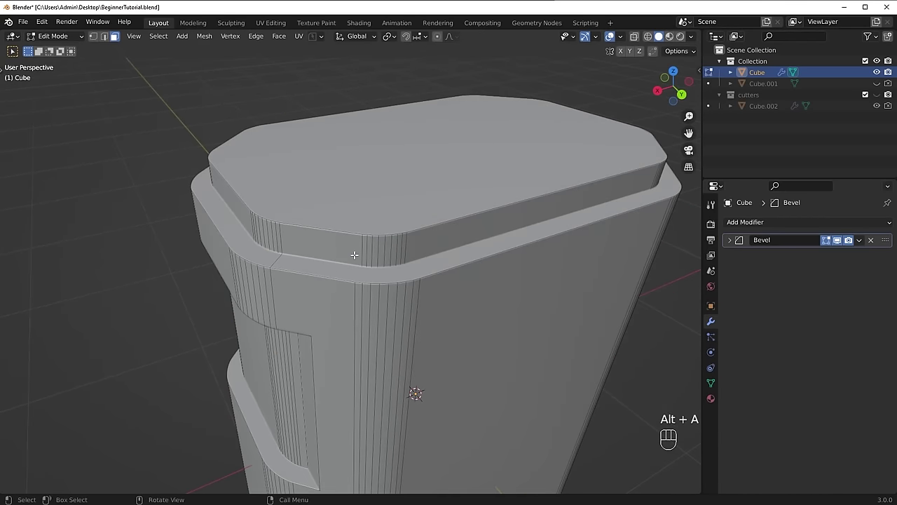
pyautogui.press('Tab')
# Step: Add a new cube Cube.003 and squash it into a thin bar above the front panel
pyautogui.click(341, 313)
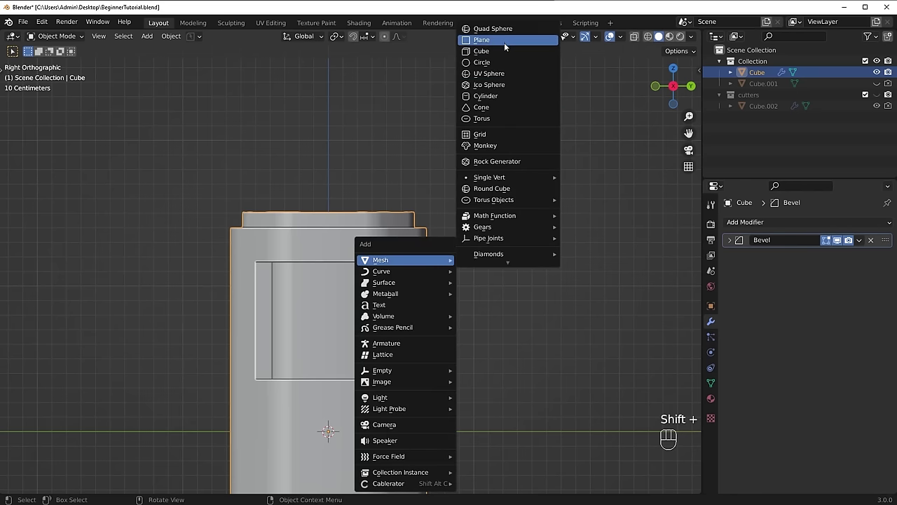
pyautogui.press('s')
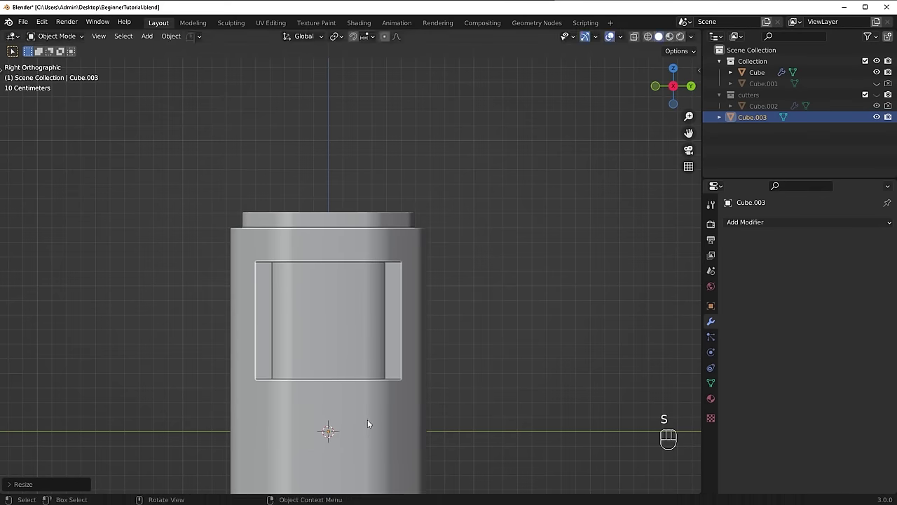
pyautogui.press('s')
pyautogui.press('g')
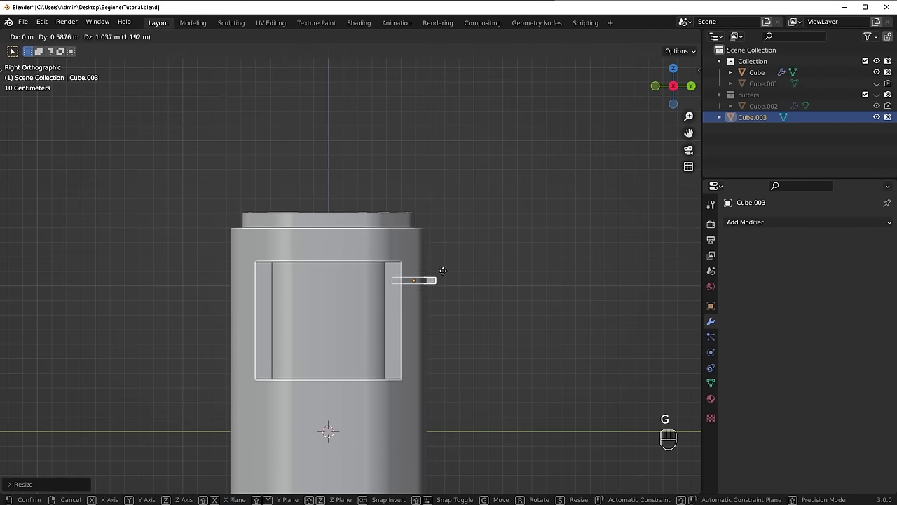
pyautogui.moveTo(476, 348); pyautogui.dragTo(342, 365)
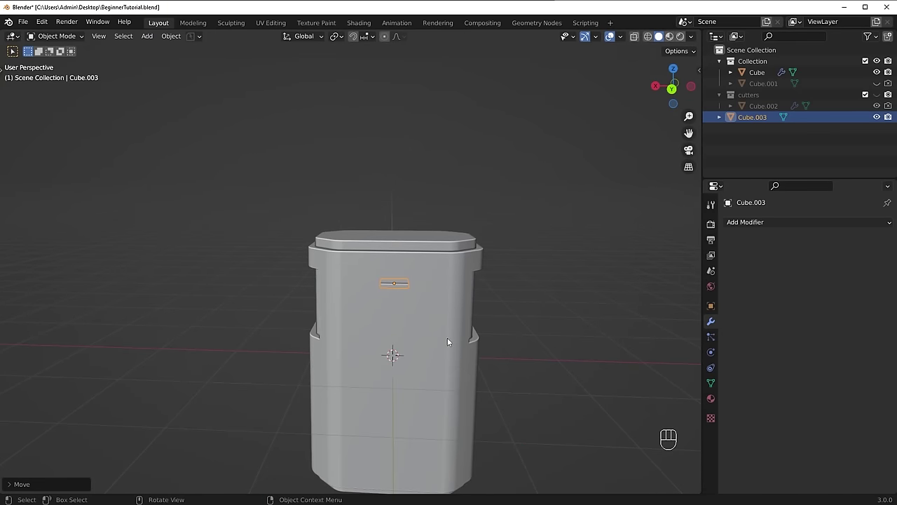
# Step: Stretch the slab wide along X so it juts out past the box's side
pyautogui.press('s')
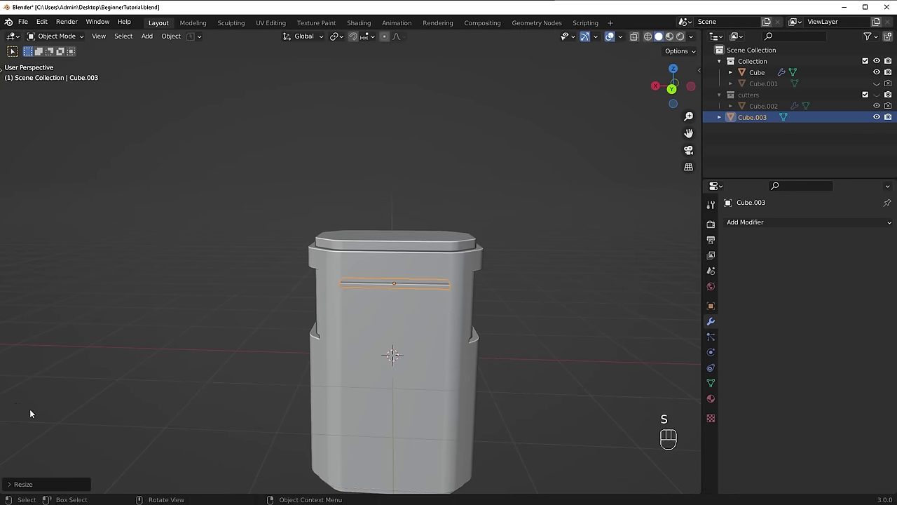
pyautogui.press('s')
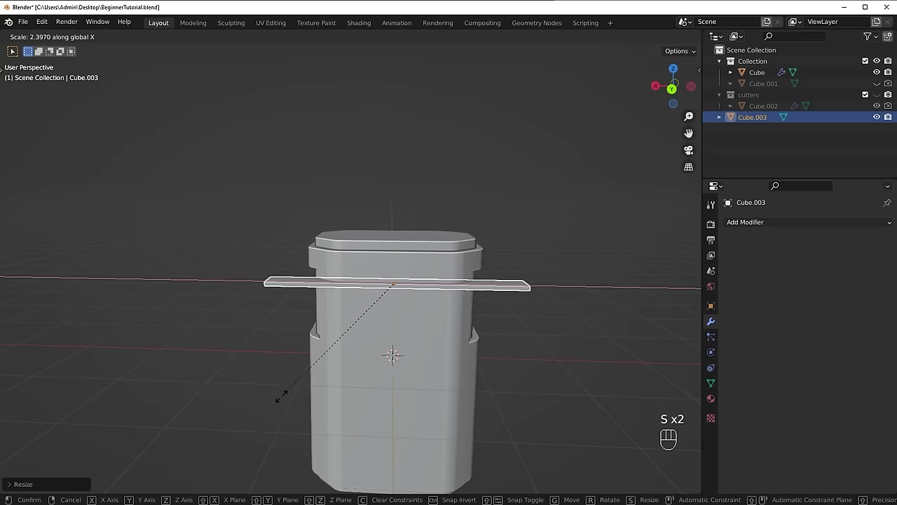
pyautogui.moveTo(297, 355); pyautogui.dragTo(397, 363)
pyautogui.middleClick(411, 344)
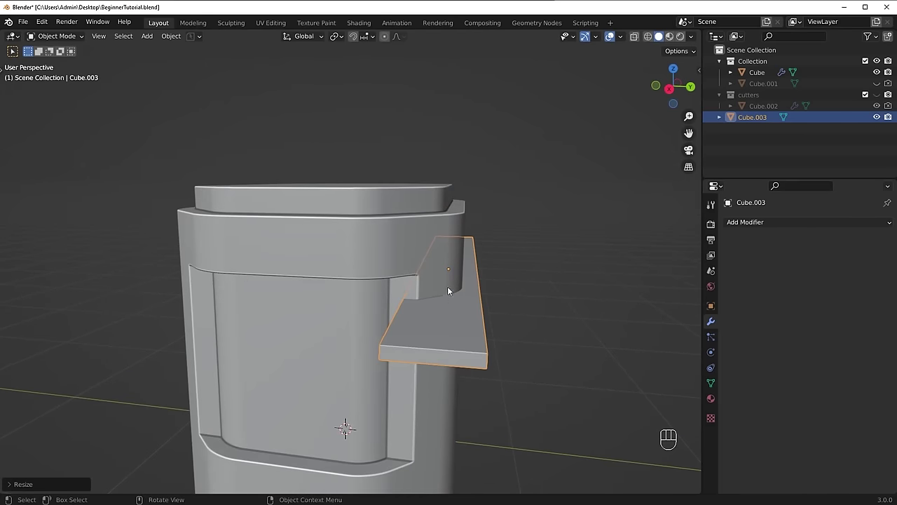
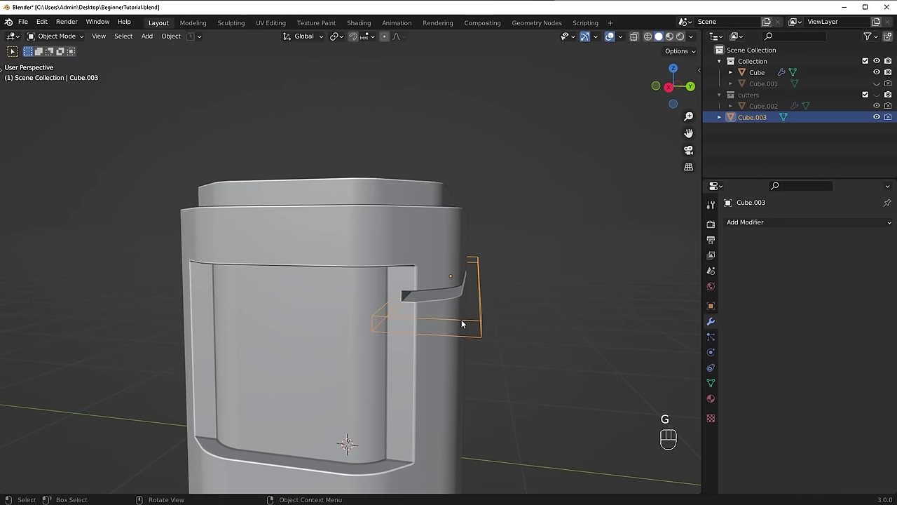
# Step: Orbit and step back to inspect the new slot carved into the box's side
pyautogui.moveTo(370, 371); pyautogui.dragTo(336, 387)
pyautogui.moveTo(331, 359); pyautogui.dragTo(301, 353)
pyautogui.moveTo(329, 394); pyautogui.dragTo(427, 395)
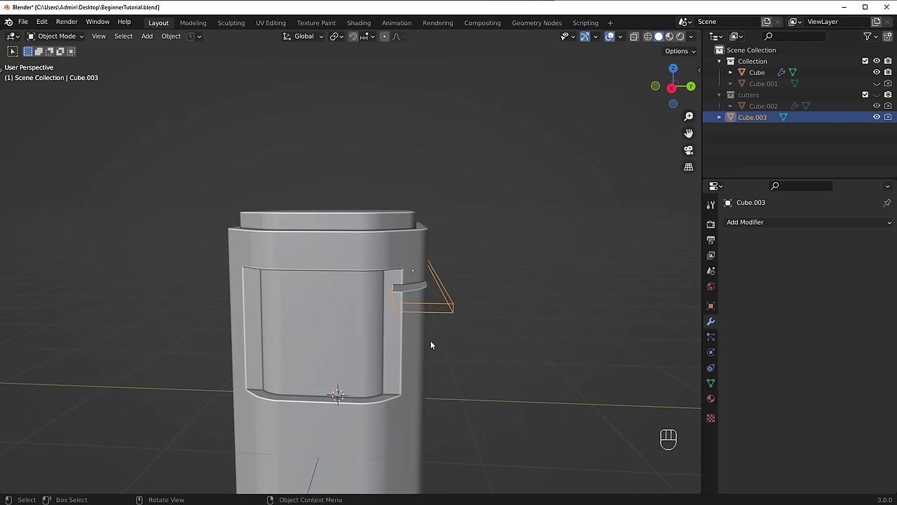
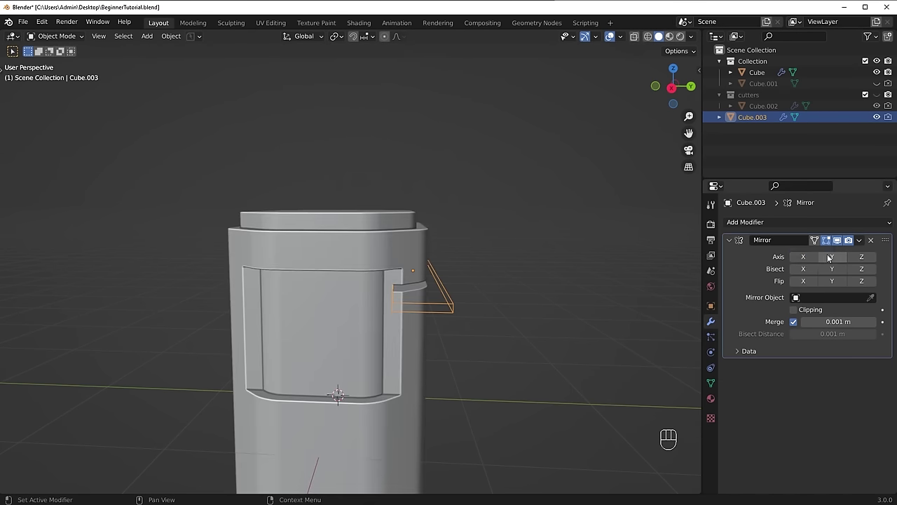
# Step: Set the cutter's Mirror modifier to the Y axis with Bisect Y on and Flip Y off
pyautogui.click(836, 260)
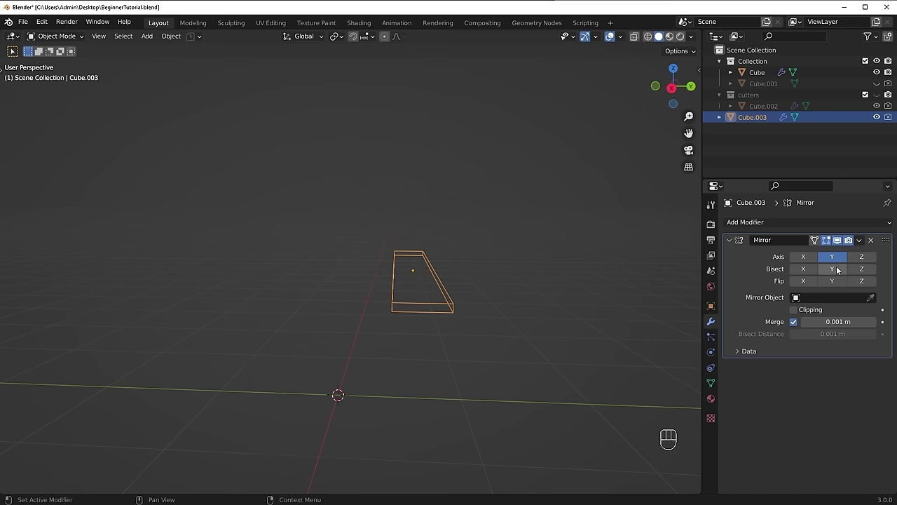
pyautogui.click(842, 270)
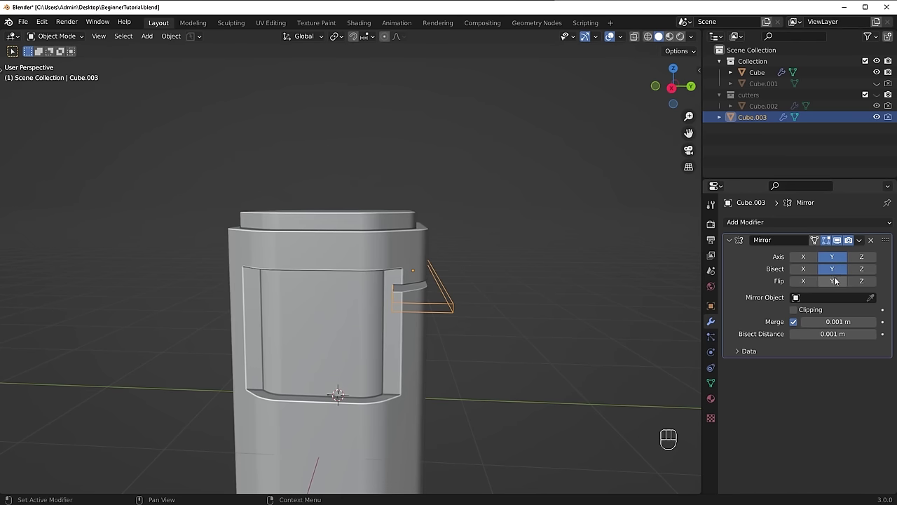
pyautogui.click(838, 283)
pyautogui.click(837, 282)
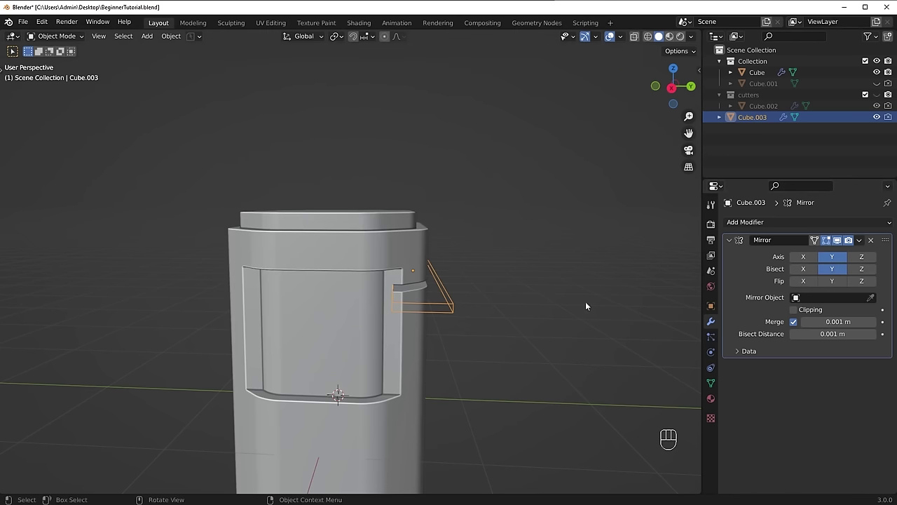
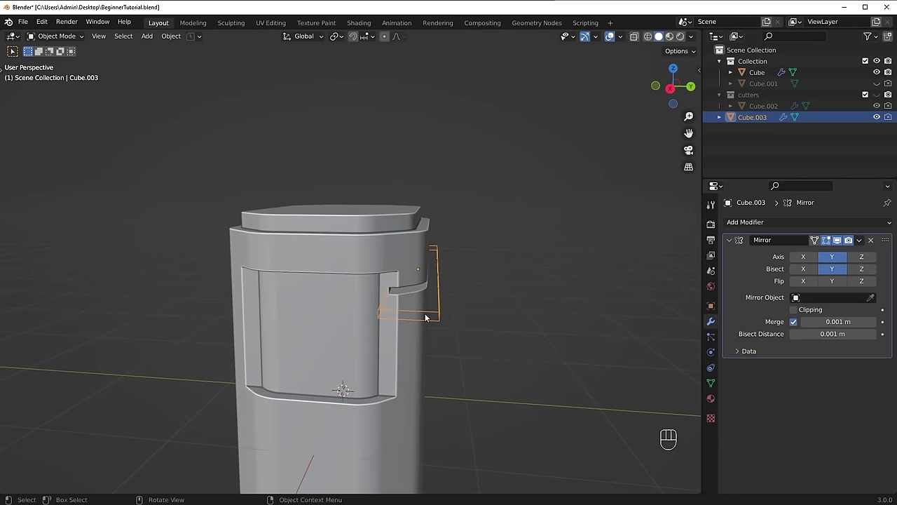
pyautogui.moveTo(405, 332); pyautogui.dragTo(421, 325)
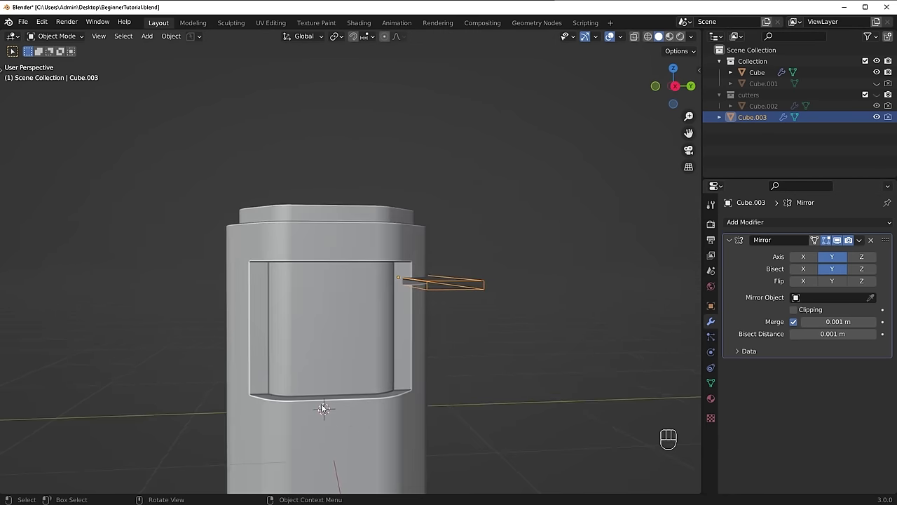
pyautogui.middleClick(348, 407)
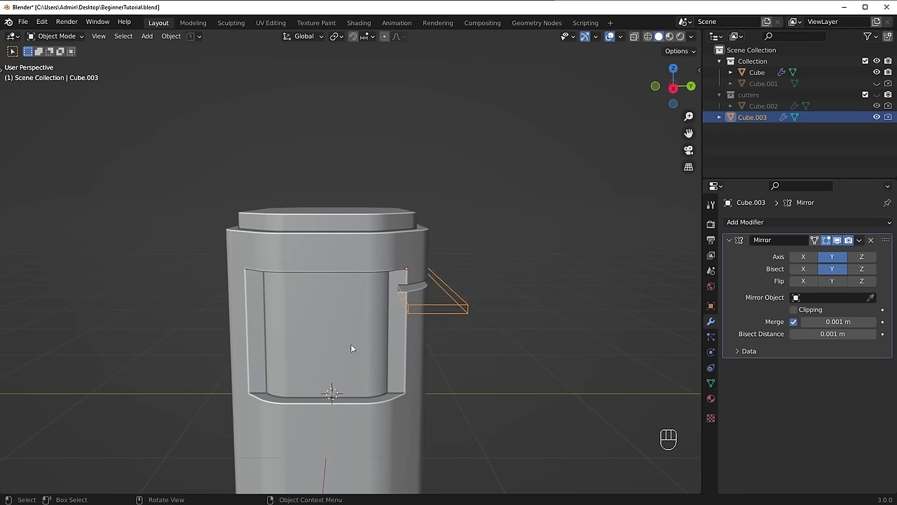
pyautogui.middleClick(333, 404)
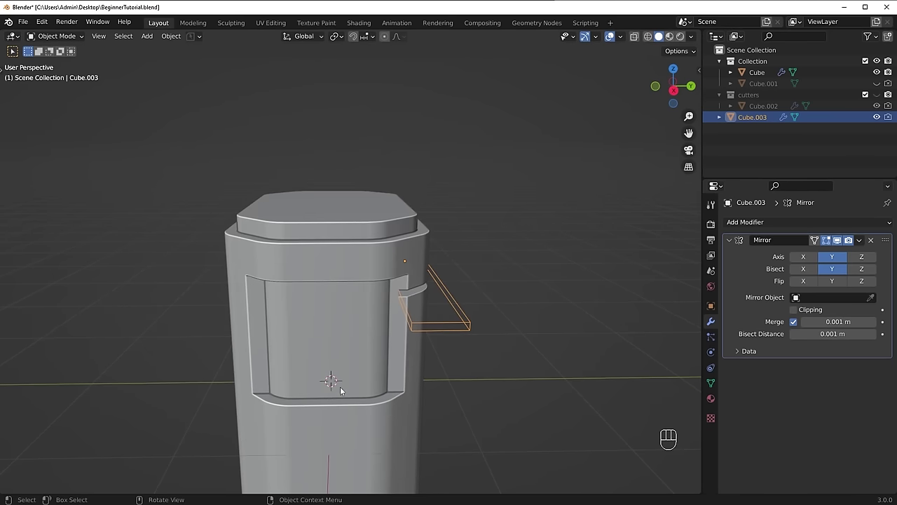
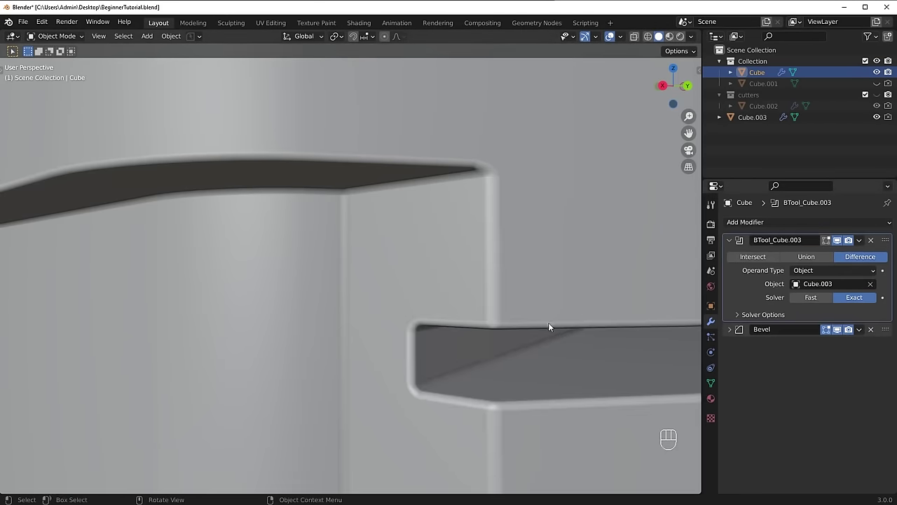
# Step: Hide the slab cutter Cube.003, leaving grooves on both sides of the box
pyautogui.middleClick(455, 321)
pyautogui.moveTo(509, 311); pyautogui.dragTo(369, 329)
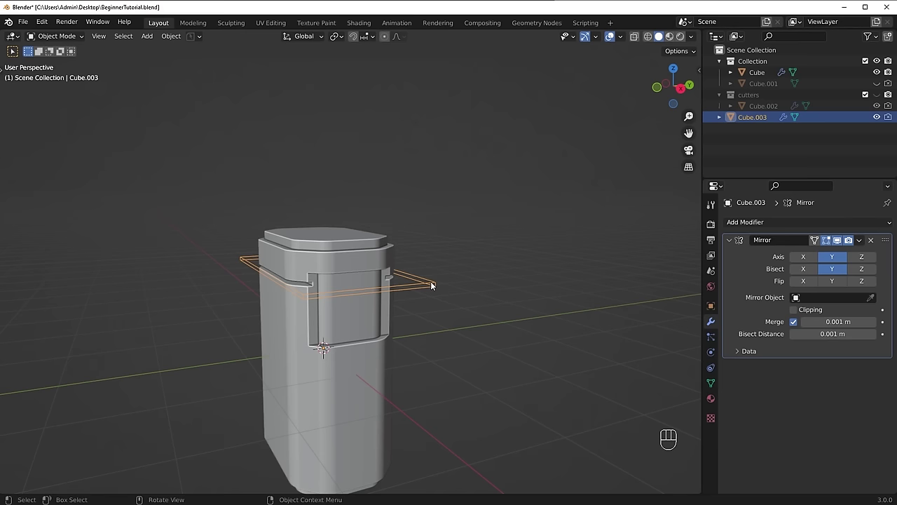
pyautogui.press('h')
# Step: Inspect the mirrored grooves, then switch to the right-side orthographic view
pyautogui.moveTo(434, 286); pyautogui.dragTo(404, 295)
pyautogui.moveTo(371, 367); pyautogui.dragTo(409, 269)
pyautogui.moveTo(392, 335); pyautogui.dragTo(433, 321)
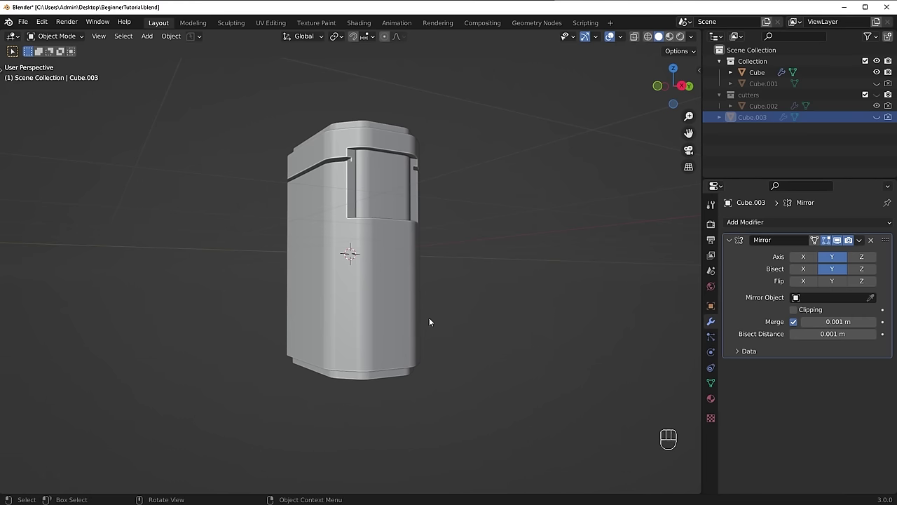
pyautogui.click(399, 331)
pyautogui.middleClick(383, 330)
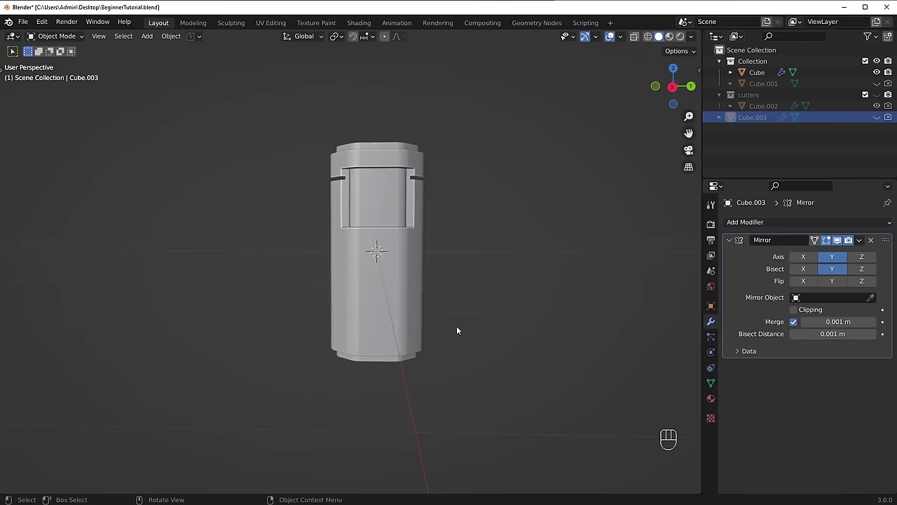
pyautogui.press('`')
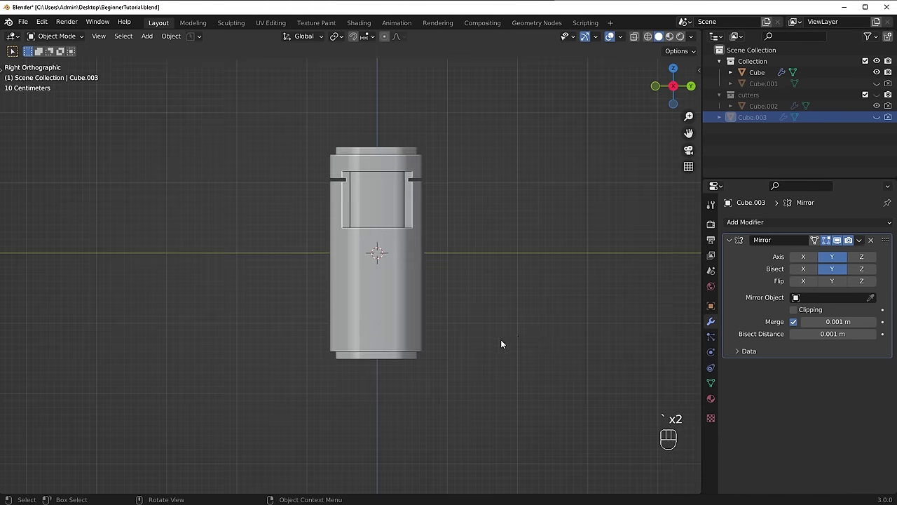
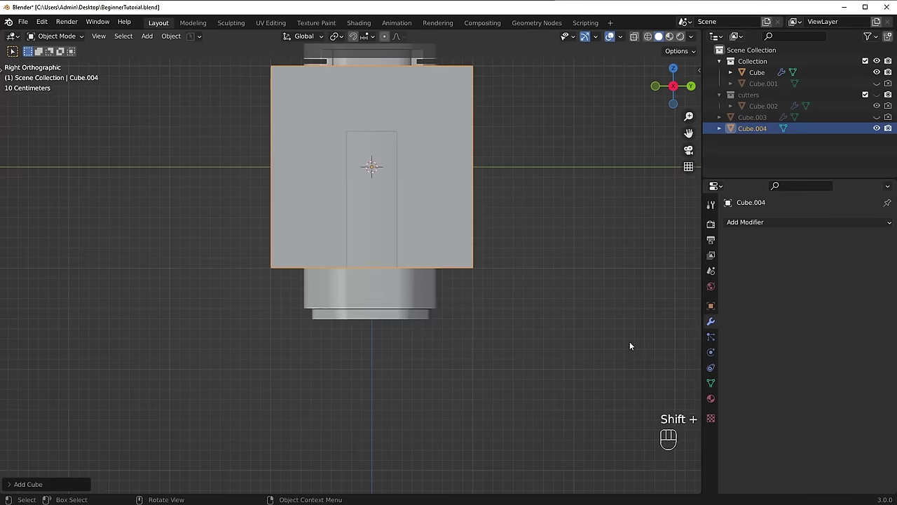
# Step: Shrink the new cube Cube.004 and move it to overlap the box's bottom corner
pyautogui.press('s')
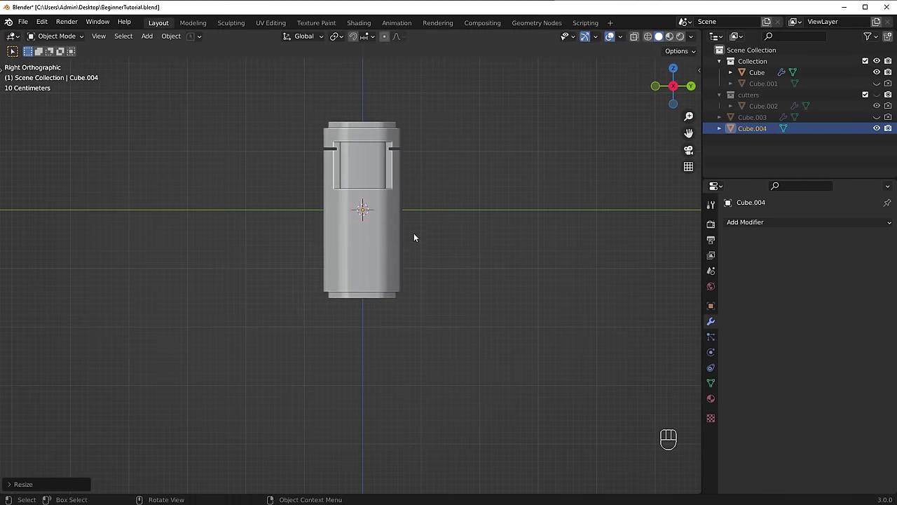
pyautogui.press('g')
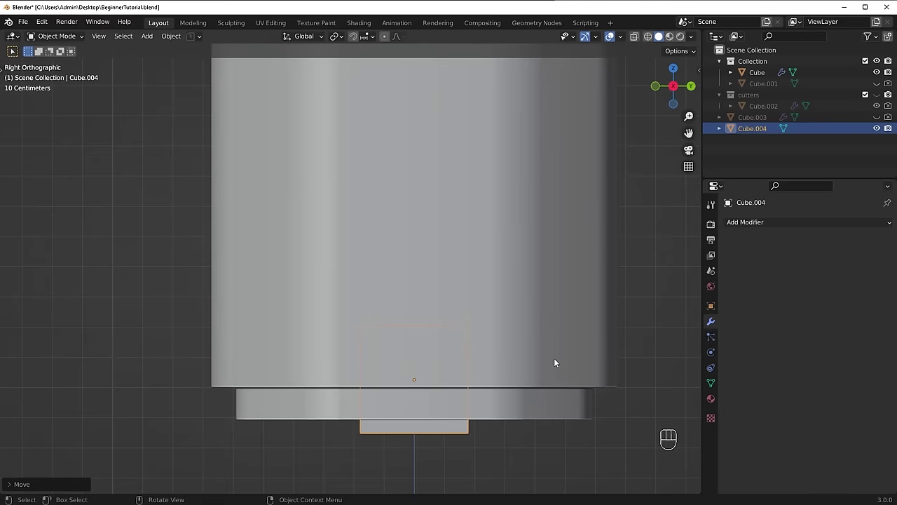
pyautogui.press('s')
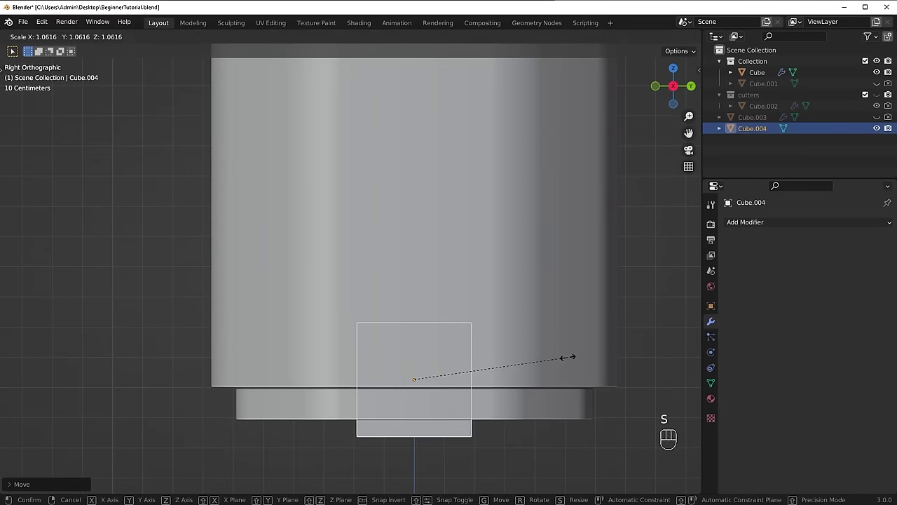
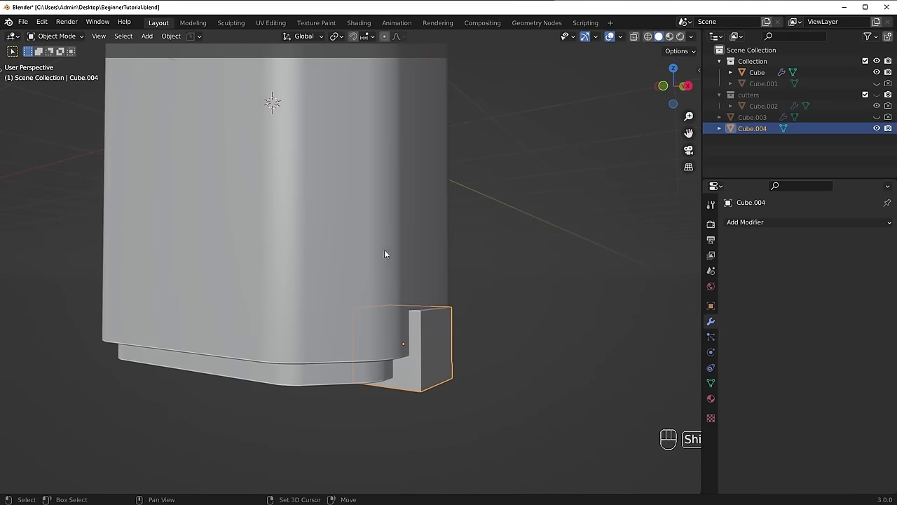
# Step: Select the box with the small Cube.004 cutter so a Difference notch is cut from its base corner
pyautogui.click(358, 225)
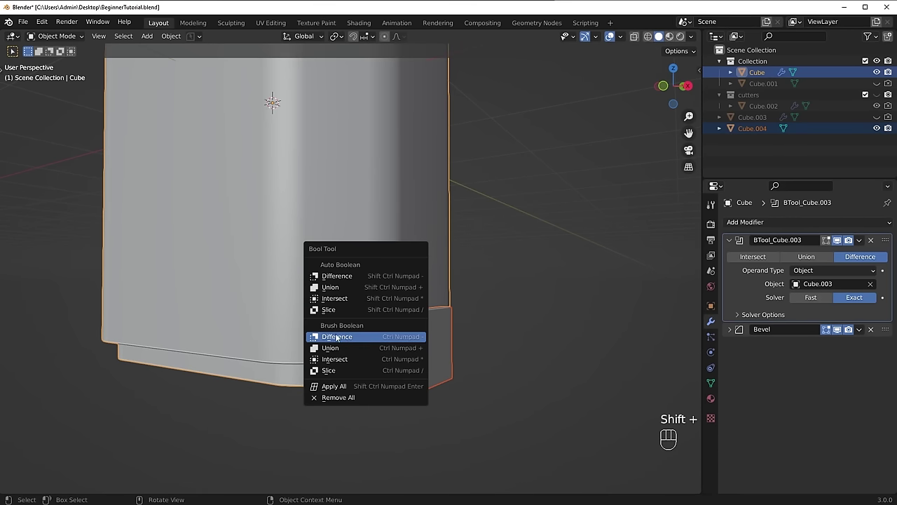
pyautogui.moveTo(470, 339); pyautogui.dragTo(372, 321)
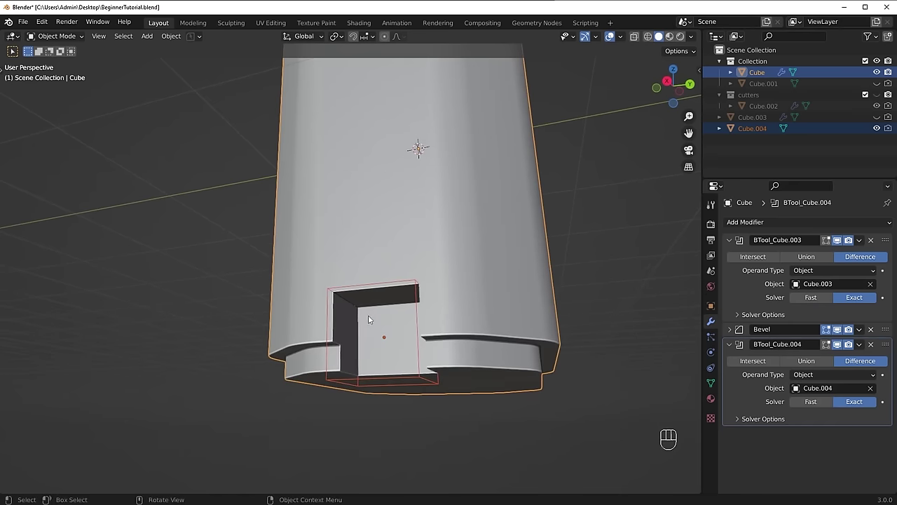
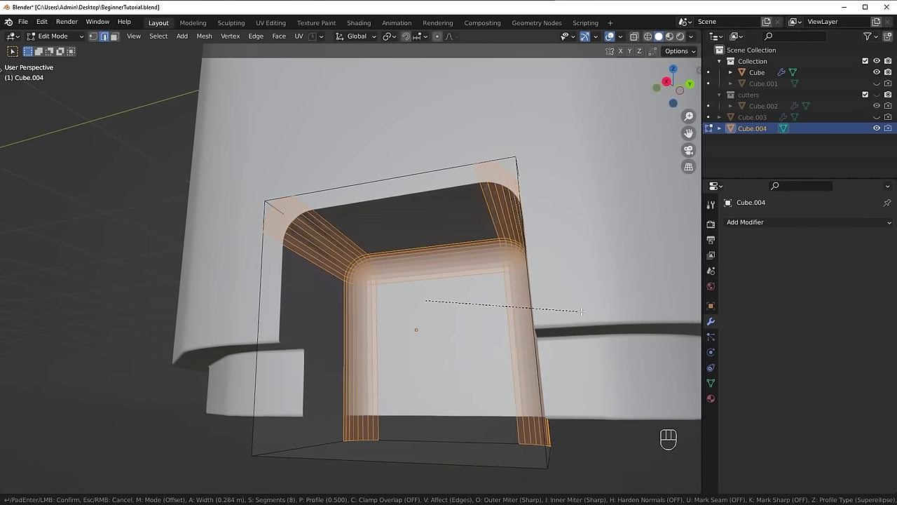
# Step: Round off the Cube.004 cutter's edges, shift it with G and inspect the rounded notch from several angles
pyautogui.press('Tab')
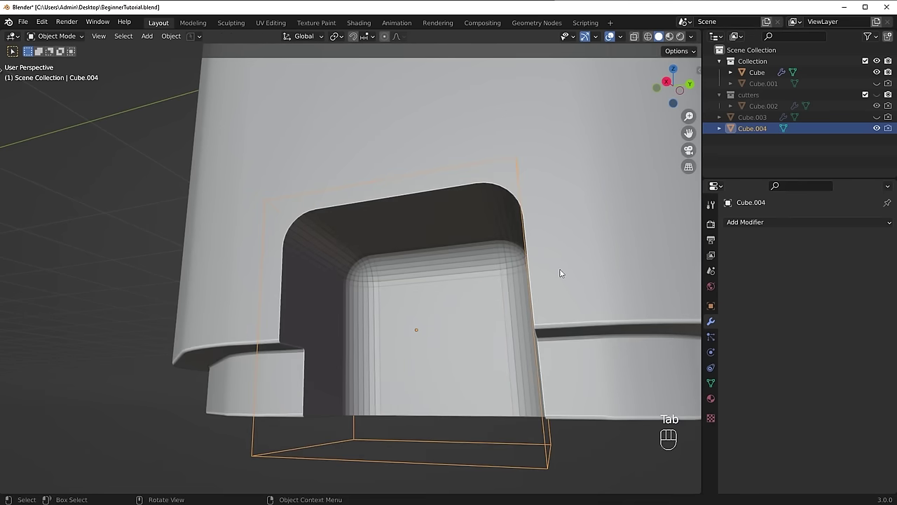
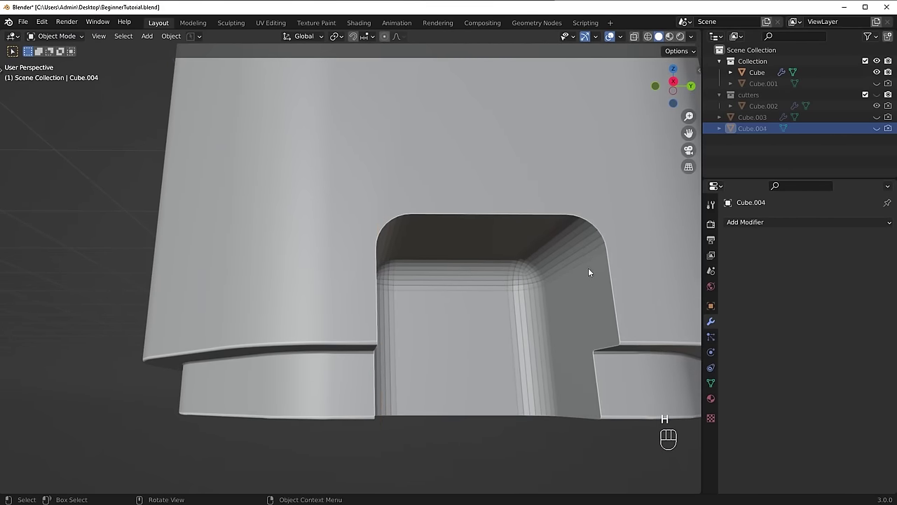
pyautogui.middleClick(580, 313)
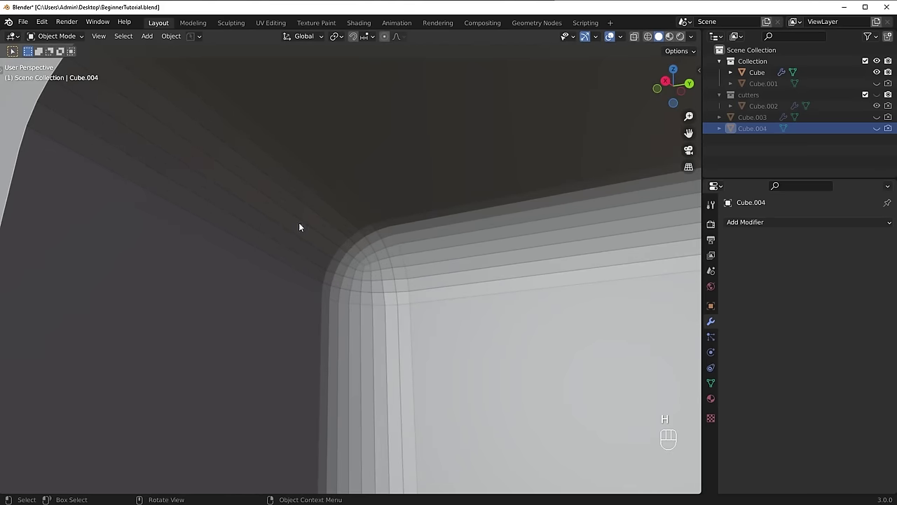
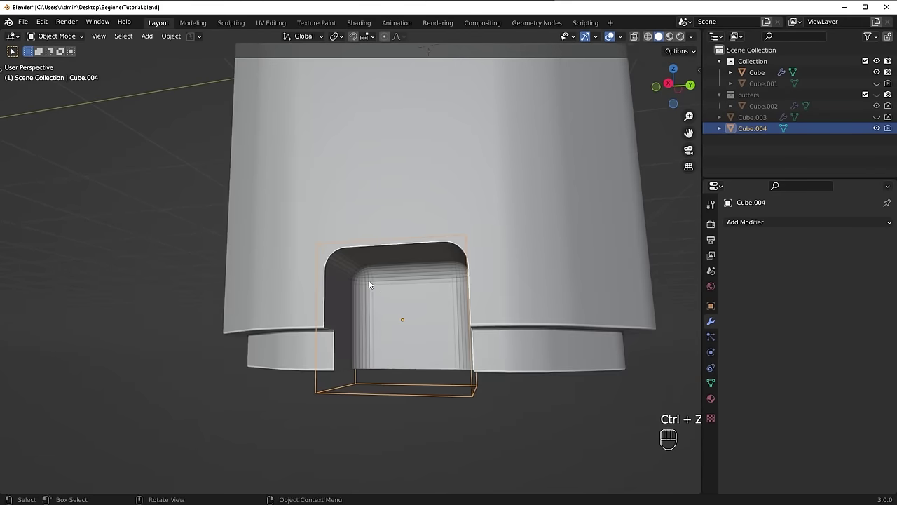
pyautogui.moveTo(274, 256); pyautogui.dragTo(254, 257)
pyautogui.click(296, 247)
pyautogui.press('g')
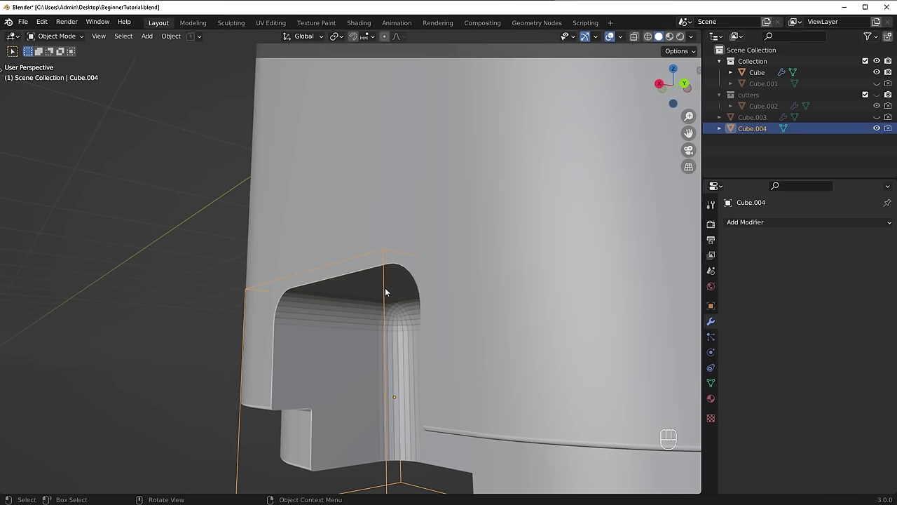
pyautogui.moveTo(425, 261); pyautogui.dragTo(420, 224)
pyautogui.moveTo(480, 265); pyautogui.dragTo(542, 262)
pyautogui.middleClick(526, 276)
pyautogui.middleClick(452, 322)
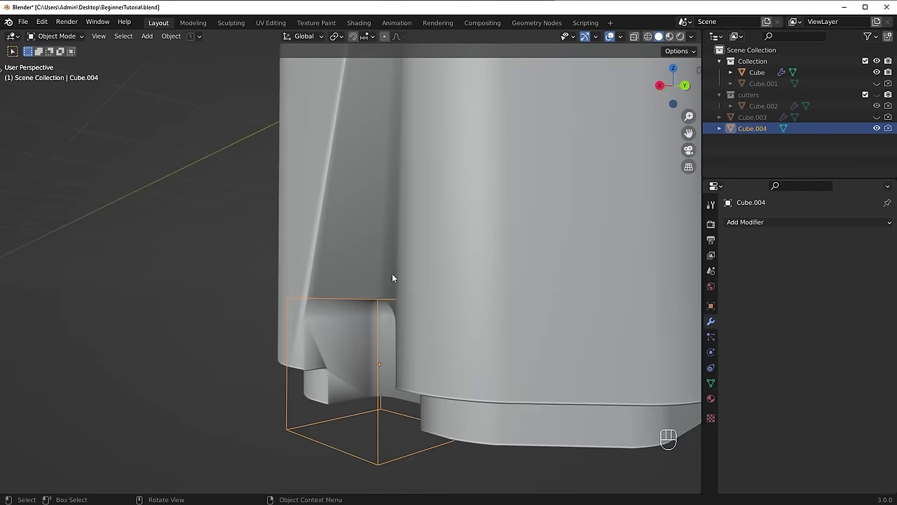
# Step: Toggle the notch boolean on the main box to compare, then set its Bevel modifier to soften the notch edges
pyautogui.click(397, 255)
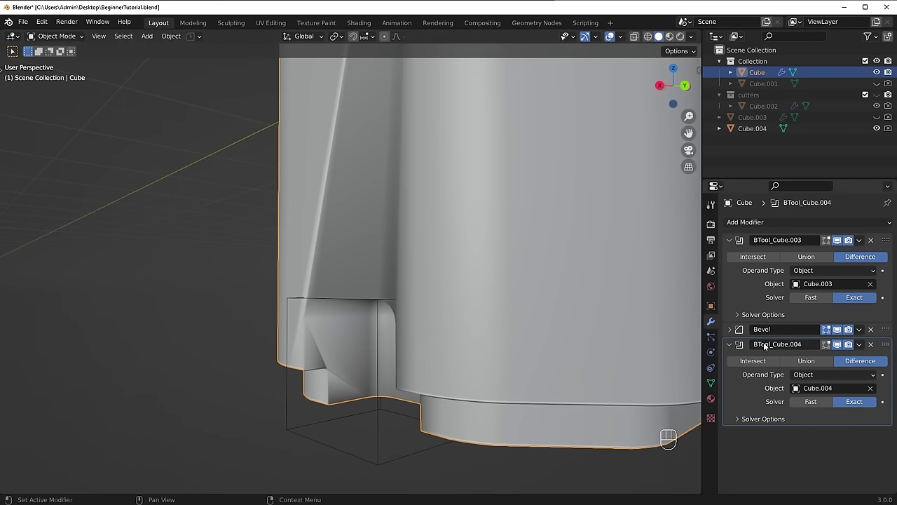
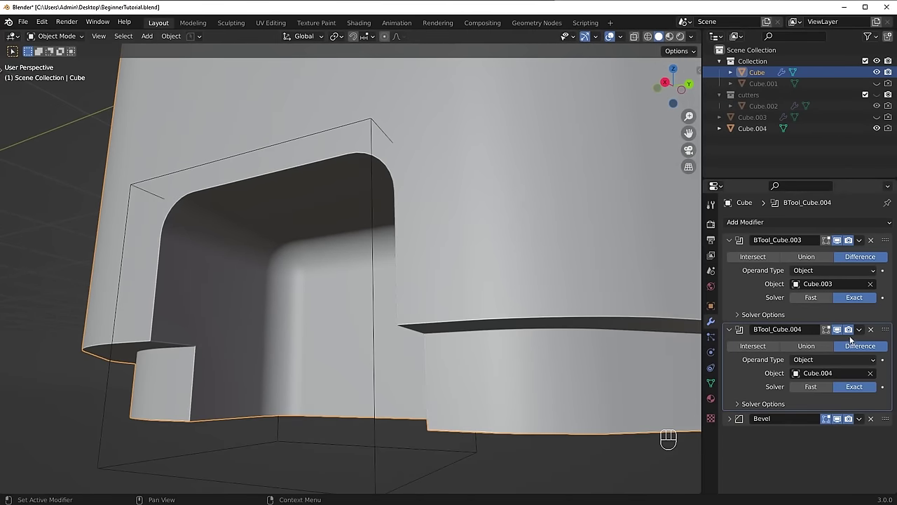
pyautogui.click(842, 331)
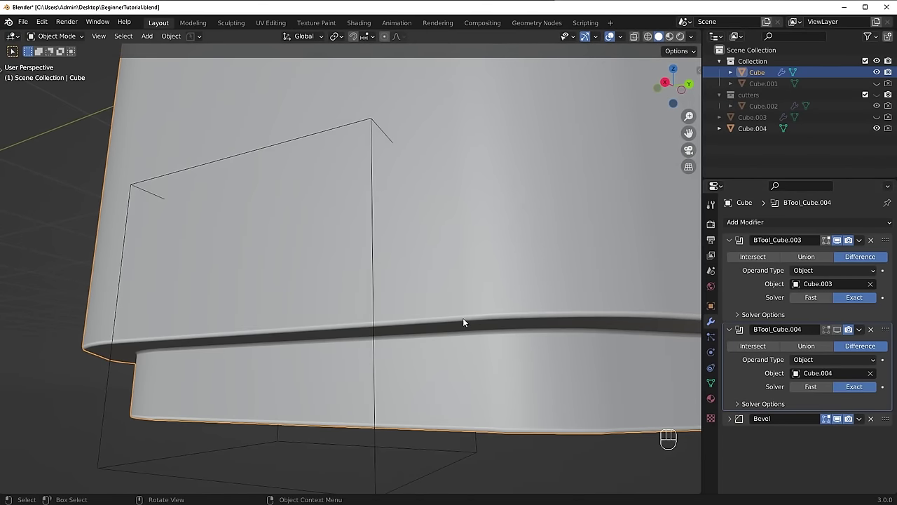
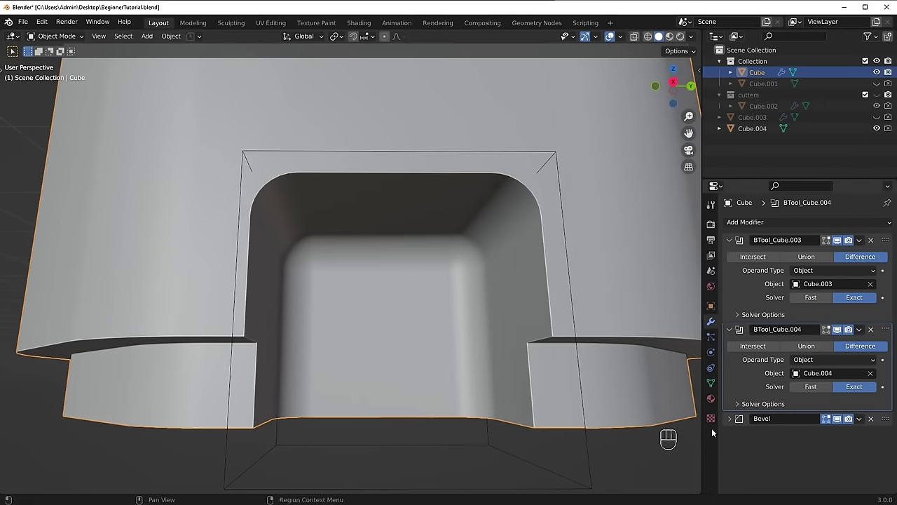
pyautogui.click(732, 420)
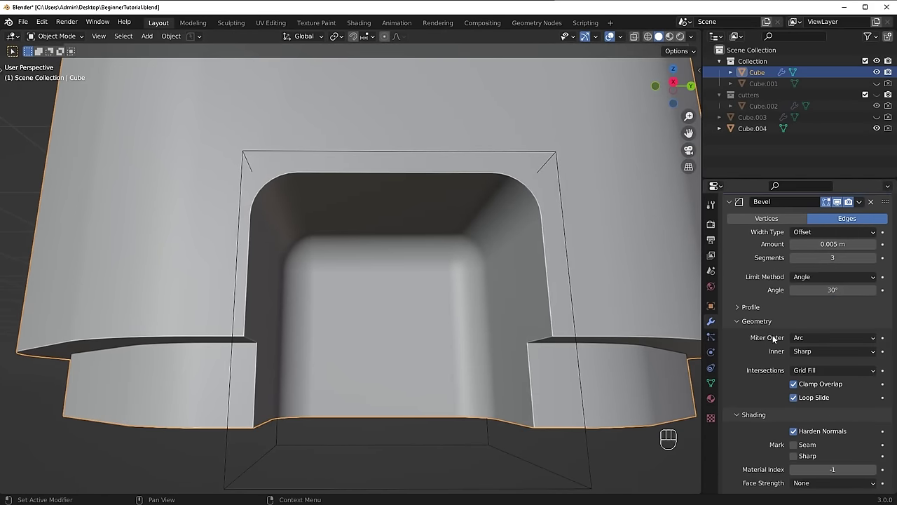
pyautogui.click(800, 389)
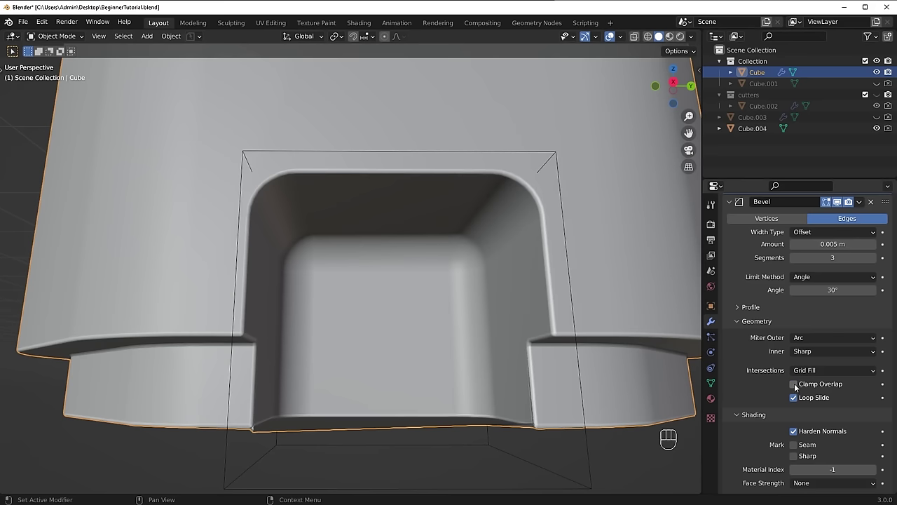
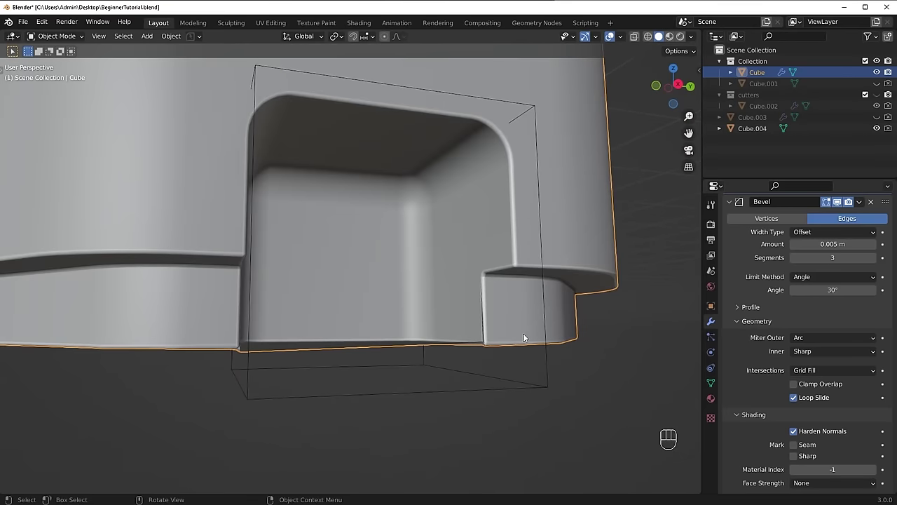
# Step: Inspect the notch base and adjust the Bevel settings to remove the stray sliver face
pyautogui.moveTo(556, 357); pyautogui.dragTo(565, 365)
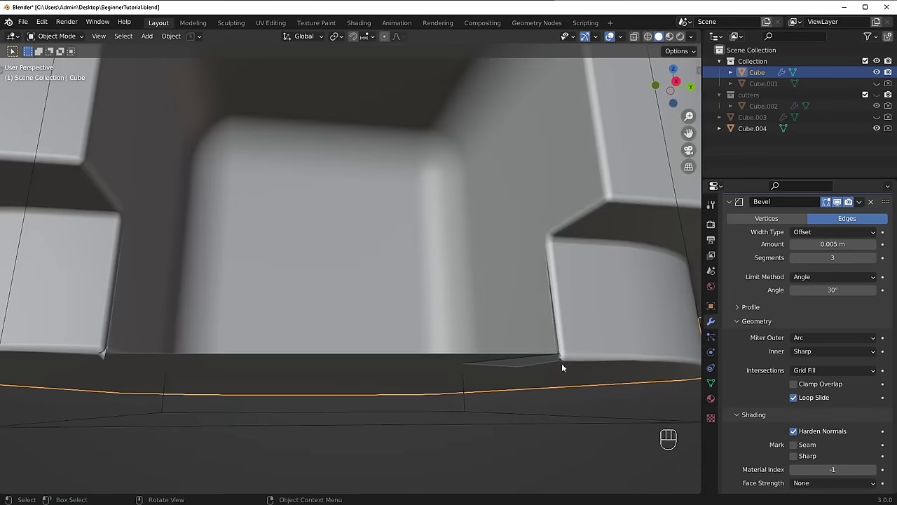
pyautogui.moveTo(518, 315); pyautogui.dragTo(485, 286)
pyautogui.middleClick(504, 292)
pyautogui.moveTo(524, 268); pyautogui.dragTo(522, 286)
pyautogui.middleClick(495, 415)
pyautogui.middleClick(537, 402)
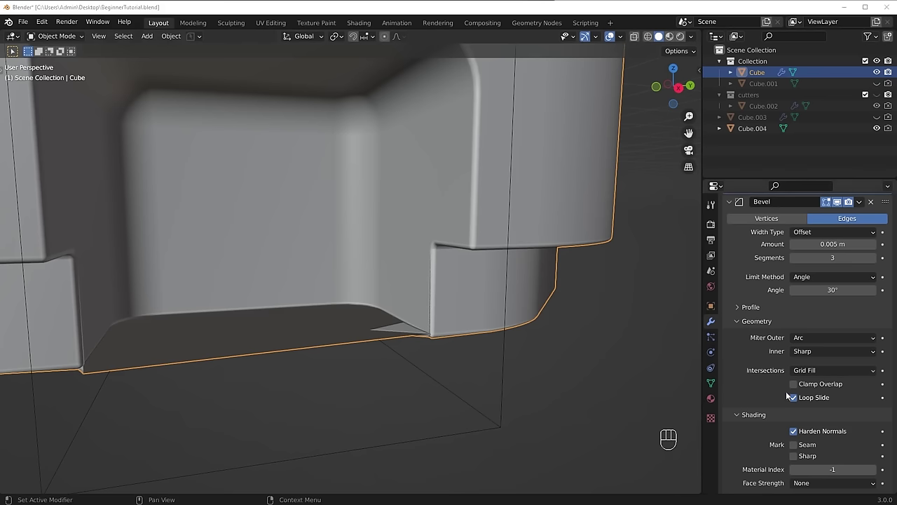
pyautogui.click(802, 389)
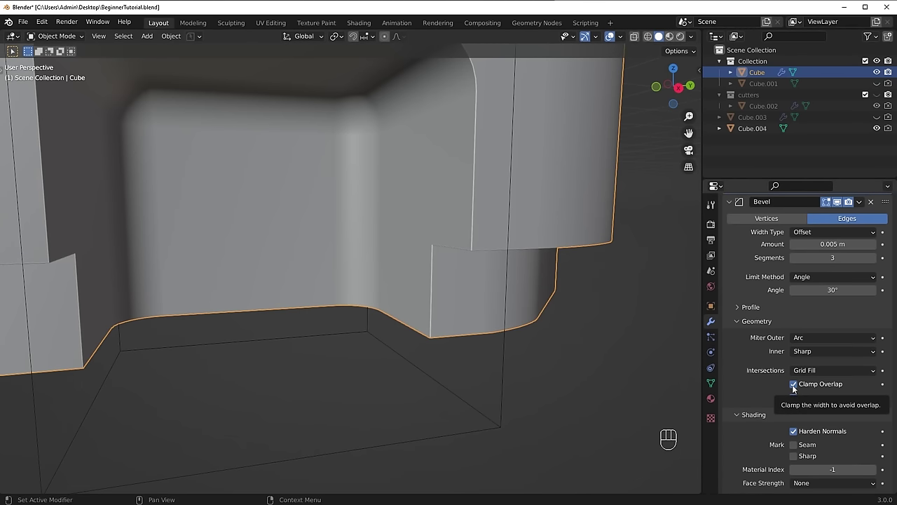
pyautogui.click(537, 308)
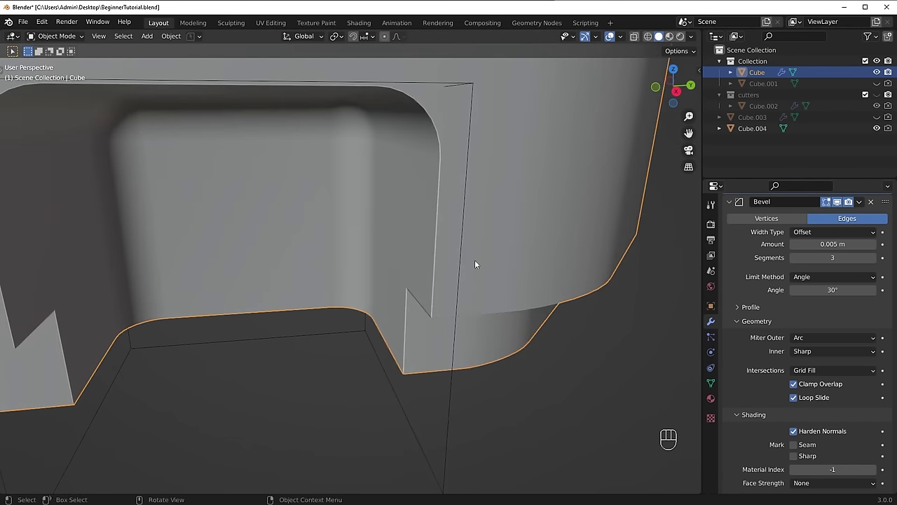
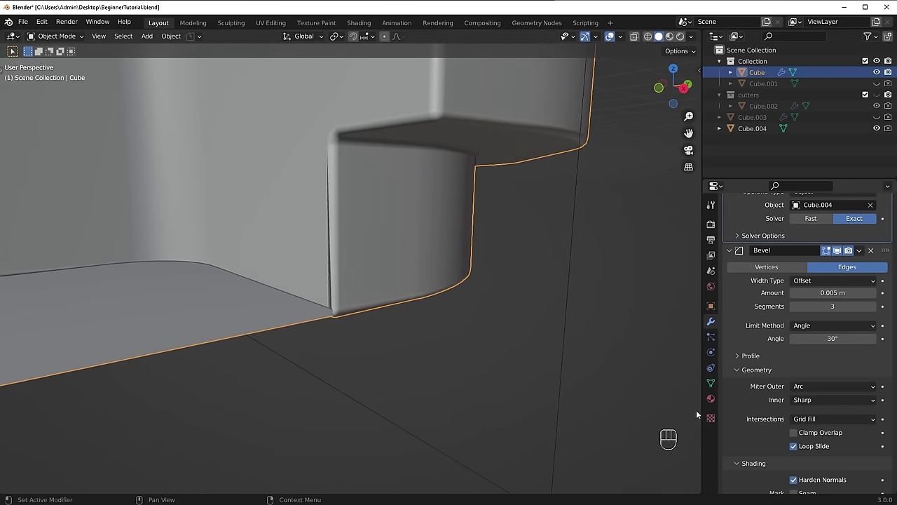
pyautogui.middleClick(495, 347)
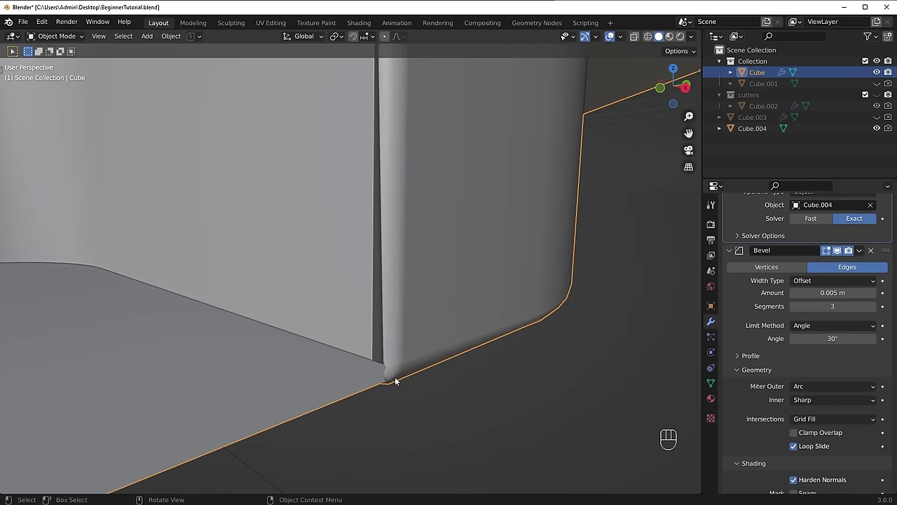
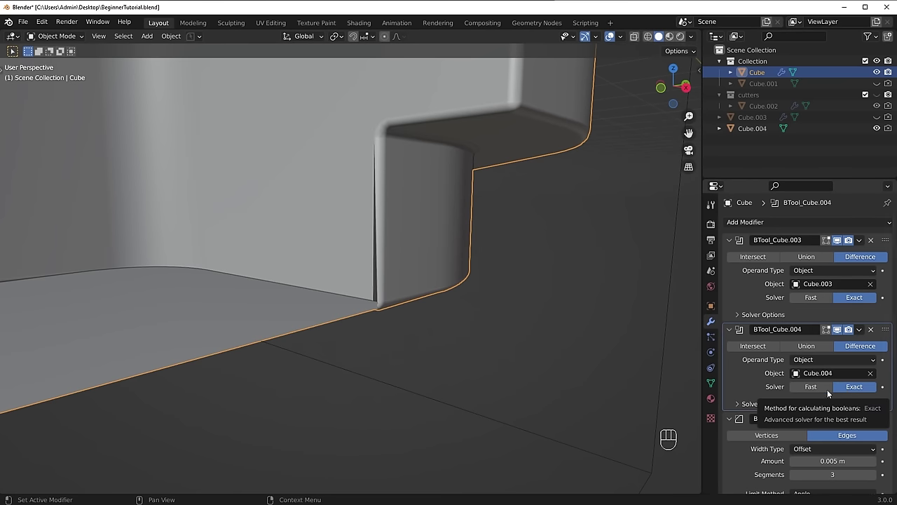
# Step: Switch the BTool_Cube.003 boolean to the Fast solver and check the whole notch
pyautogui.click(816, 393)
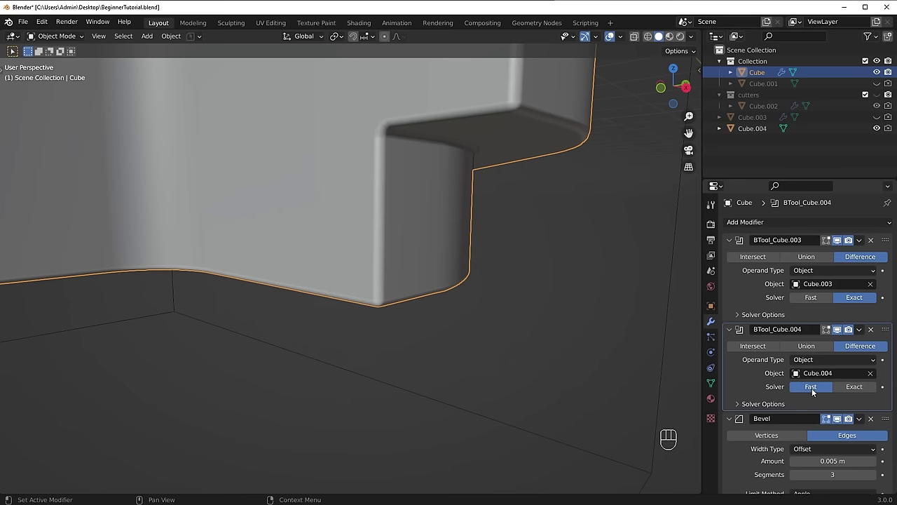
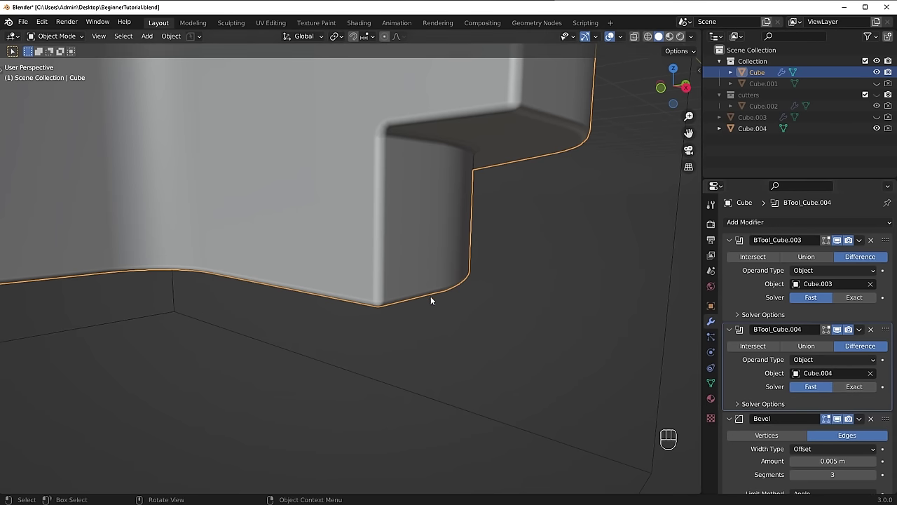
pyautogui.middleClick(435, 296)
pyautogui.moveTo(458, 270); pyautogui.dragTo(439, 290)
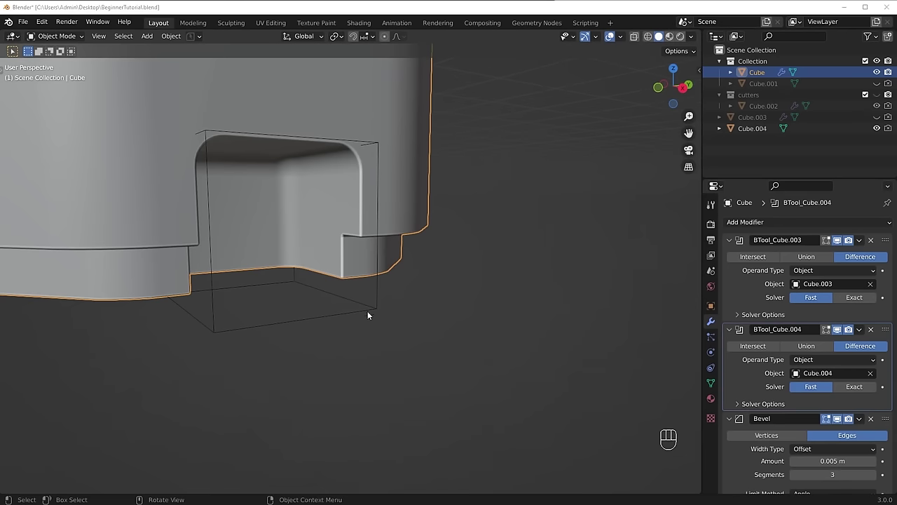
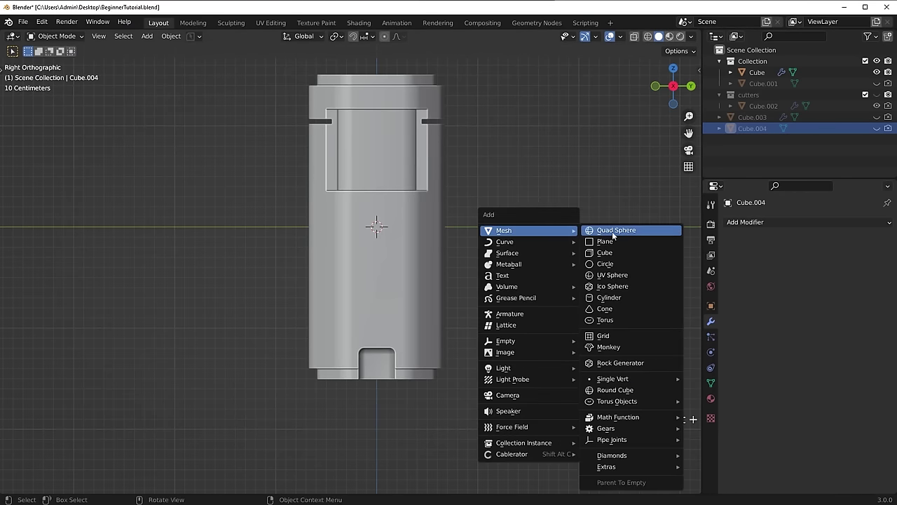
# Step: Add a new cube, move it over the box's lower end and round its corners with Ctrl+B as the Cube.005 panel cutter
pyautogui.press('shift+s')
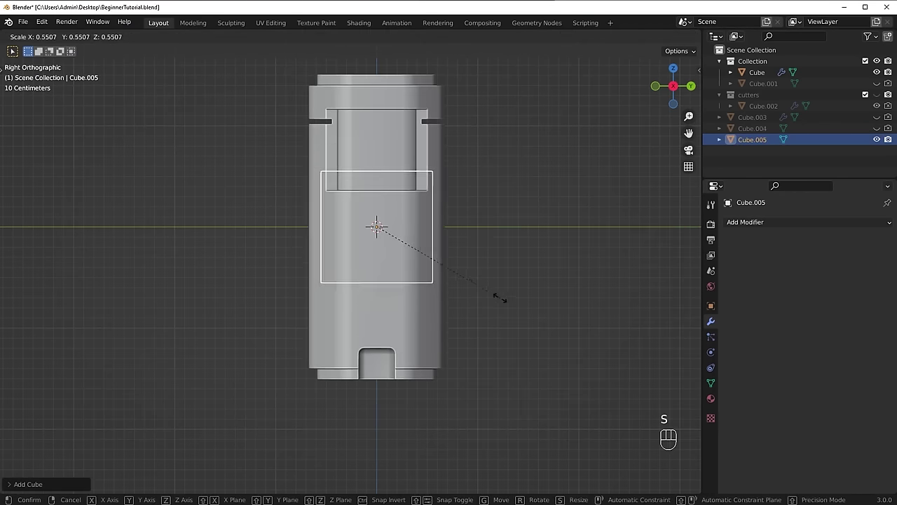
pyautogui.press('g')
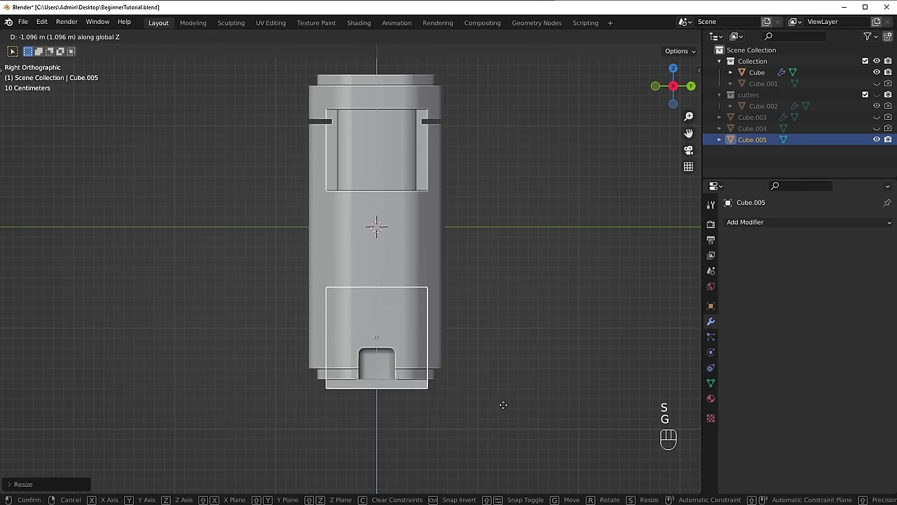
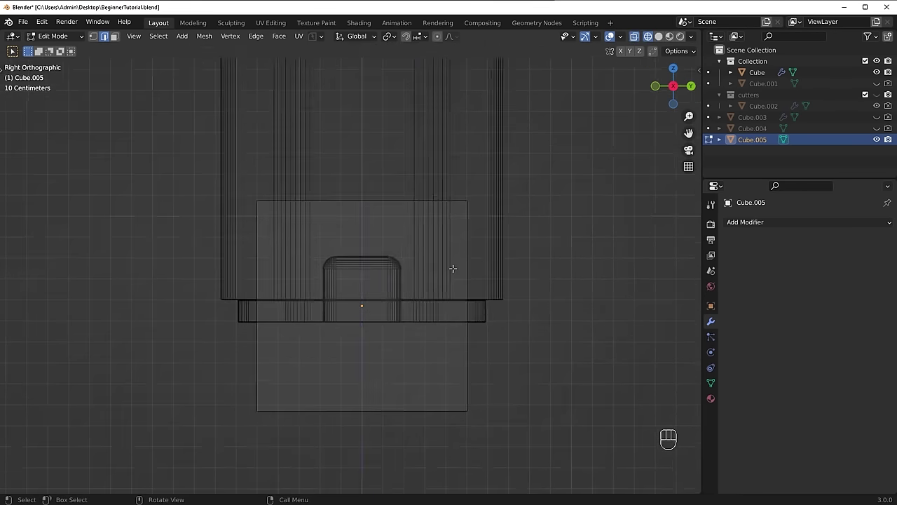
pyautogui.press('ctrl+b')
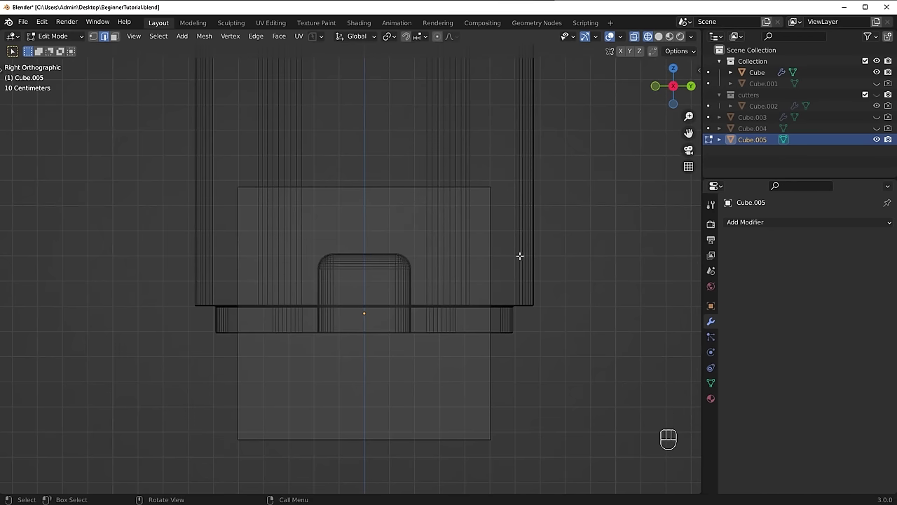
pyautogui.press('ctrl+b')
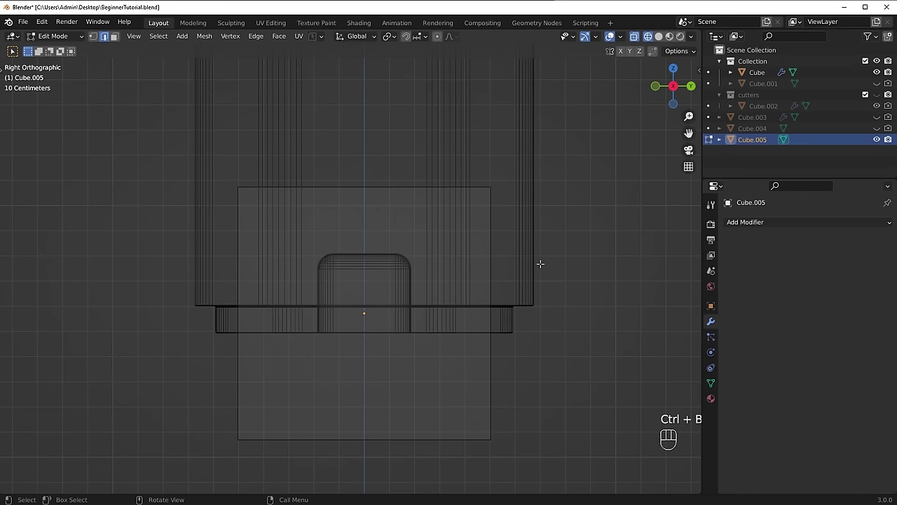
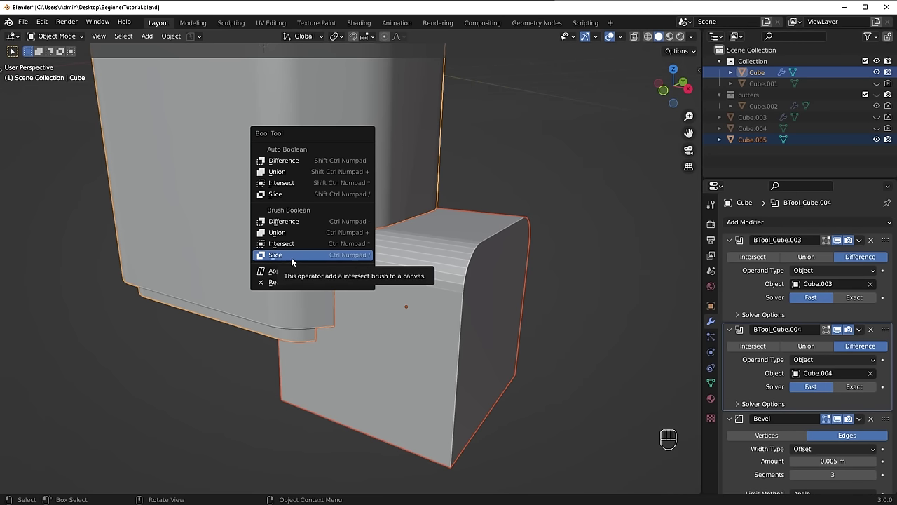
# Step: Slice the lower panel off the box with Cube.005, shift the sliced panel outward and reselect the notch cutter
pyautogui.moveTo(514, 277); pyautogui.dragTo(452, 254)
pyautogui.click(392, 264)
pyautogui.press('alt+a')
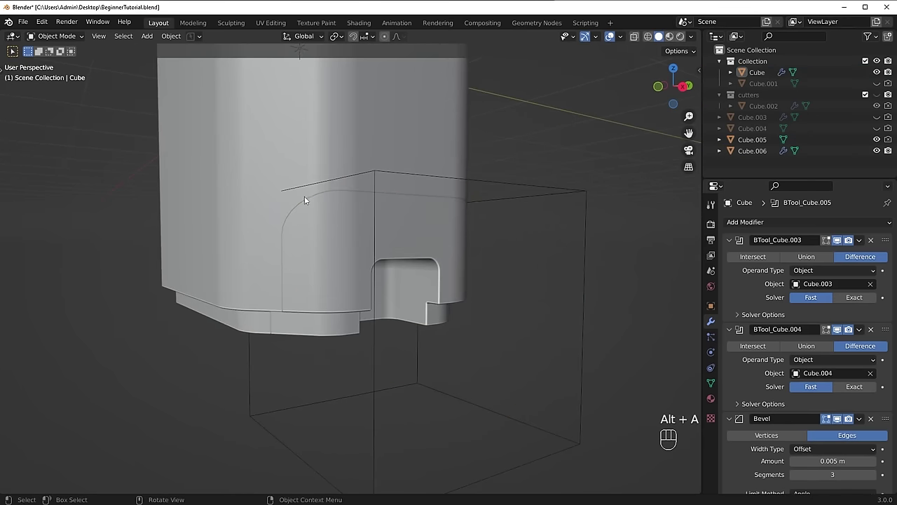
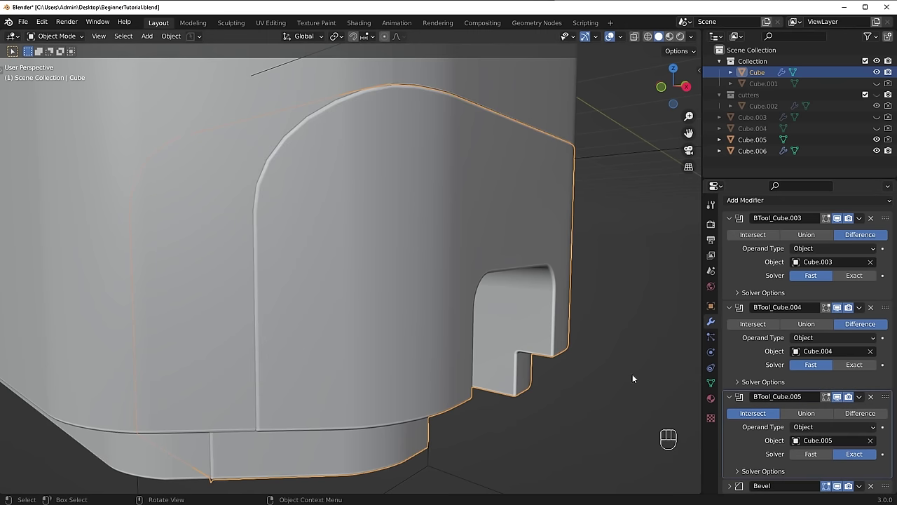
pyautogui.press('g')
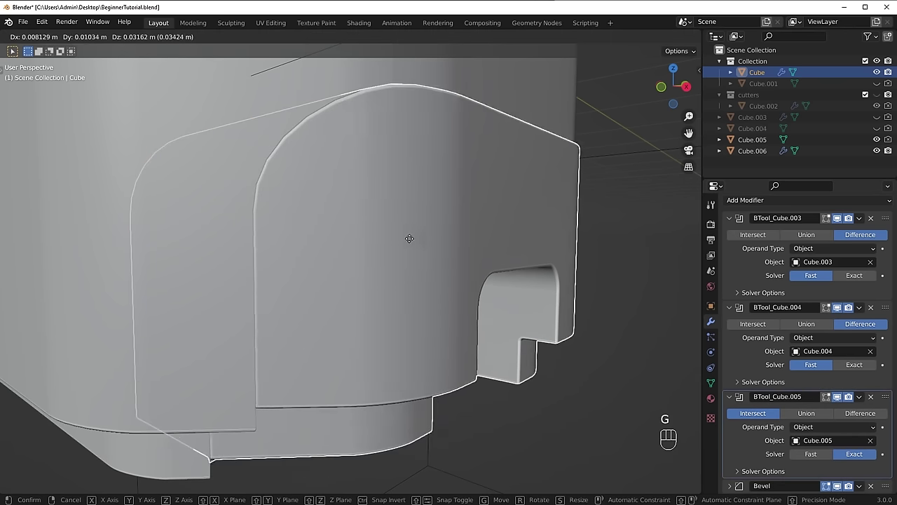
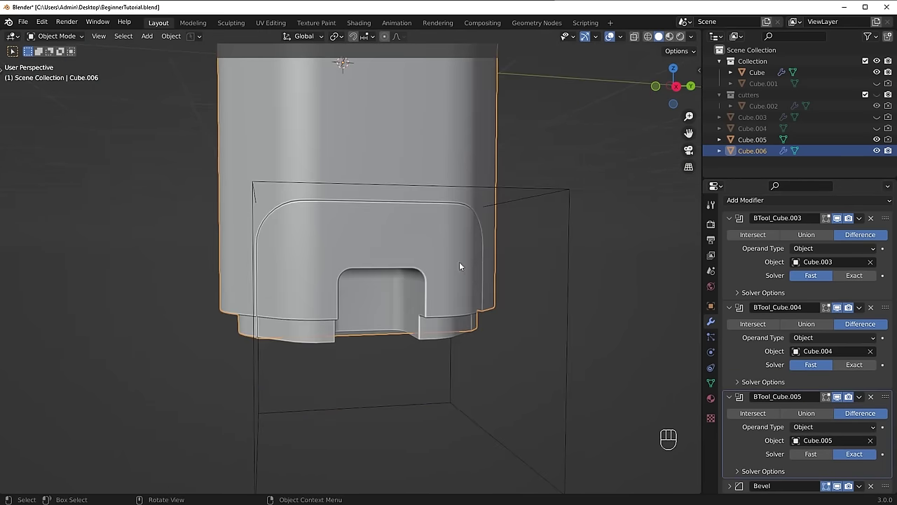
pyautogui.middleClick(457, 338)
pyautogui.click(469, 265)
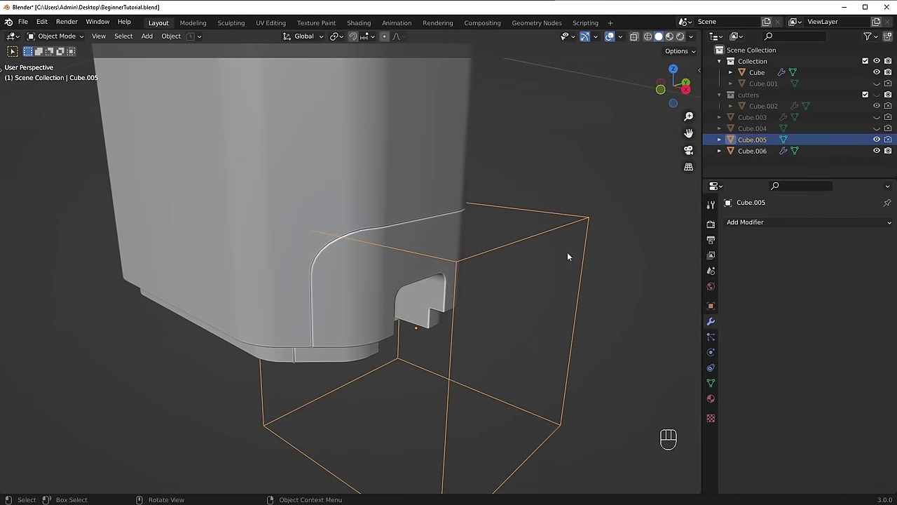
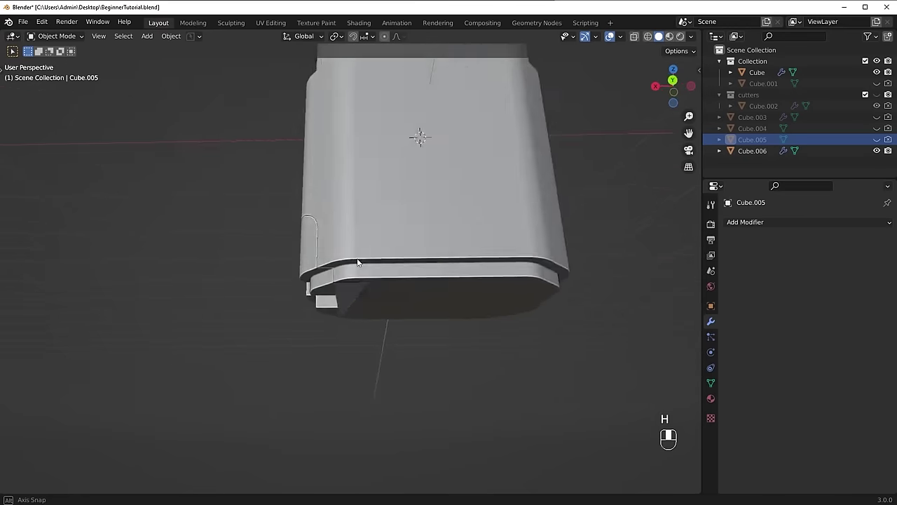
# Step: Inspect the panel and notch cuts from underneath, undoing a stray change, then select the box body
pyautogui.click(320, 259)
pyautogui.moveTo(392, 277); pyautogui.dragTo(416, 330)
pyautogui.moveTo(355, 344); pyautogui.dragTo(359, 324)
pyautogui.moveTo(370, 314); pyautogui.dragTo(354, 292)
pyautogui.moveTo(374, 312); pyautogui.dragTo(404, 270)
pyautogui.press('ctrl+z')
pyautogui.moveTo(413, 335); pyautogui.dragTo(405, 385)
pyautogui.click(331, 306)
pyautogui.moveTo(414, 375); pyautogui.dragTo(396, 418)
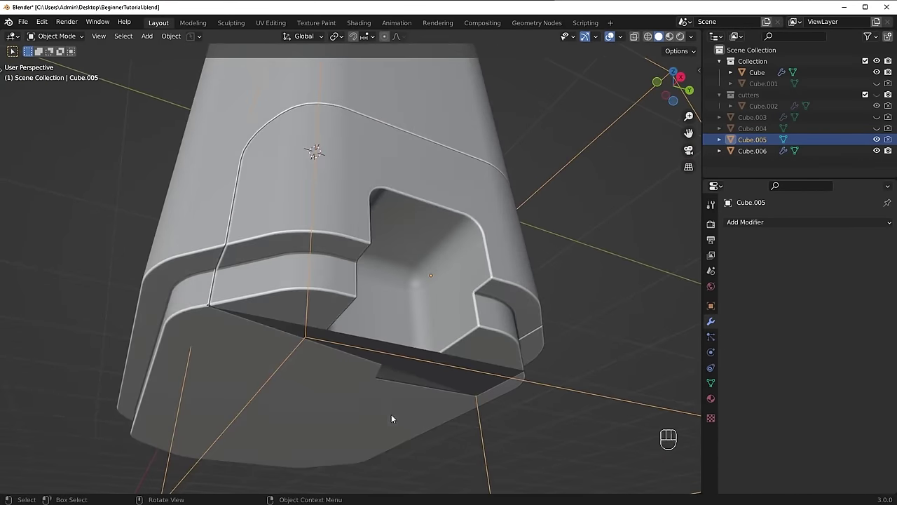
pyautogui.click(486, 299)
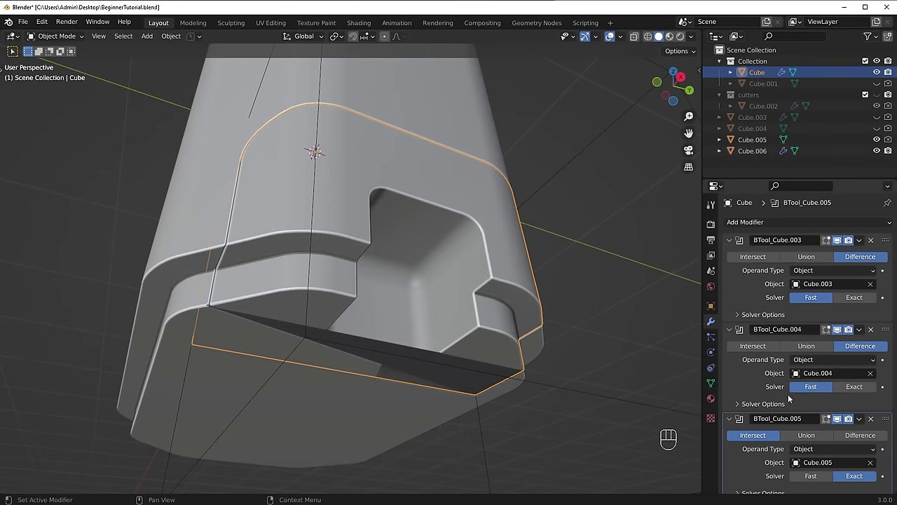
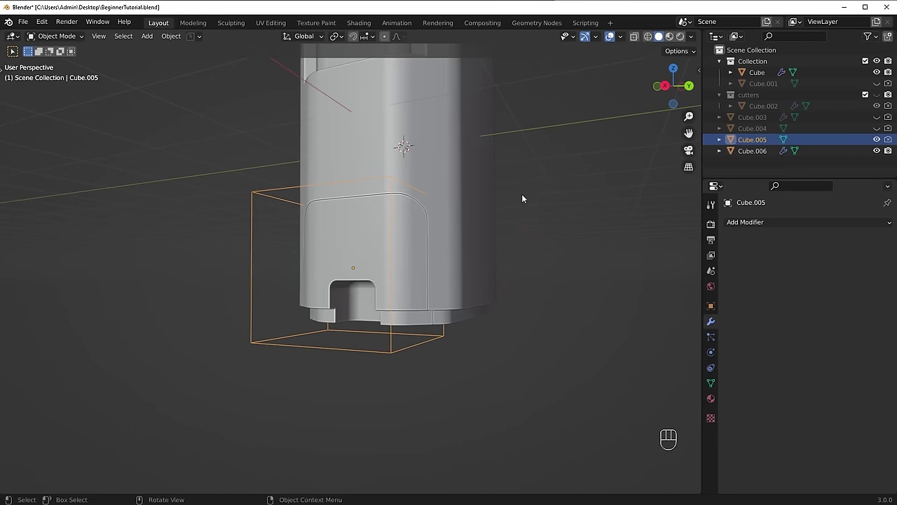
# Step: Redo the undone change and start moving the Cube.005 panel cutter
pyautogui.press('ctrl+shift+z')
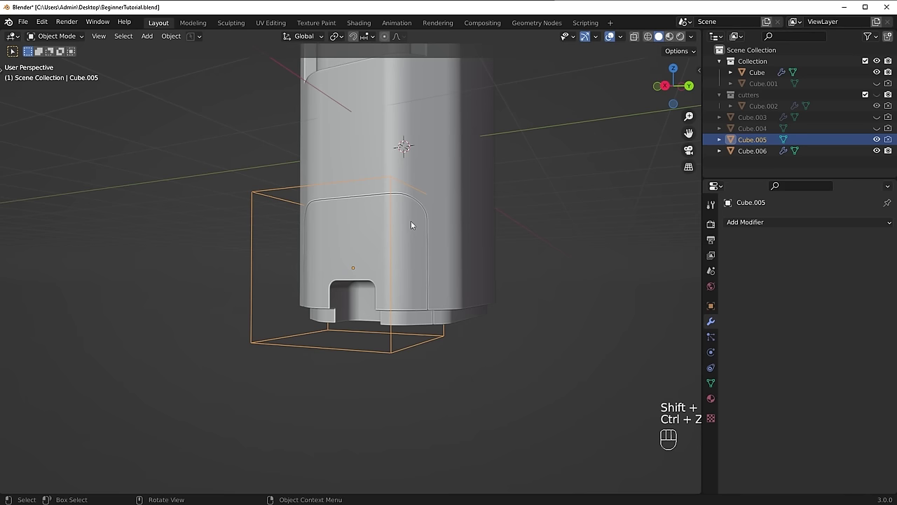
pyautogui.press('g')
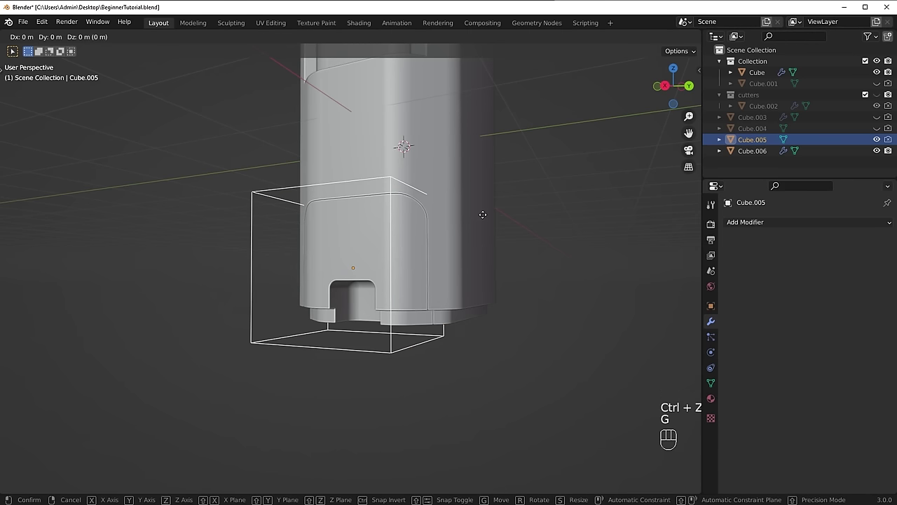
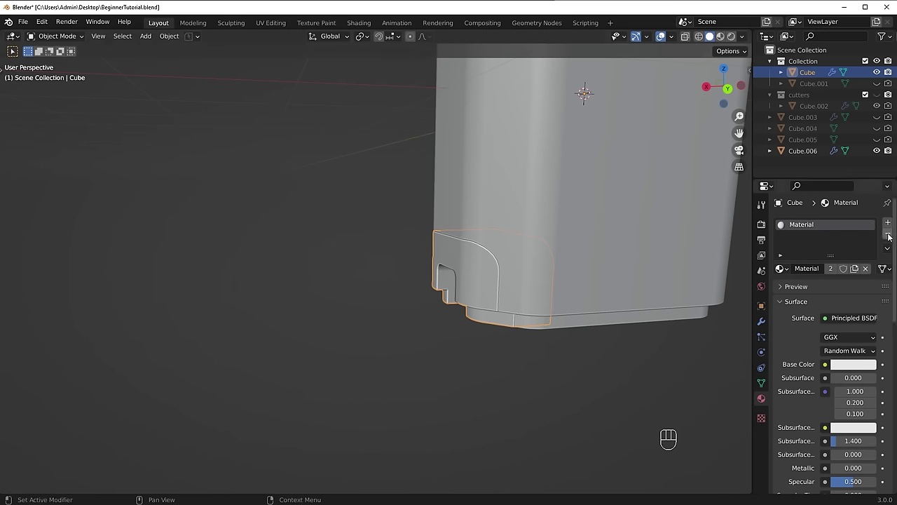
pyautogui.click(891, 235)
pyautogui.click(851, 275)
pyautogui.press('ctrl+z')
pyautogui.press('ctrl+z')
pyautogui.click(839, 271)
pyautogui.moveTo(606, 271); pyautogui.dragTo(621, 266)
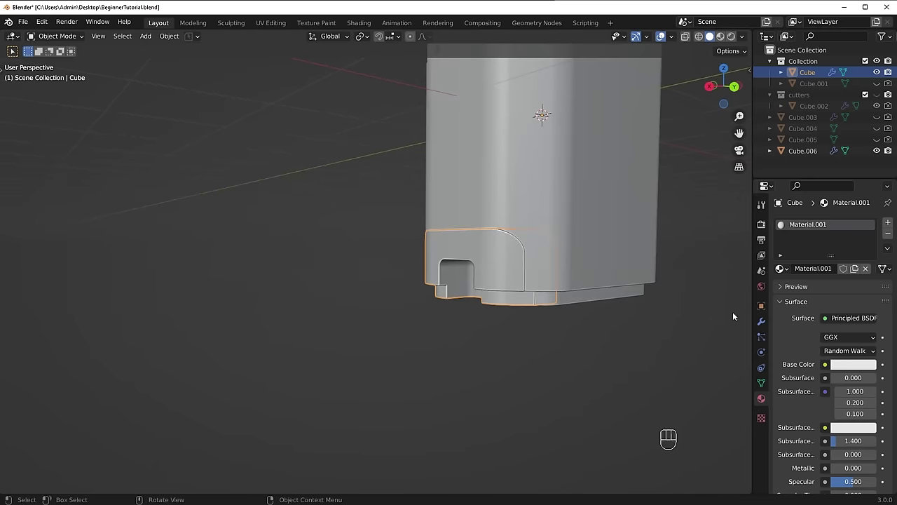
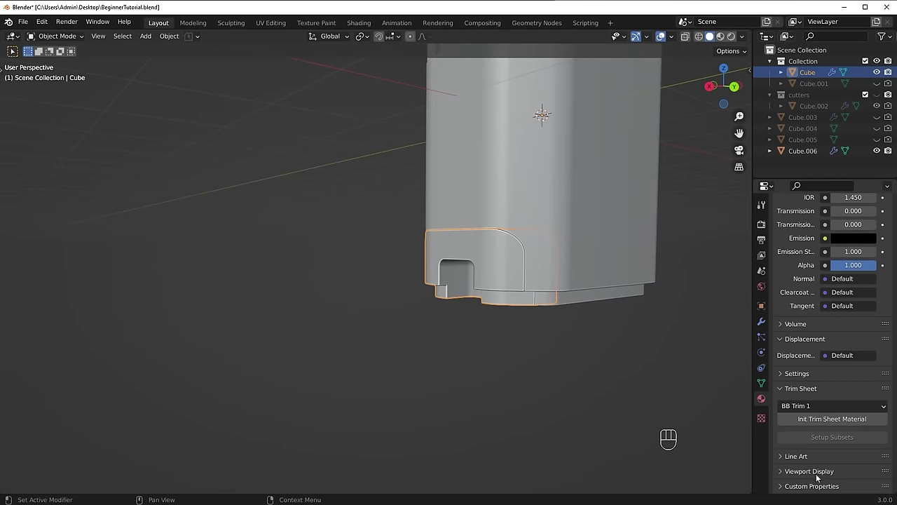
pyautogui.click(823, 474)
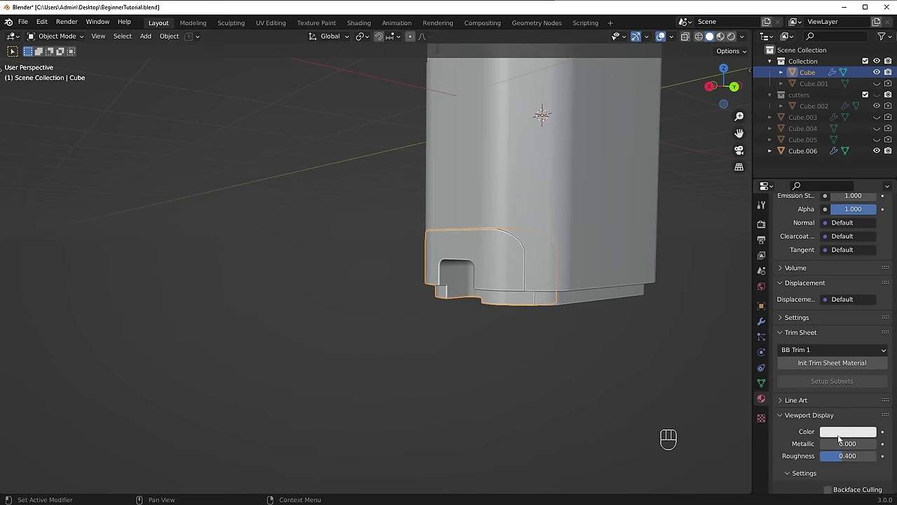
pyautogui.click(843, 439)
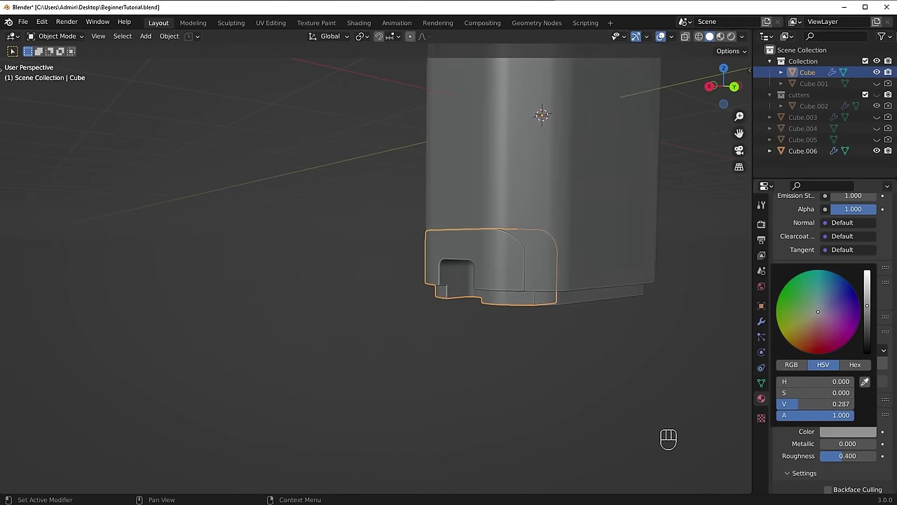
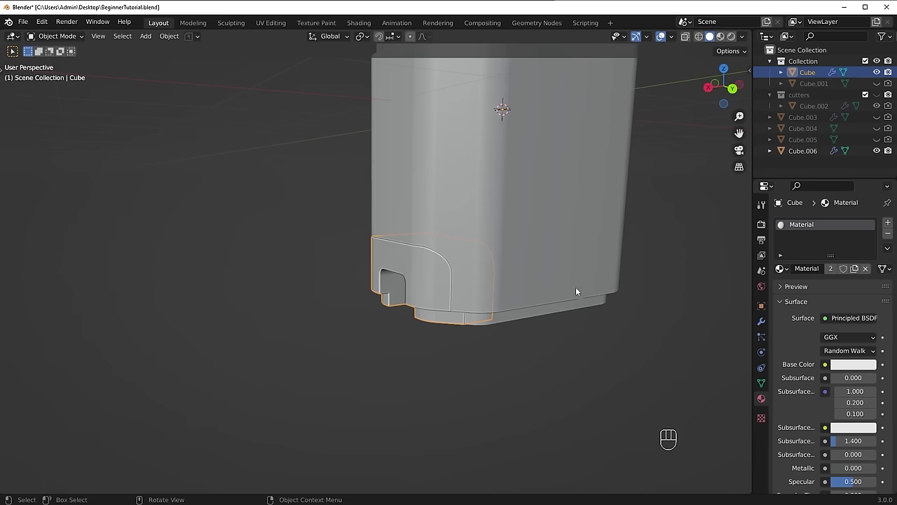
# Step: Show the lower panel's modifier stack of boolean difference cuts and look around the box
pyautogui.click(762, 327)
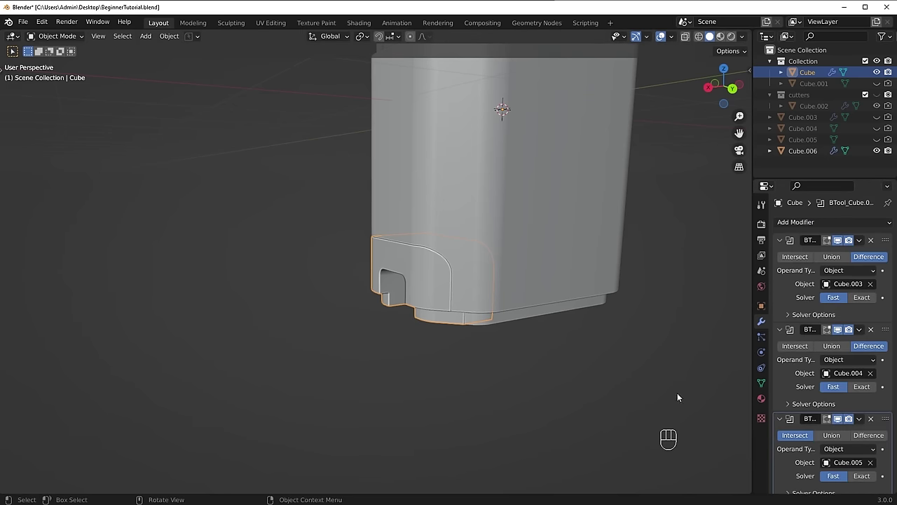
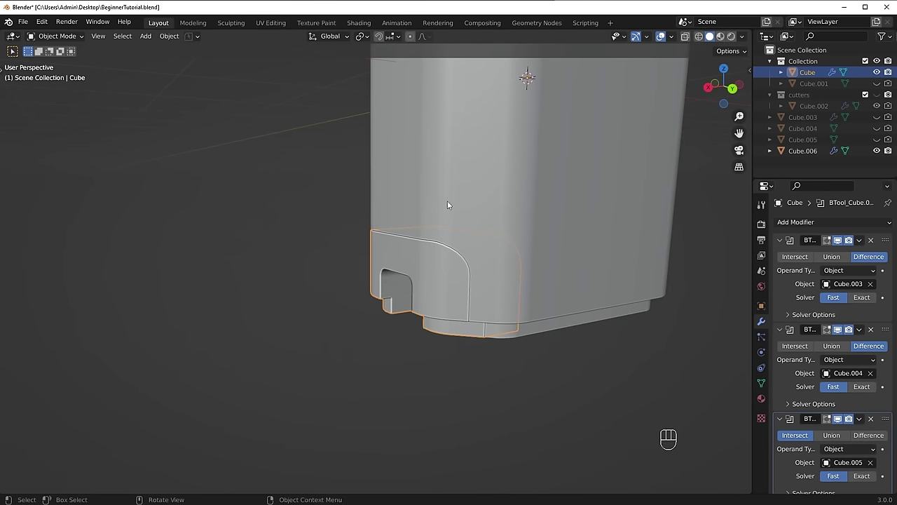
pyautogui.moveTo(475, 193); pyautogui.dragTo(446, 280)
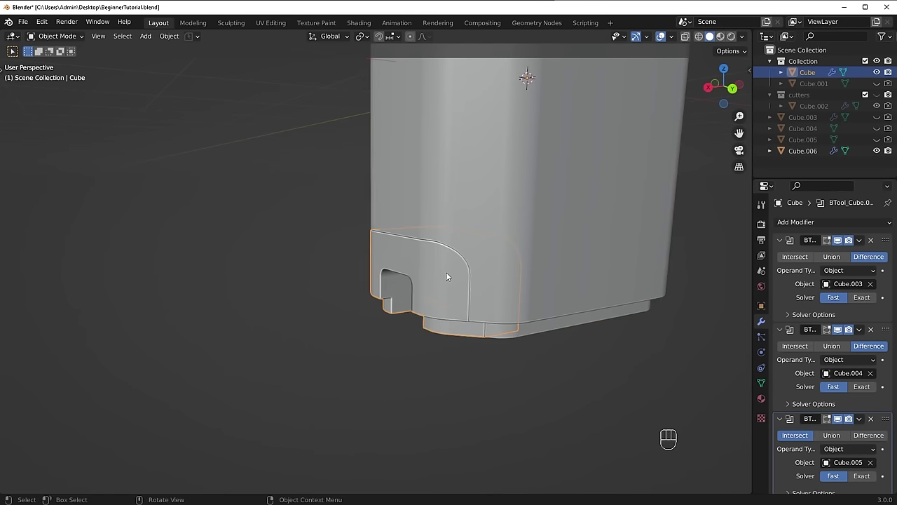
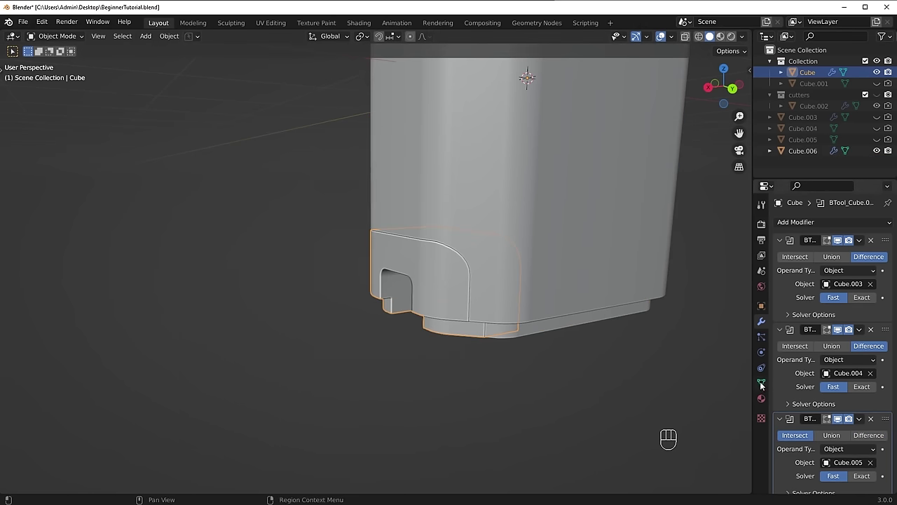
# Step: Switch the lower panel to the Cube.006 mesh, apply its Bevel modifier and start moving the panel
pyautogui.click(766, 385)
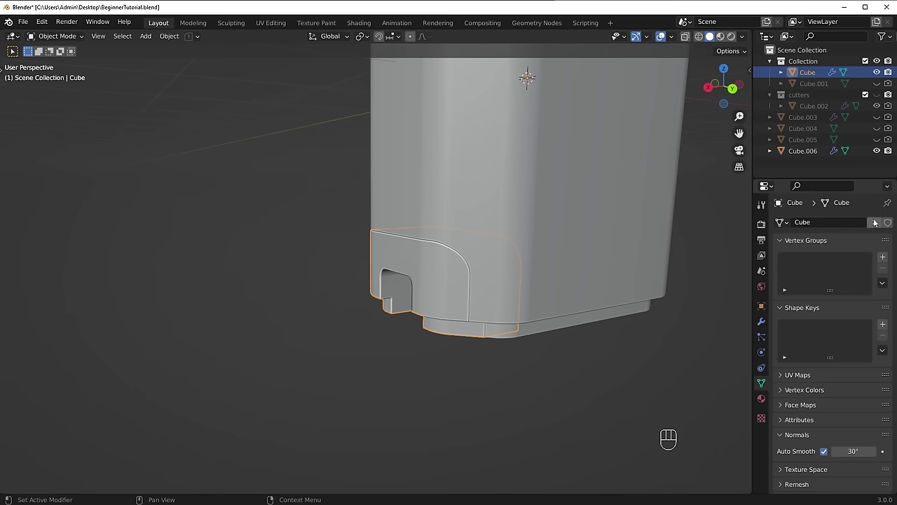
pyautogui.click(881, 226)
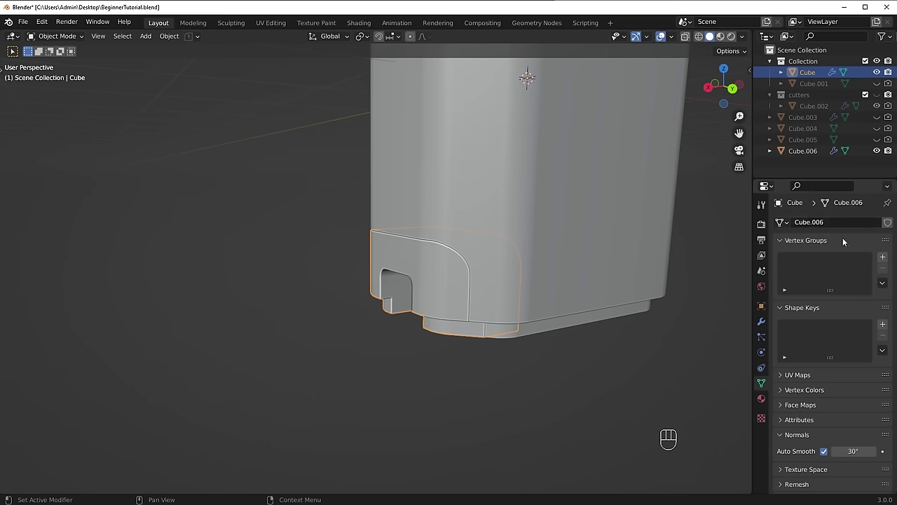
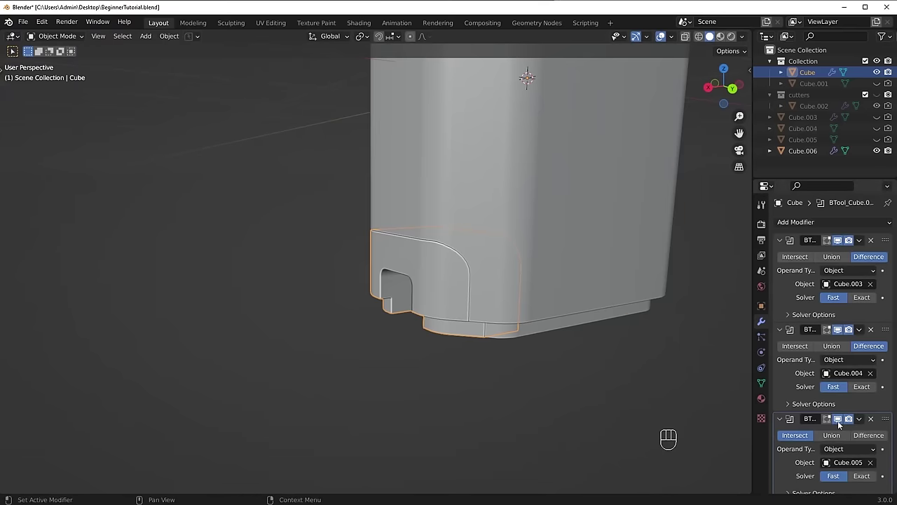
pyautogui.moveTo(863, 425); pyautogui.dragTo(830, 378)
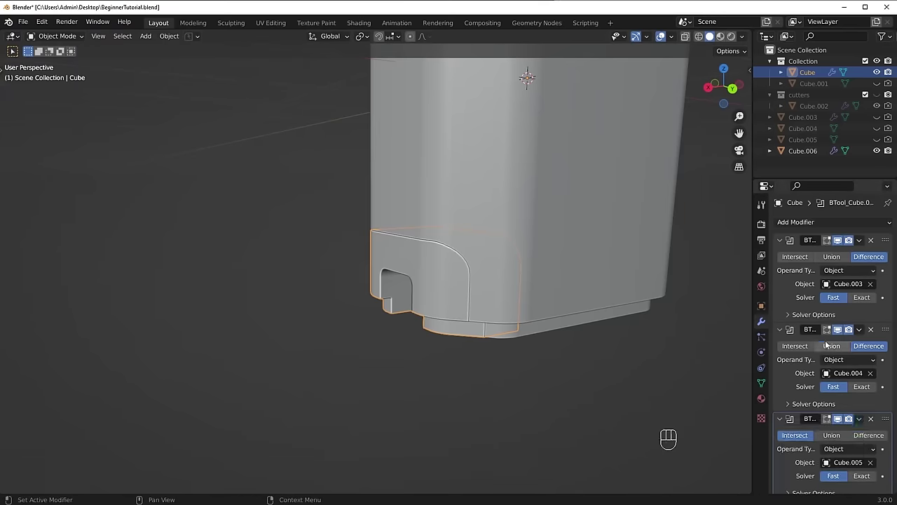
pyautogui.moveTo(864, 419); pyautogui.dragTo(844, 434)
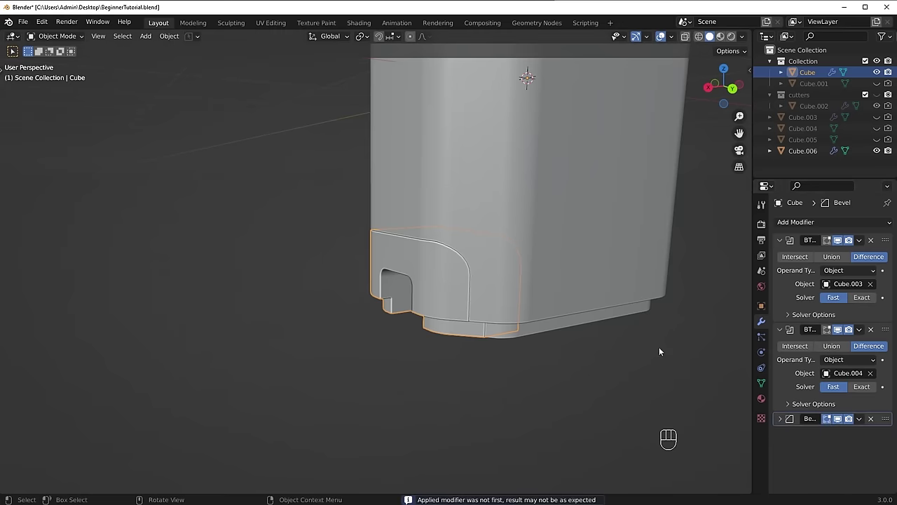
pyautogui.press('g')
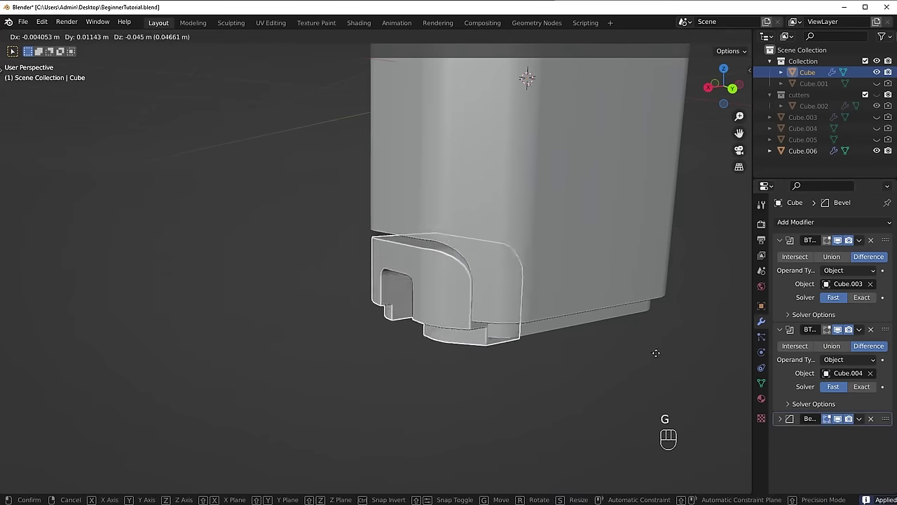
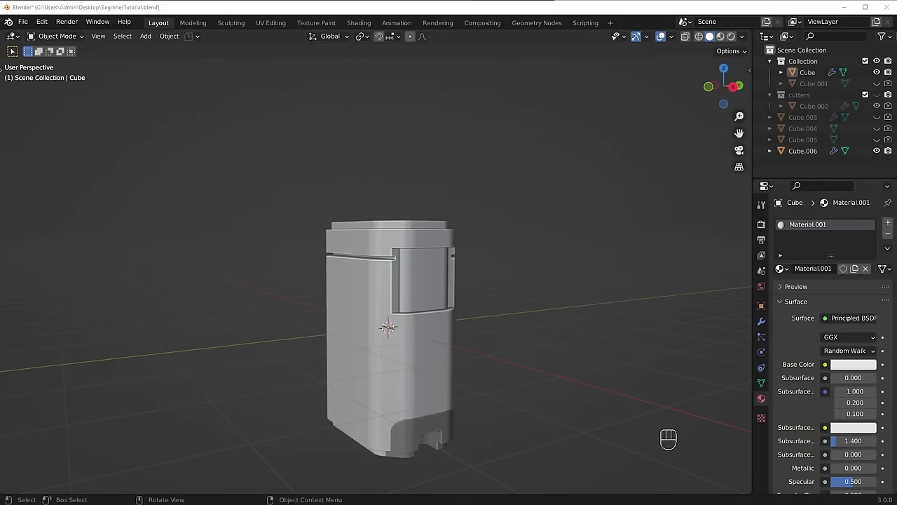
pyautogui.moveTo(467, 341); pyautogui.dragTo(442, 345)
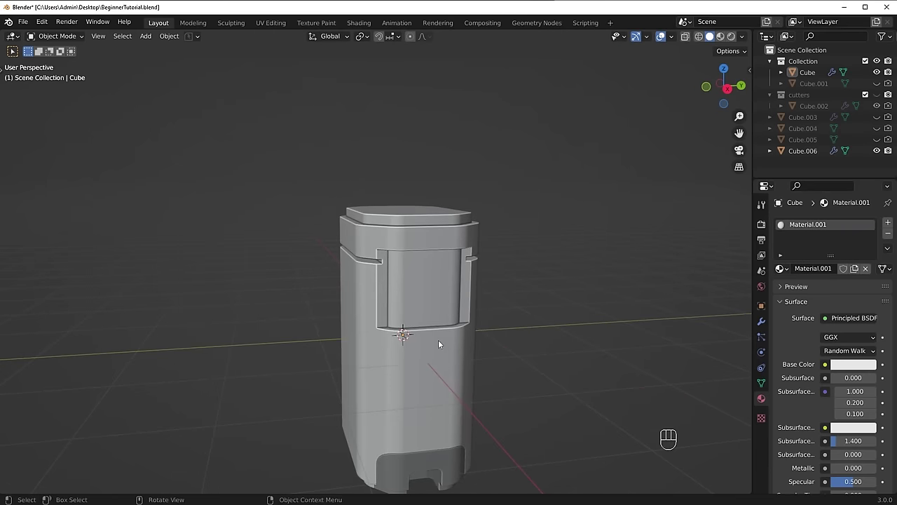
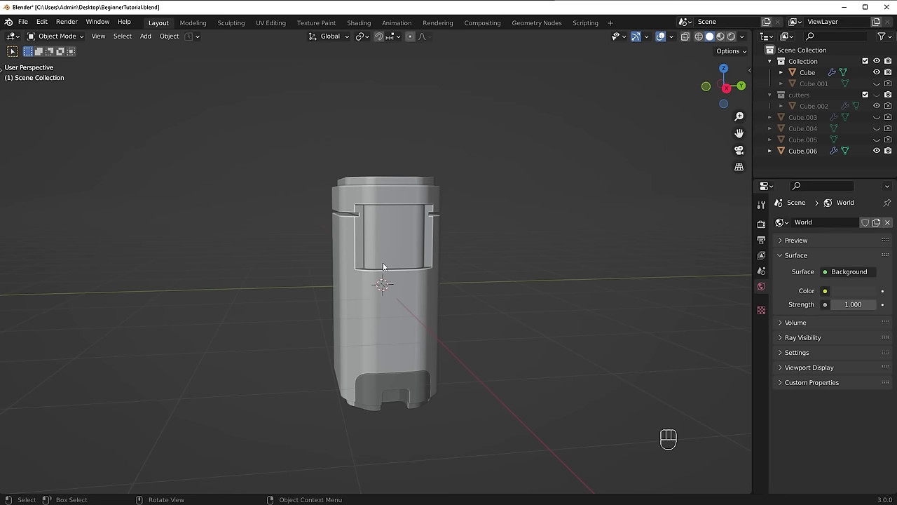
# Step: Add cube Cube.007 in side ortho view, shrink it, stretch it along Z and lower it along the body
pyautogui.middleClick(436, 313)
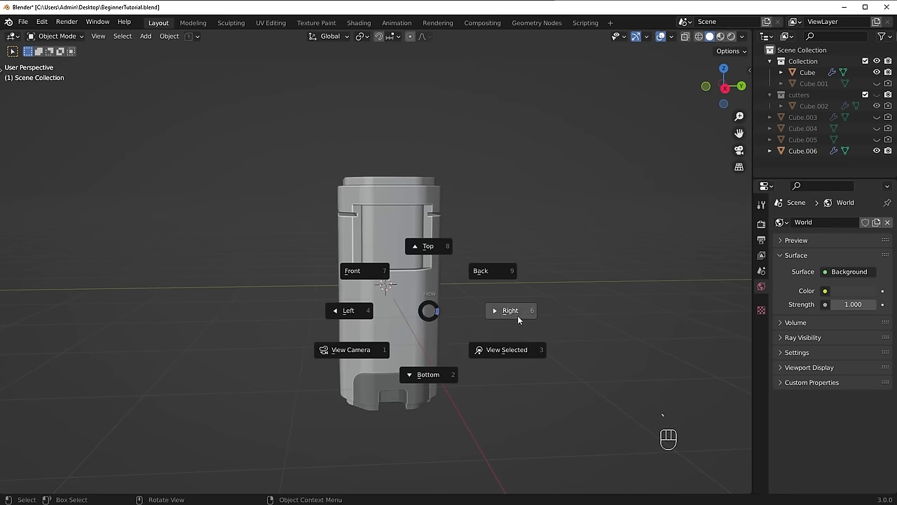
pyautogui.press('`')
pyautogui.press('shift+a')
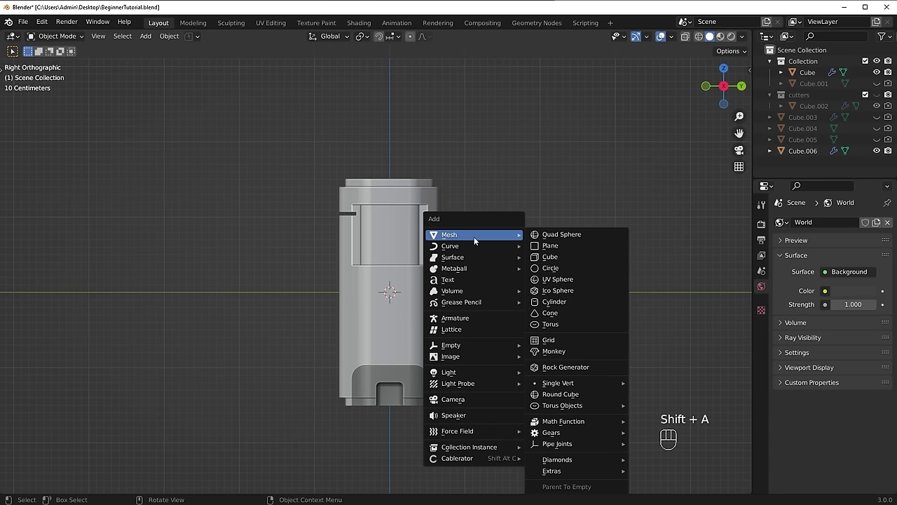
pyautogui.press('s')
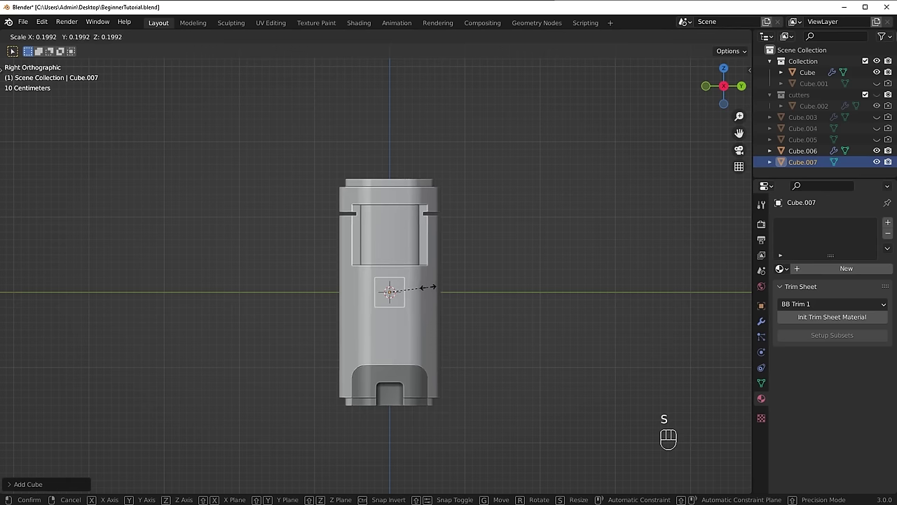
pyautogui.press('s')
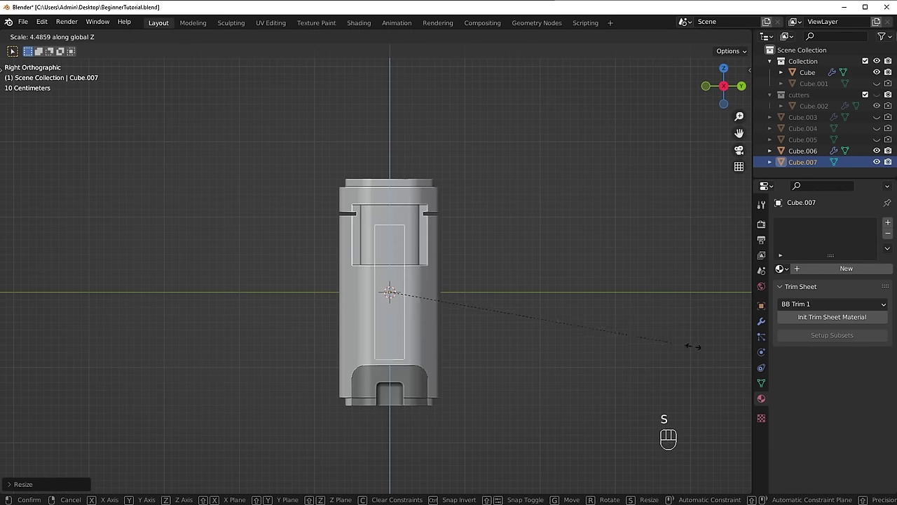
pyautogui.press('g')
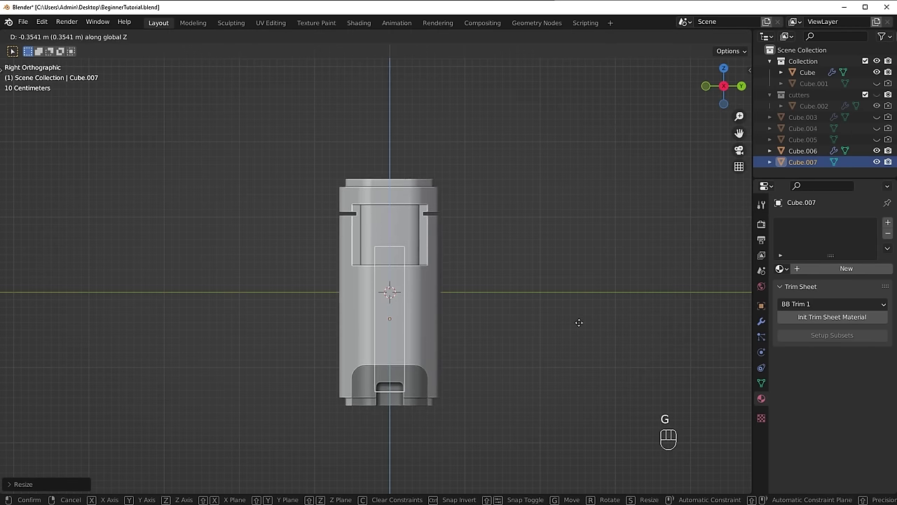
pyautogui.moveTo(493, 341); pyautogui.dragTo(537, 360)
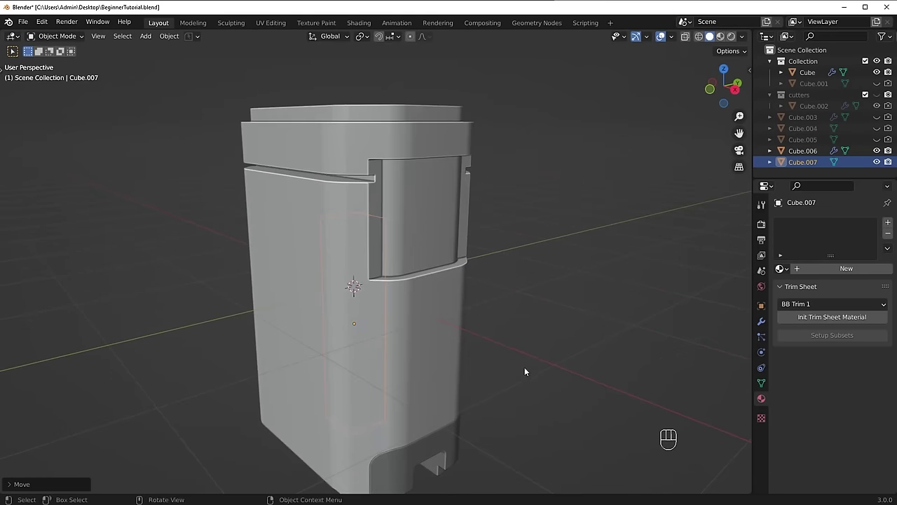
# Step: Stretch and move Cube.007 along Z so it runs from the lower notch into the top recess
pyautogui.middleClick(490, 324)
pyautogui.press('g')
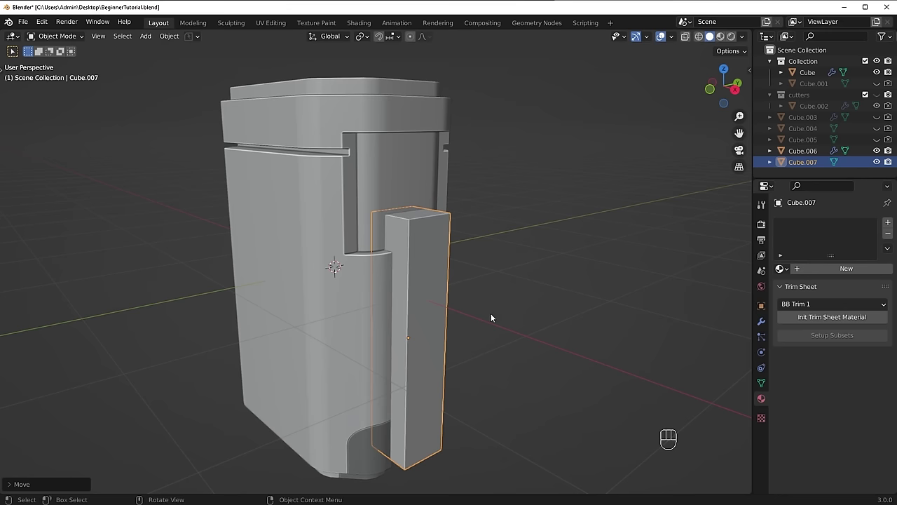
pyautogui.press('s')
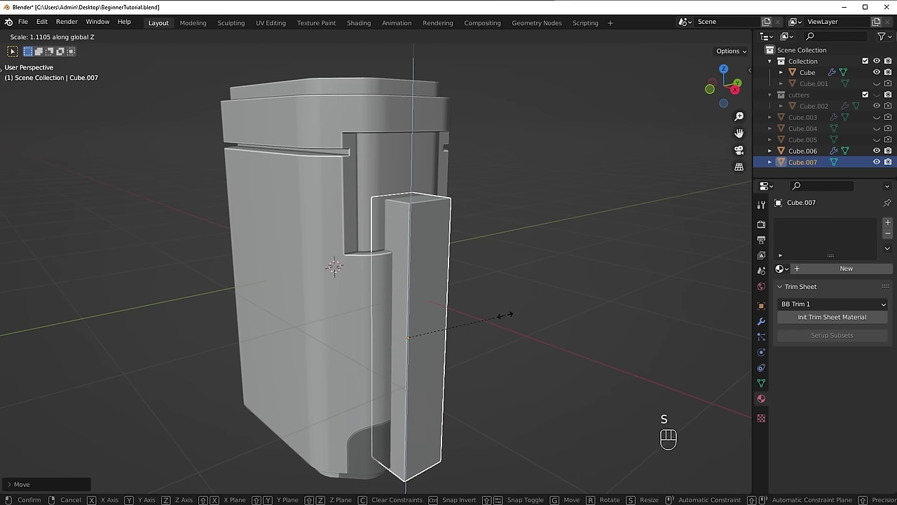
pyautogui.press('g')
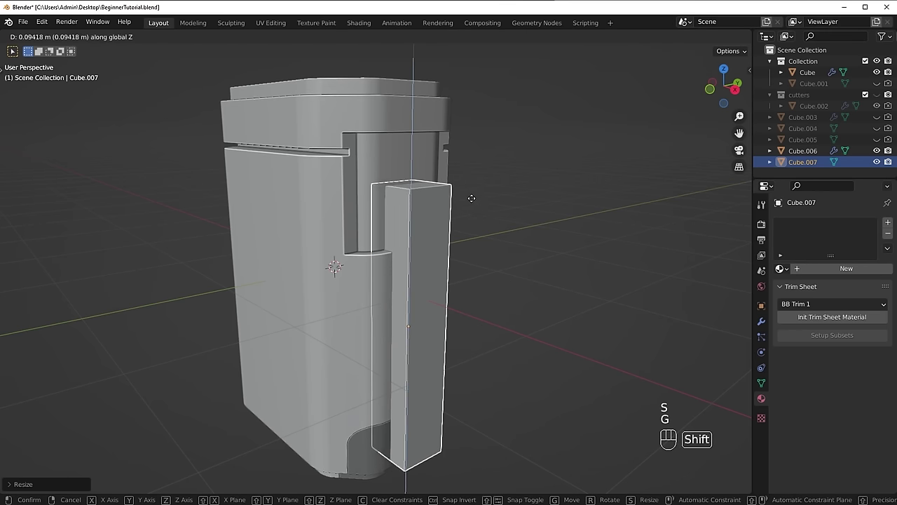
pyautogui.click(437, 313)
pyautogui.moveTo(441, 201); pyautogui.dragTo(437, 290)
pyautogui.click(406, 221)
# Step: Inspect the cutter's fit, check its transform values in the N panel, and apply its scale with Ctrl+A
pyautogui.middleClick(451, 260)
pyautogui.middleClick(440, 267)
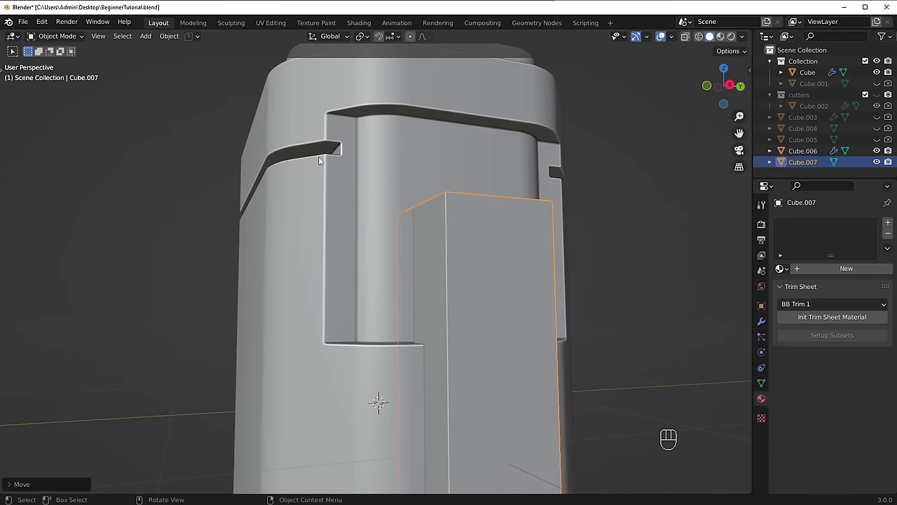
pyautogui.moveTo(451, 269); pyautogui.dragTo(434, 286)
pyautogui.moveTo(443, 250); pyautogui.dragTo(464, 220)
pyautogui.middleClick(478, 265)
pyautogui.moveTo(453, 345); pyautogui.dragTo(457, 298)
pyautogui.middleClick(490, 300)
pyautogui.press('n')
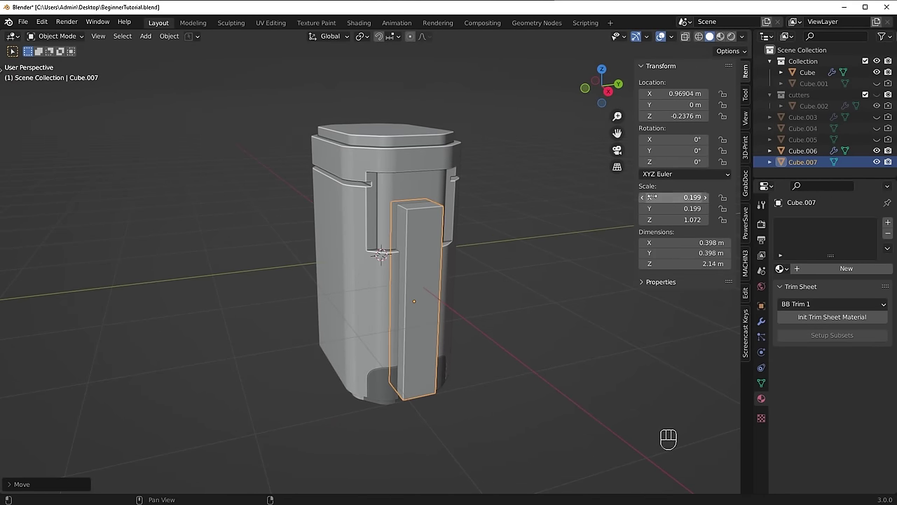
pyautogui.press('n')
pyautogui.press('n')
pyautogui.press('ctrl+a')
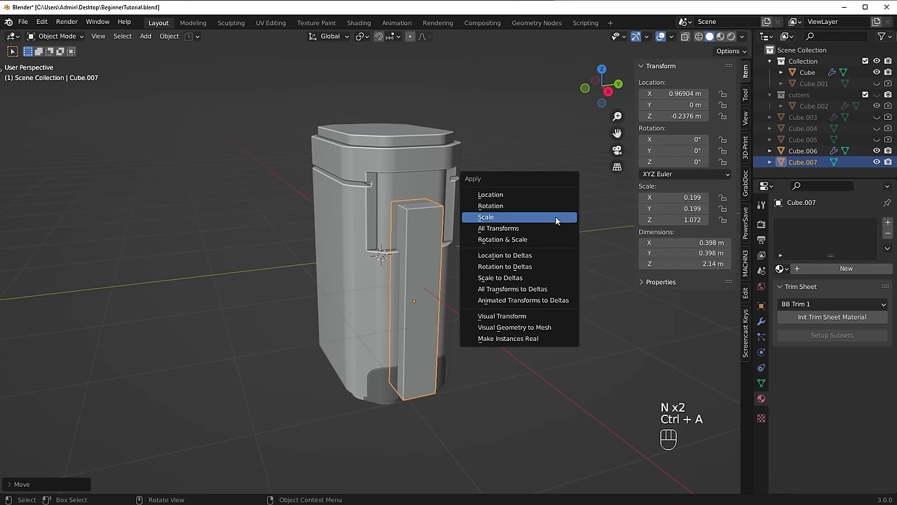
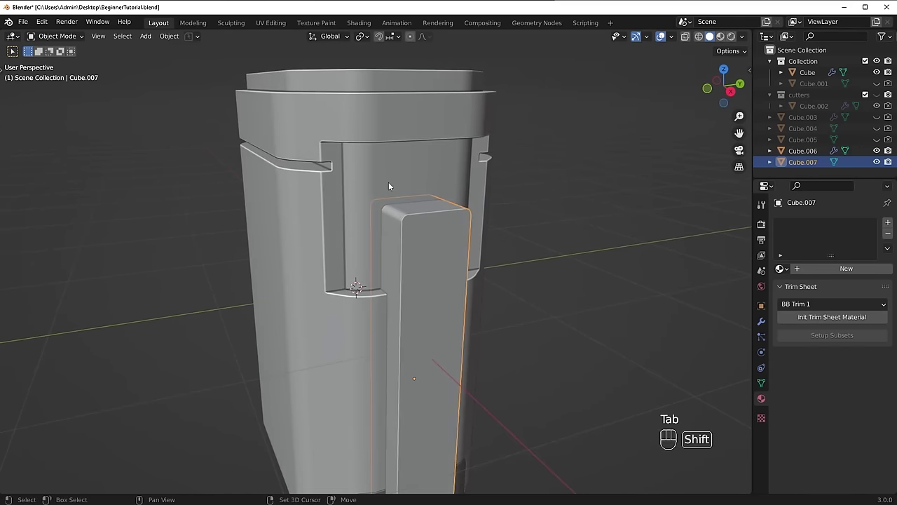
# Step: Cut Cube.007 into the body and the lower panel with Bool Tool Brush Boolean Difference
pyautogui.click(385, 172)
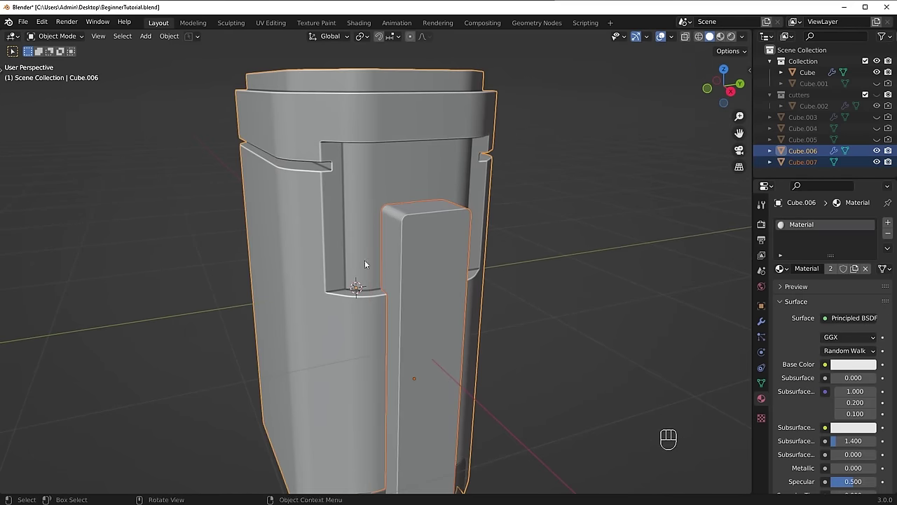
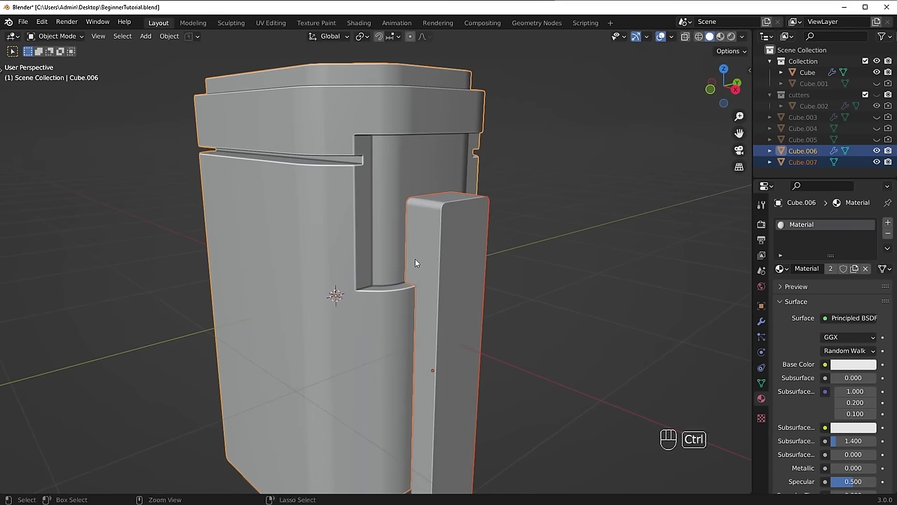
pyautogui.press('ctrl+shift+b')
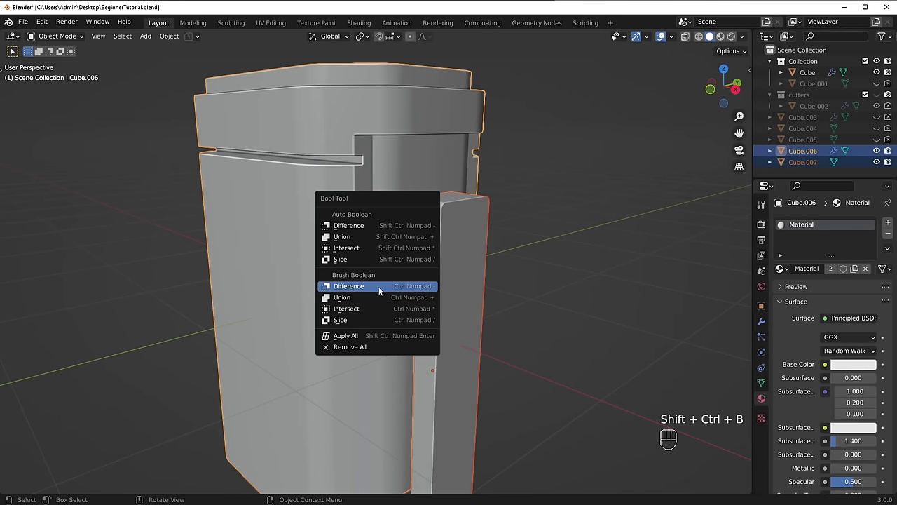
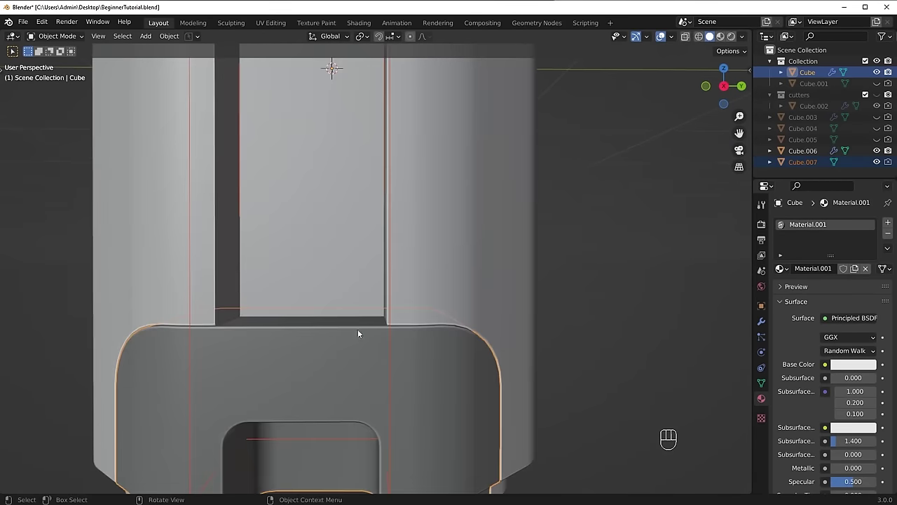
pyautogui.moveTo(430, 334); pyautogui.dragTo(460, 318)
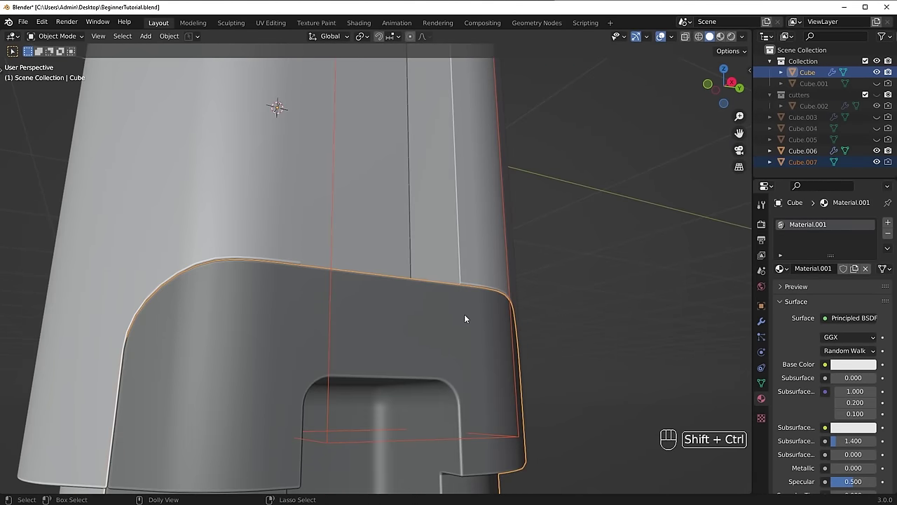
pyautogui.press('ctrl+shift+b')
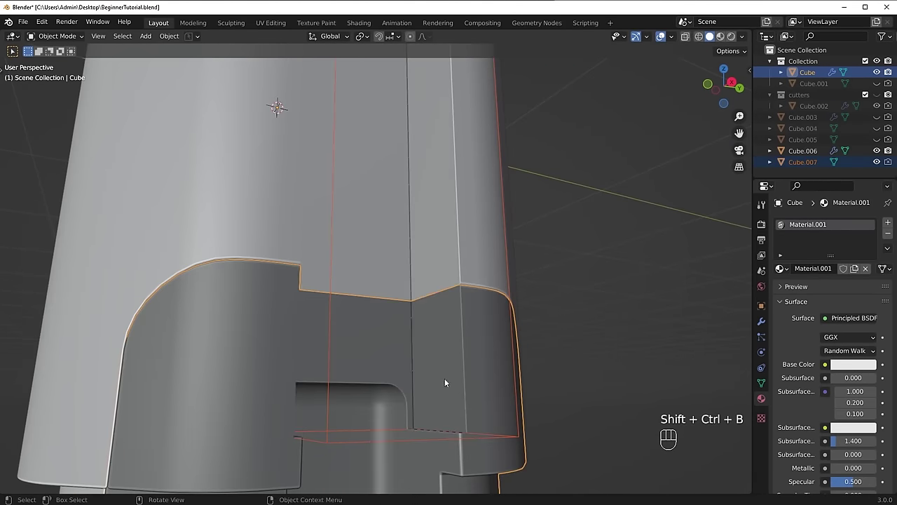
pyautogui.moveTo(473, 369); pyautogui.dragTo(422, 344)
pyautogui.moveTo(443, 328); pyautogui.dragTo(494, 340)
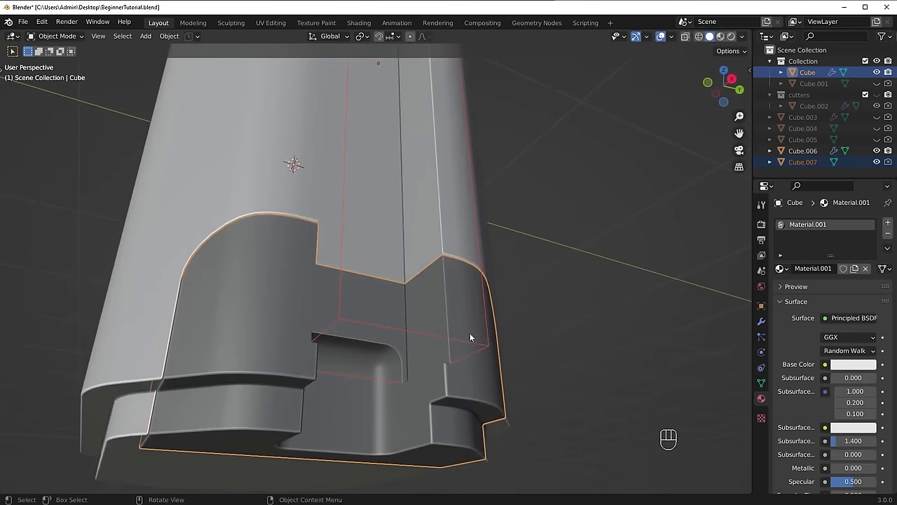
pyautogui.moveTo(473, 337); pyautogui.dragTo(495, 337)
# Step: Extend the cutter down past the panel and adjust it sideways to narrow the groove
pyautogui.press('s')
pyautogui.click(525, 343)
pyautogui.press('s')
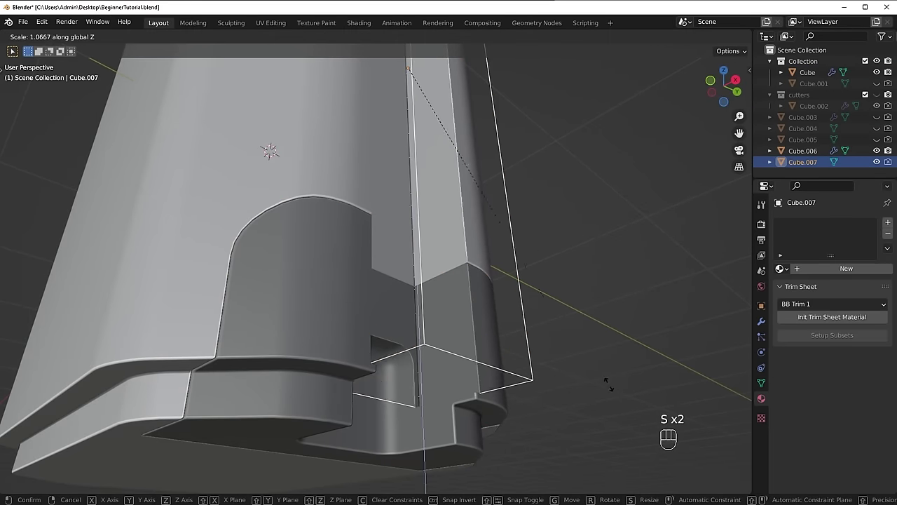
pyautogui.moveTo(517, 368); pyautogui.dragTo(447, 403)
pyautogui.click(469, 358)
pyautogui.click(432, 306)
pyautogui.press('g')
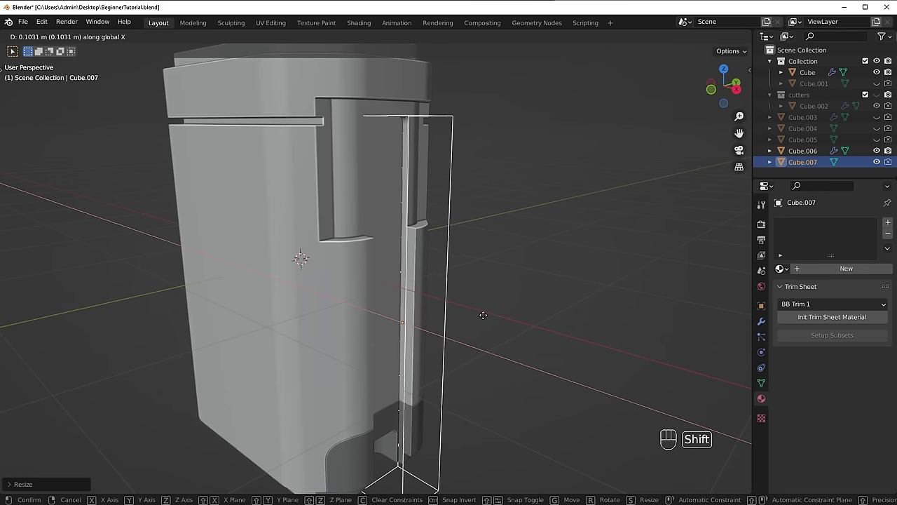
pyautogui.moveTo(492, 313); pyautogui.dragTo(440, 314)
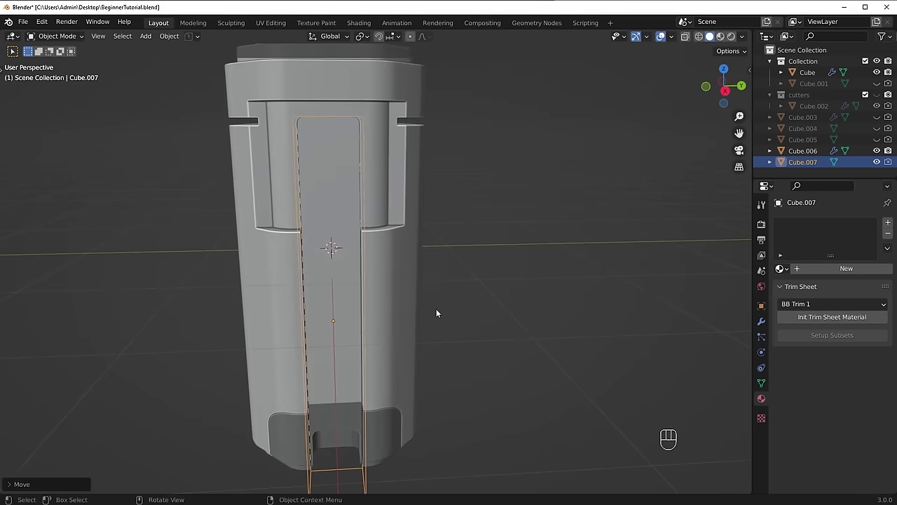
# Step: Hide the cutter box and inspect the finished vertical groove on the body
pyautogui.press('h')
pyautogui.moveTo(436, 302); pyautogui.dragTo(467, 284)
pyautogui.middleClick(467, 283)
pyautogui.moveTo(450, 267); pyautogui.dragTo(439, 290)
pyautogui.press('ctrl+z')
pyautogui.press('g')
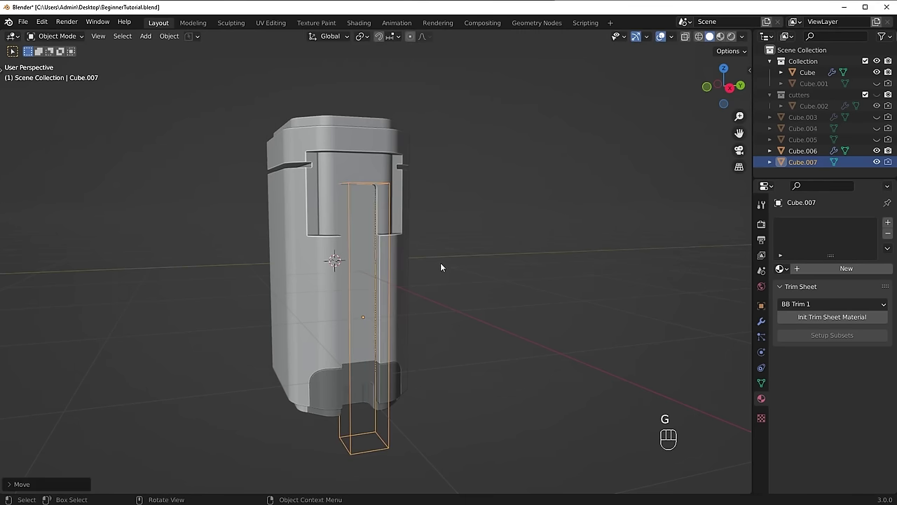
pyautogui.press('h')
pyautogui.moveTo(450, 289); pyautogui.dragTo(469, 259)
pyautogui.moveTo(434, 261); pyautogui.dragTo(446, 289)
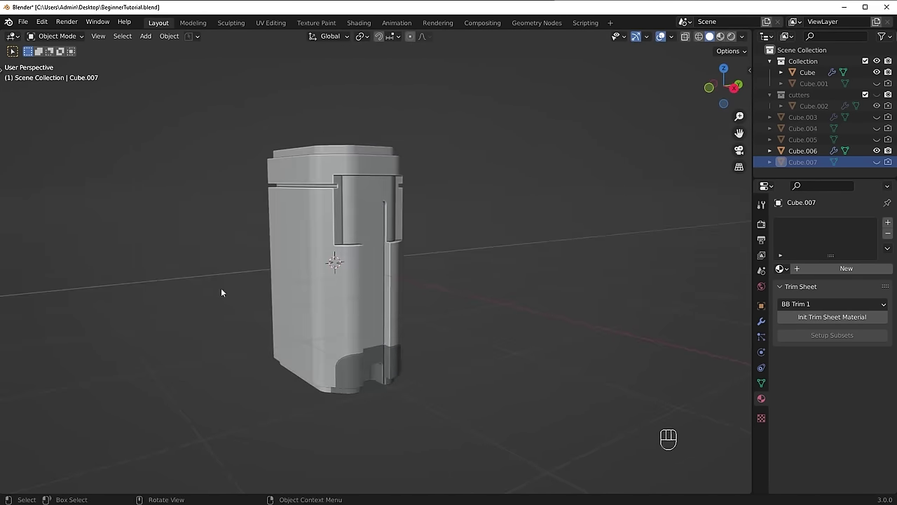
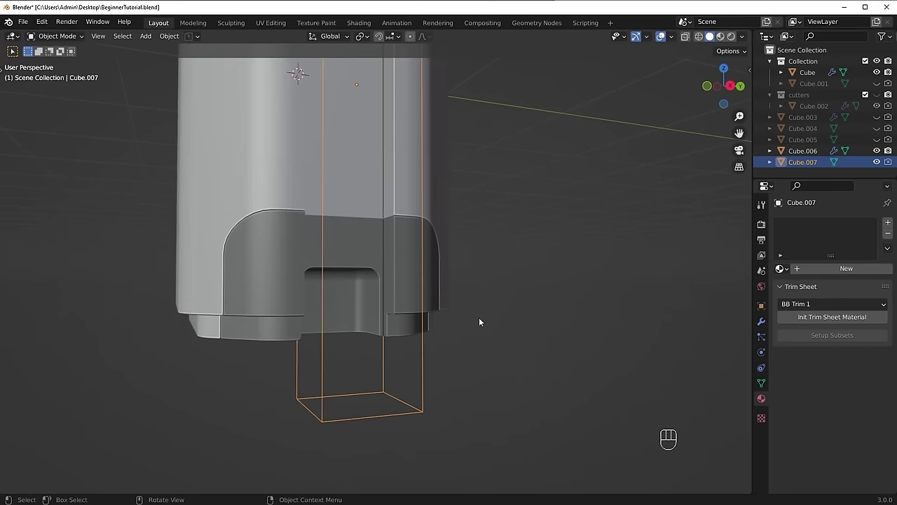
# Step: Rescale Cube.007 along Y to set the groove depth
pyautogui.press('s')
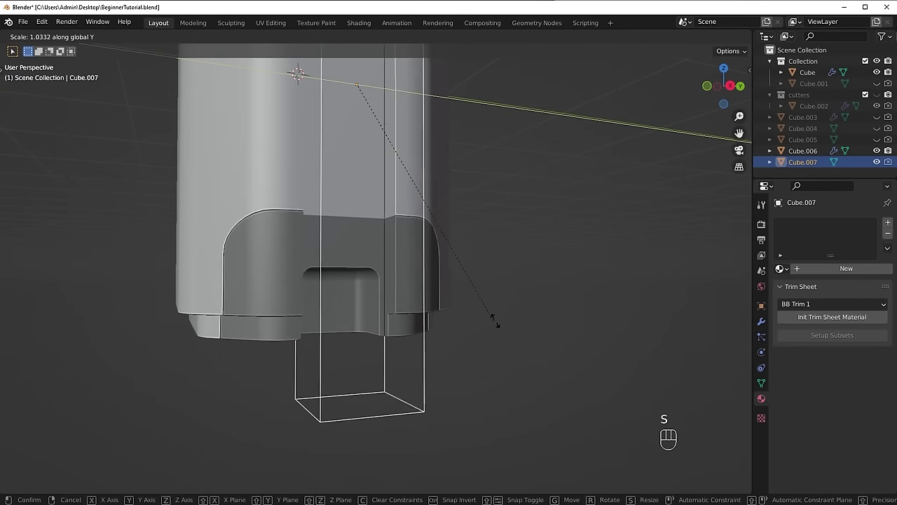
pyautogui.press('ctrl+z')
pyautogui.press('s')
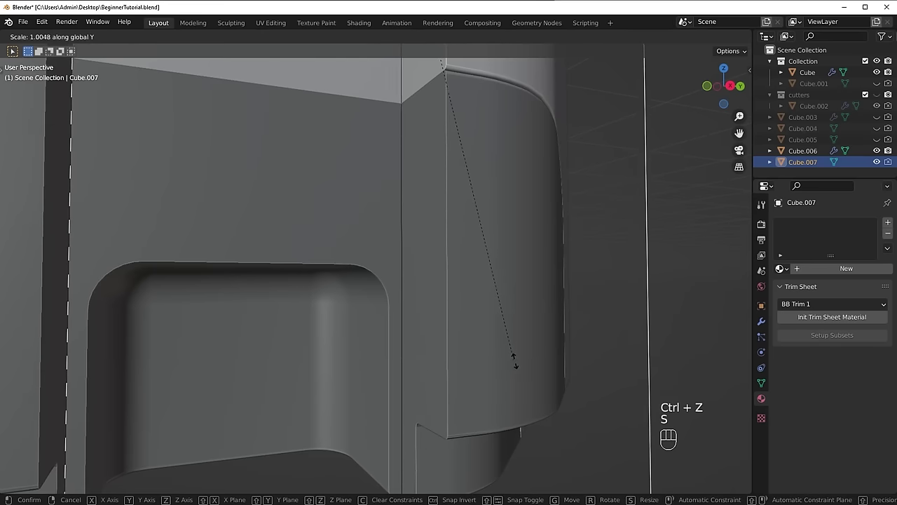
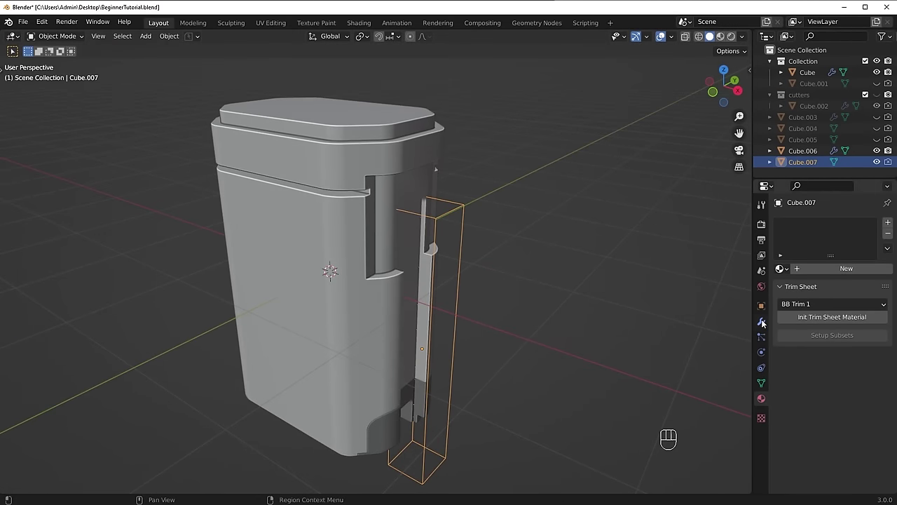
# Step: Enable the X axis on Cube.007's Mirror modifier and check the mirrored groove on the body
pyautogui.click(766, 325)
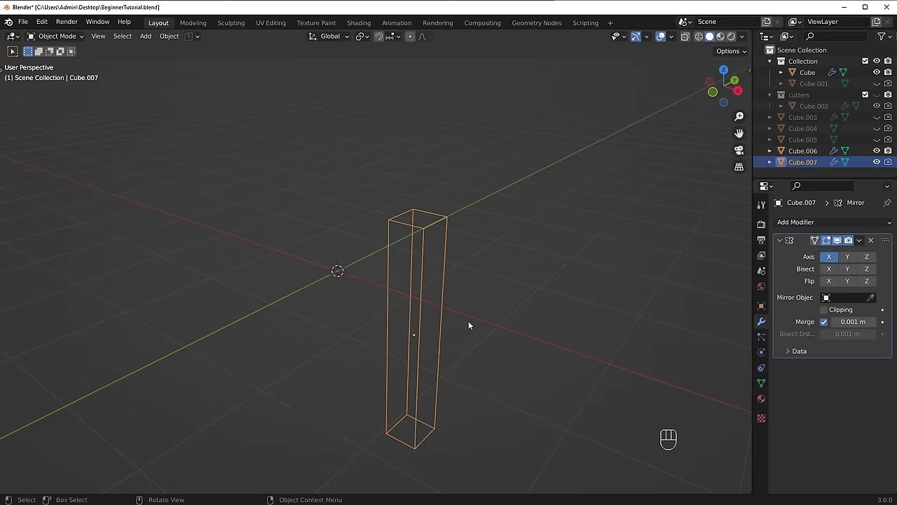
pyautogui.middleClick(449, 305)
pyautogui.moveTo(440, 269); pyautogui.dragTo(495, 328)
pyautogui.moveTo(255, 294); pyautogui.dragTo(433, 268)
pyautogui.moveTo(524, 312); pyautogui.dragTo(323, 321)
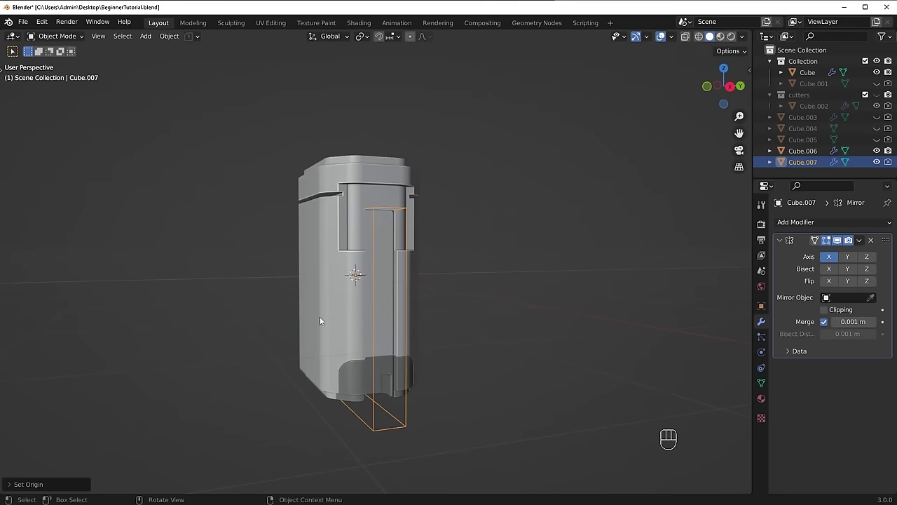
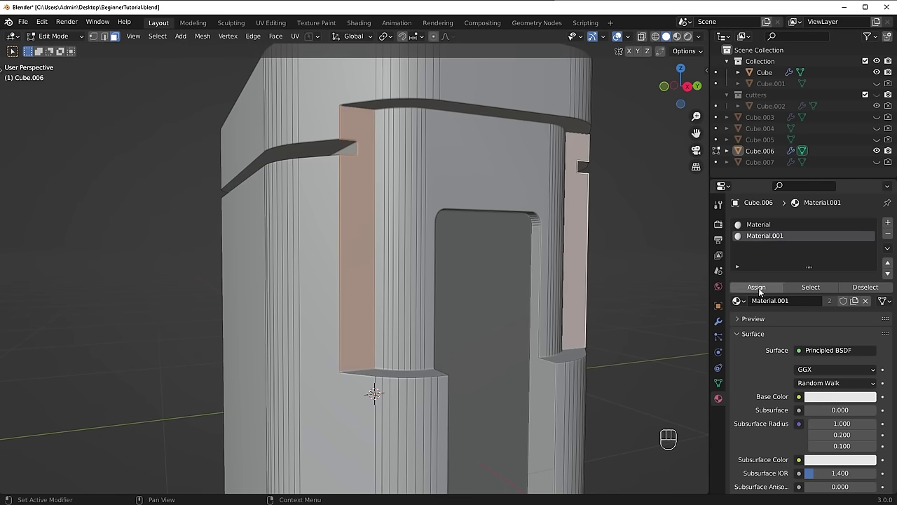
# Step: Assign Material.001 to the selected recess side faces of the body
pyautogui.click(765, 289)
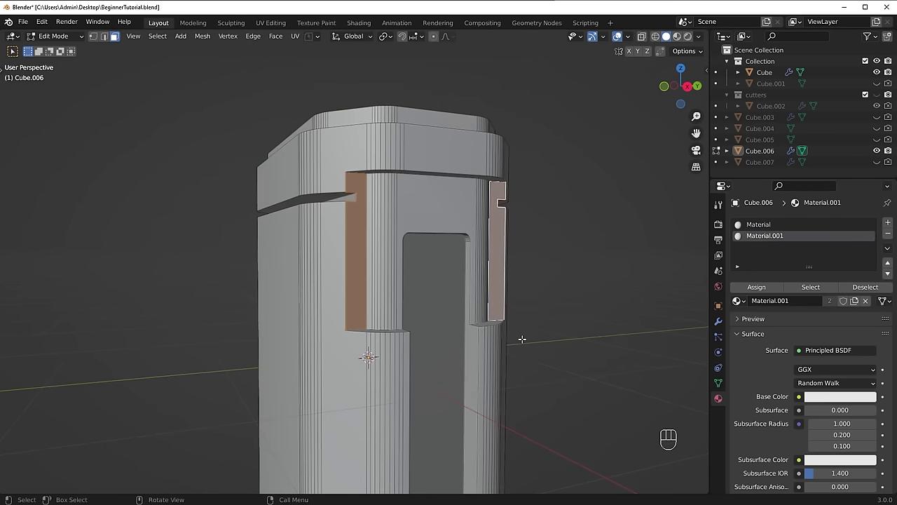